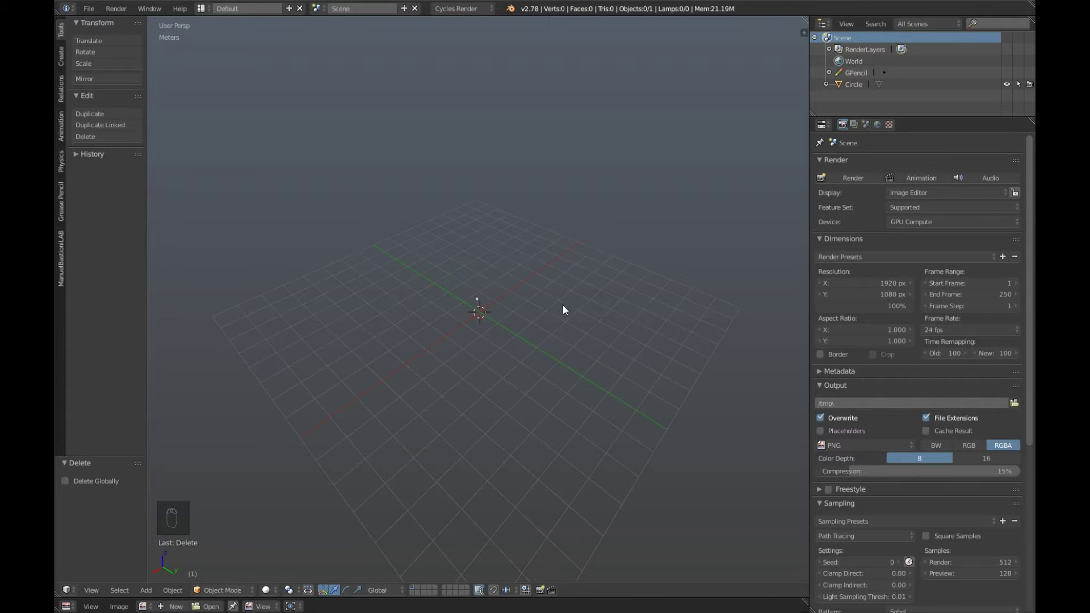
Bring up the Add menu to insert a cylinder mesh into the empty scene.
{"action": "key", "text": "shift+a"}
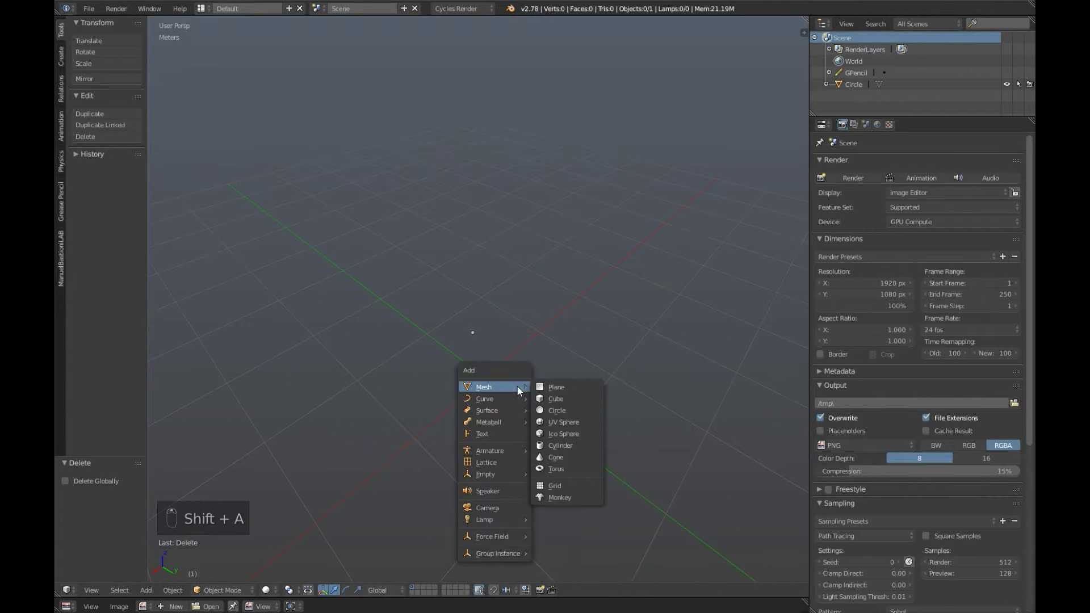
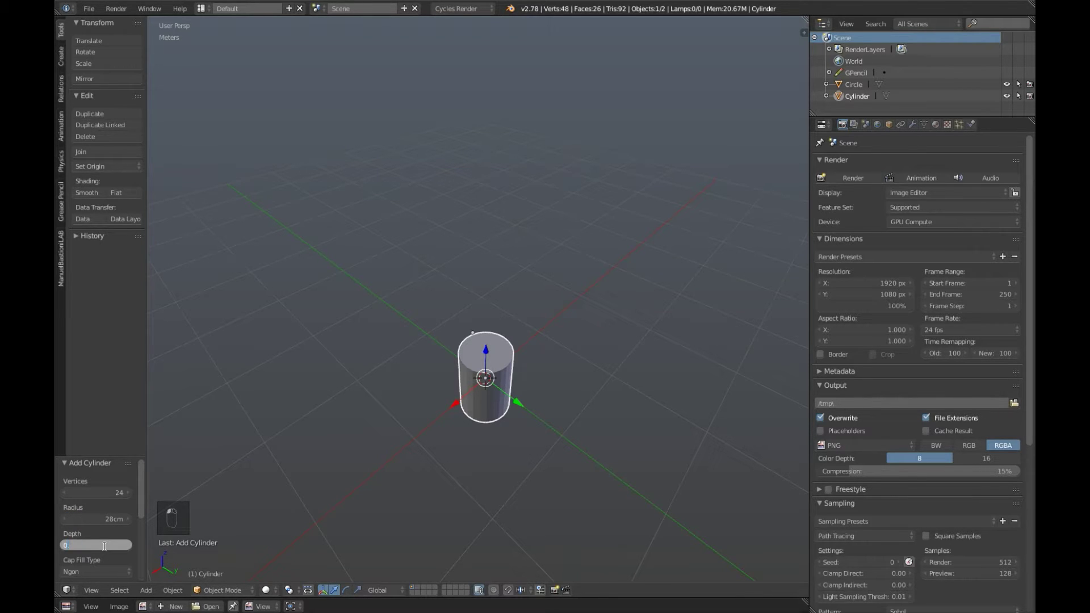
Accept the tall cylinder, frame it closer and enter Edit Mode on it.
{"action": "left_click", "coordinate": [503, 431]}
{"action": "left_click_drag", "start_coordinate": [503, 487], "coordinate": [458, 319]}
{"action": "left_click_drag", "start_coordinate": [459, 319], "coordinate": [491, 331]}
{"action": "key", "text": "Tab"}
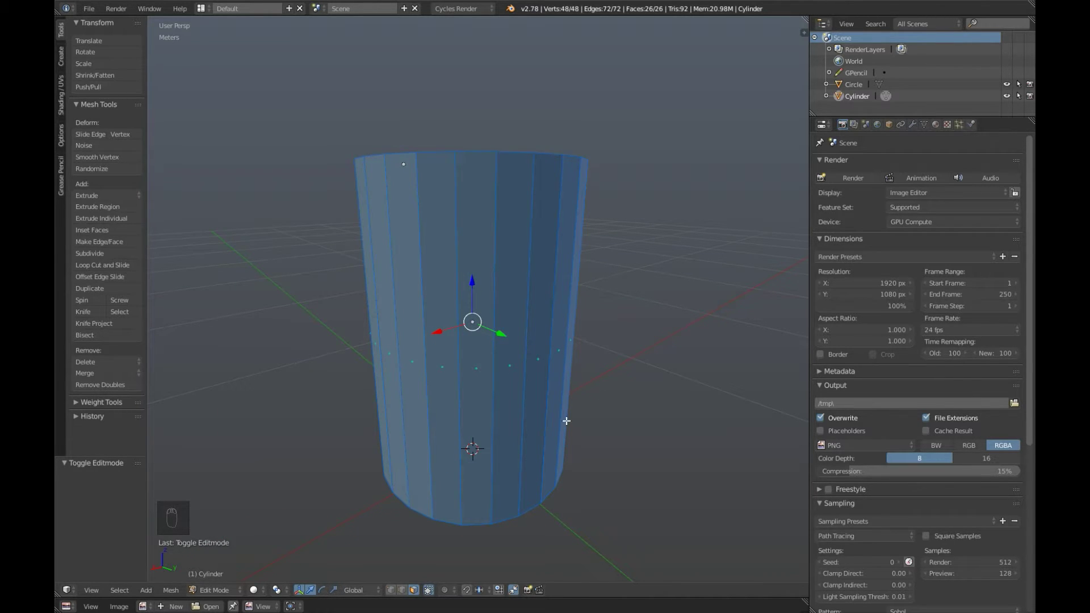
Cut four horizontal edge loops around the cylinder's side and clear the selection.
{"action": "key", "text": "ctrl+r"}
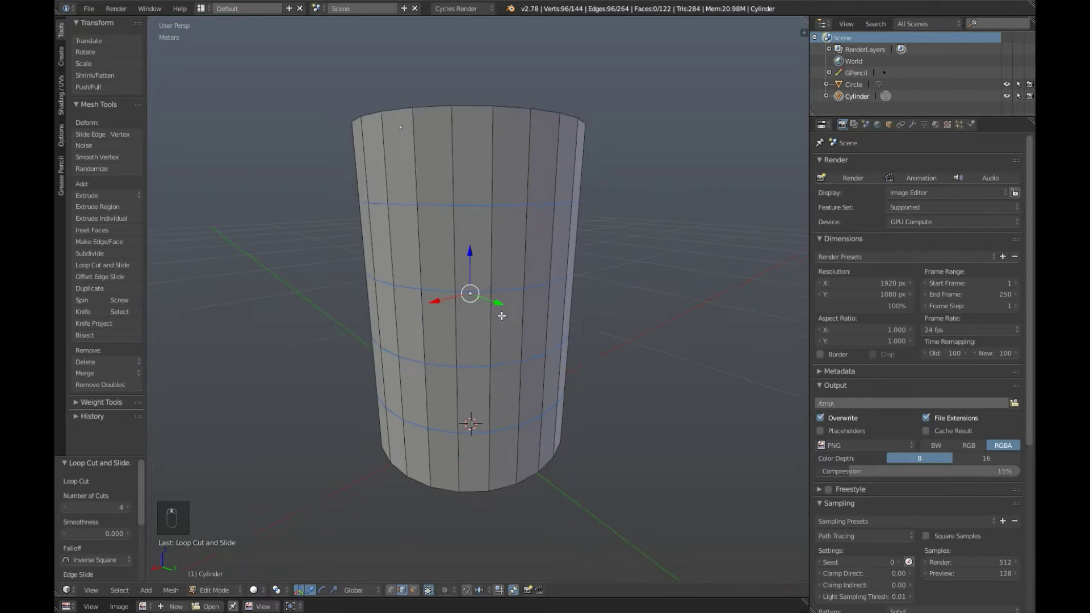
{"action": "key", "text": "a"}
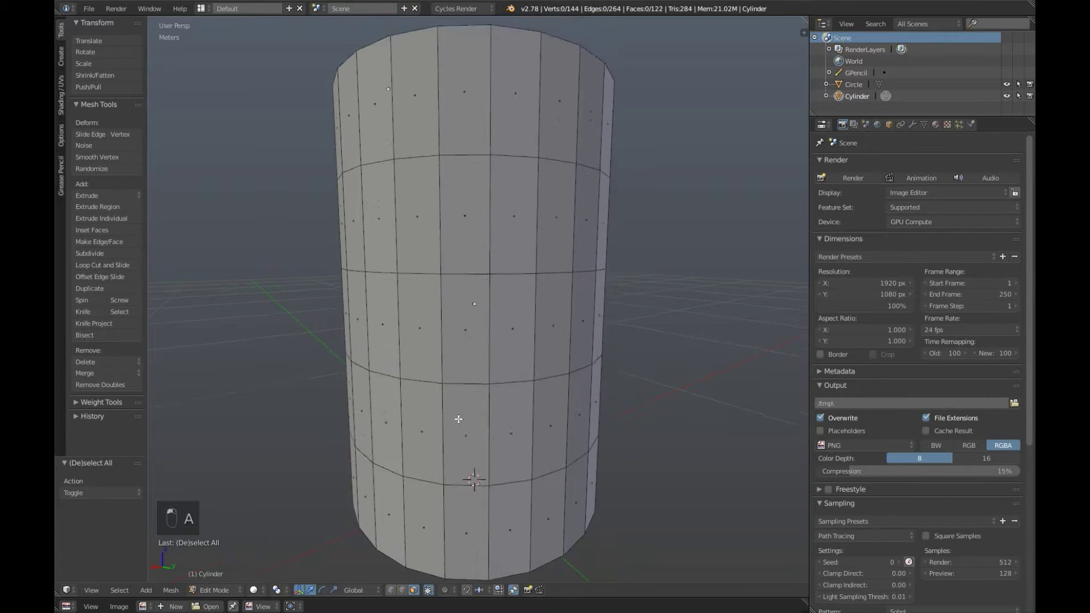
{"action": "middle_click", "coordinate": [525, 320]}
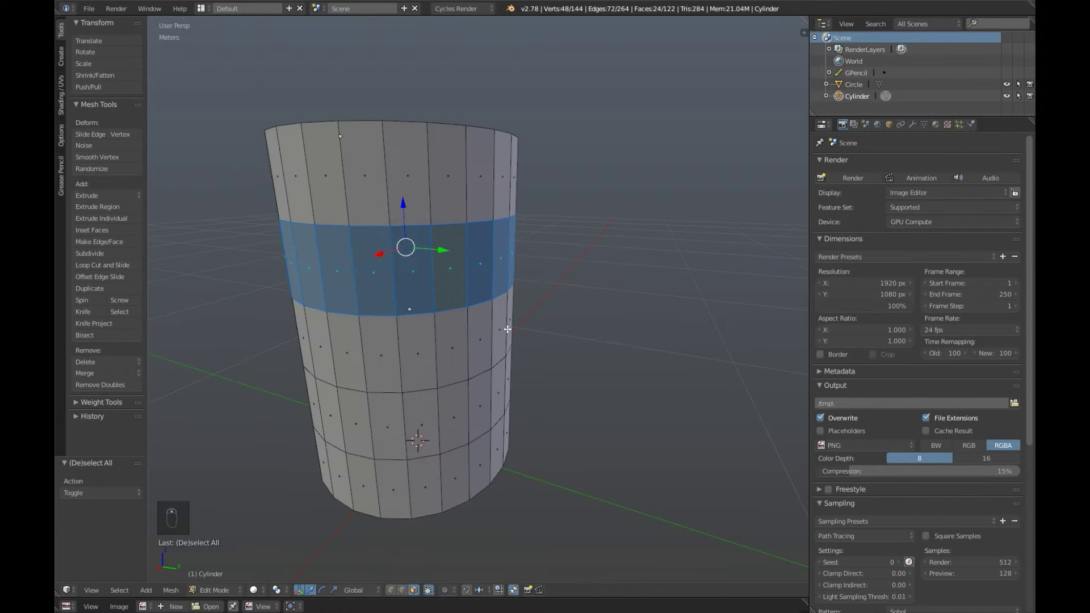
Scale one ring of faces along Z into a narrow band.
{"action": "key", "text": "s"}
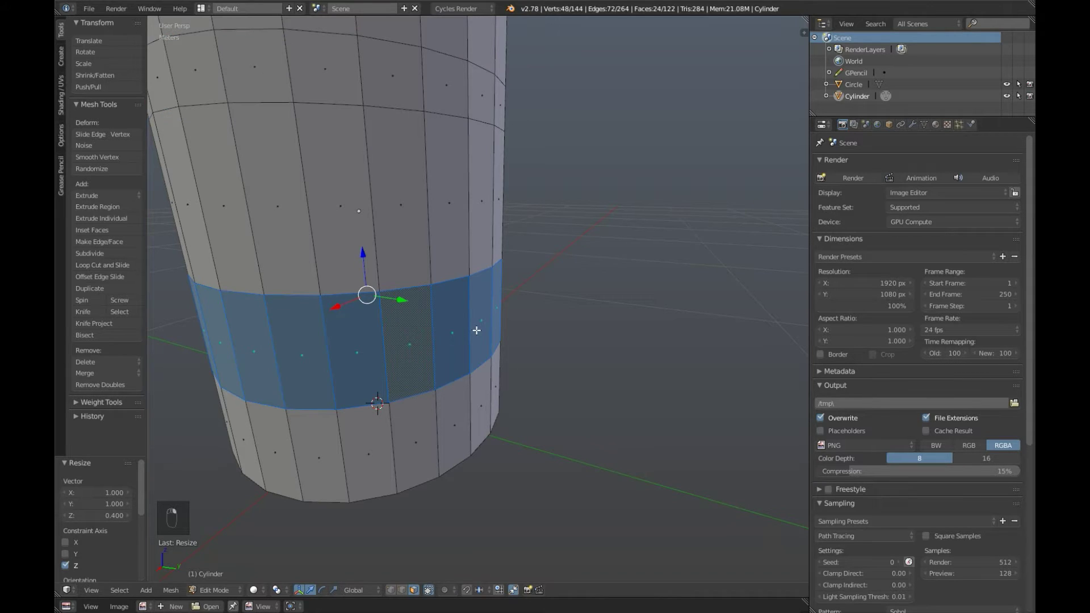
{"action": "key", "text": "s"}
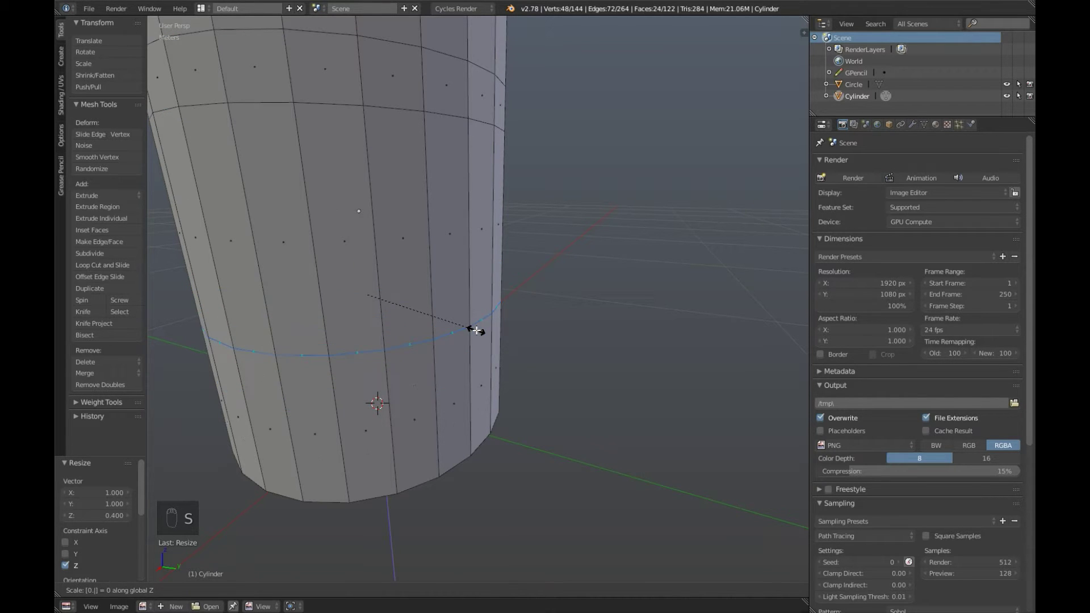
{"action": "left_click", "coordinate": [644, 319]}
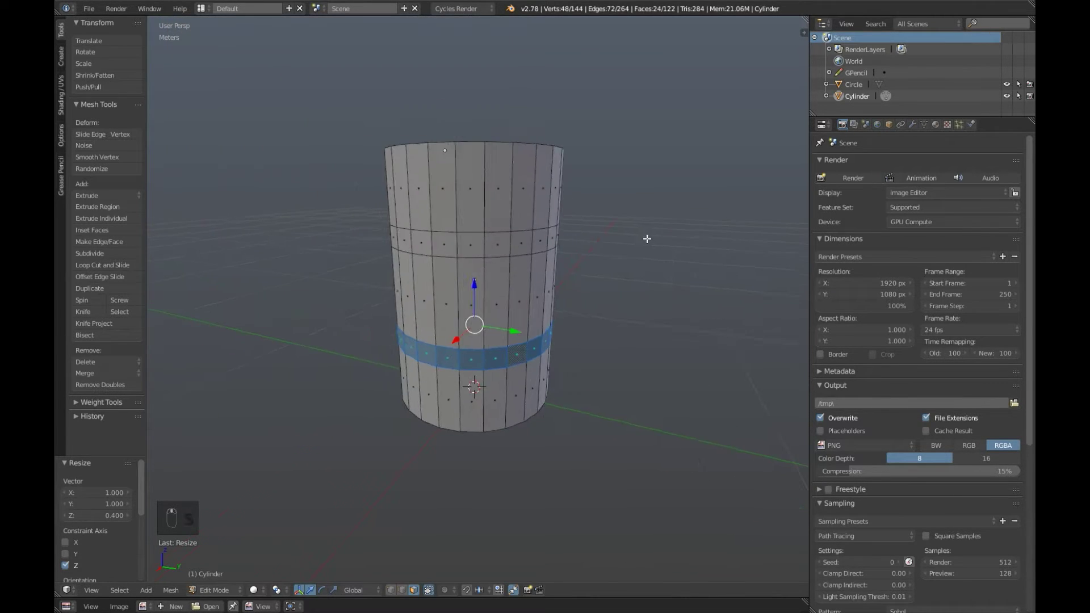
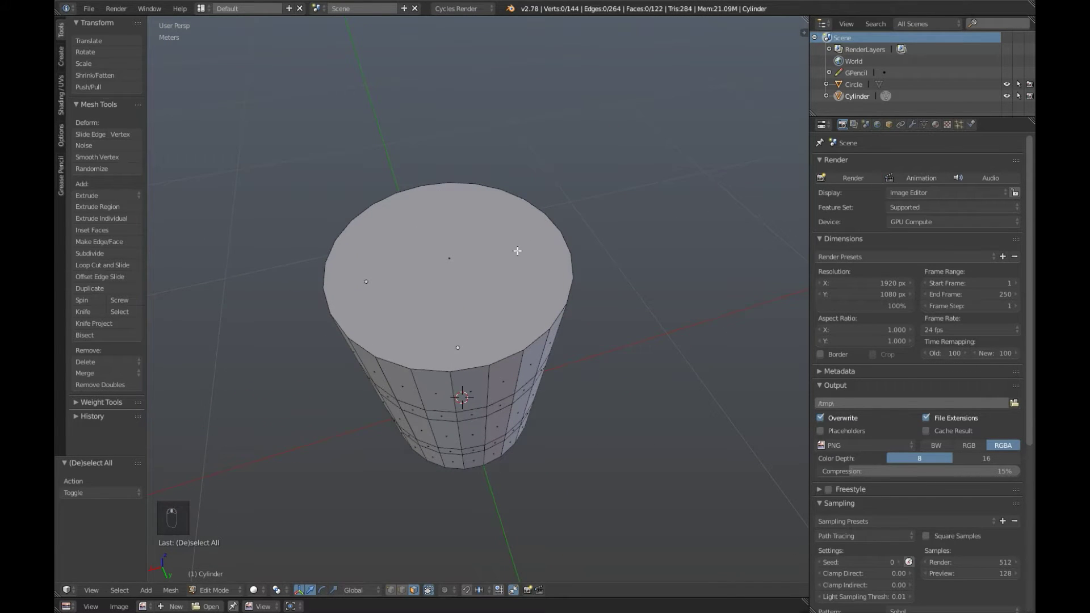
Inset the top cap several times, scaling along Z, to form a thin rim around its edge.
{"action": "left_click_drag", "start_coordinate": [452, 258], "coordinate": [553, 376]}
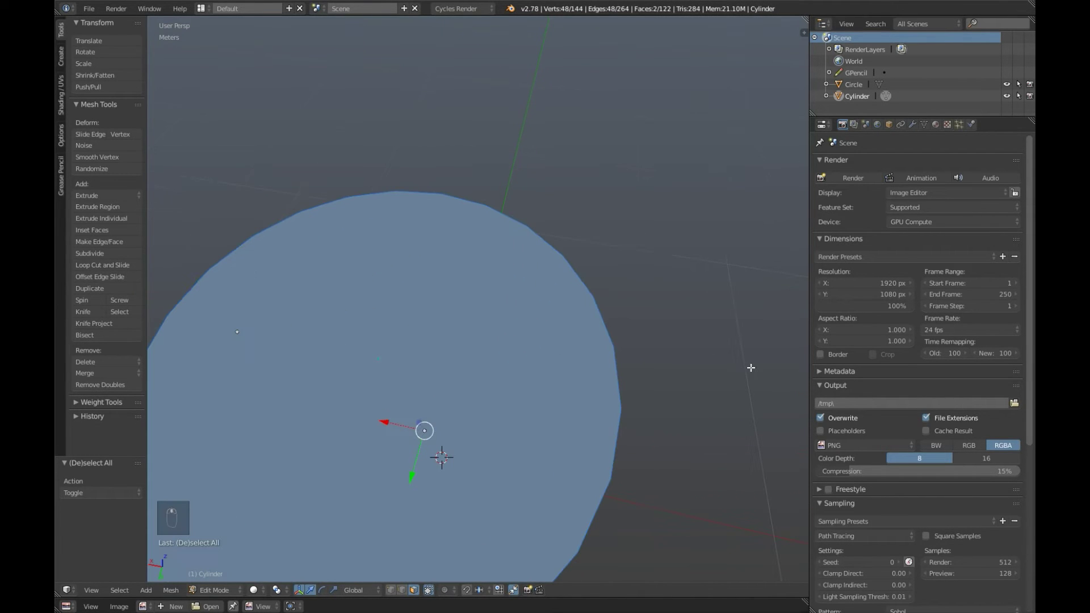
{"action": "key", "text": "i"}
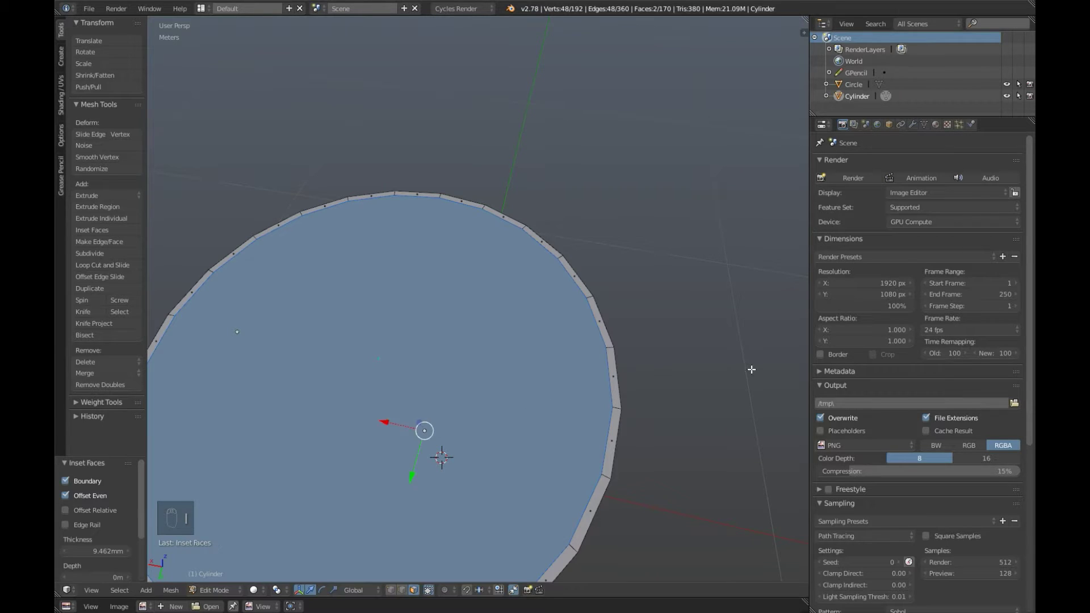
{"action": "key", "text": "i"}
{"action": "key", "text": "s"}
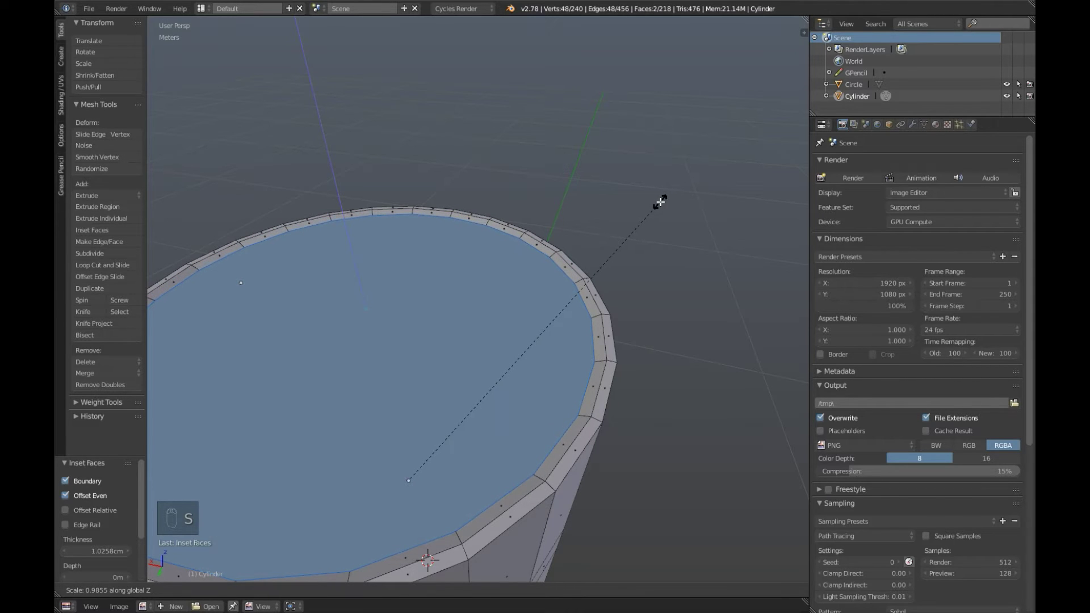
{"action": "key", "text": "i"}
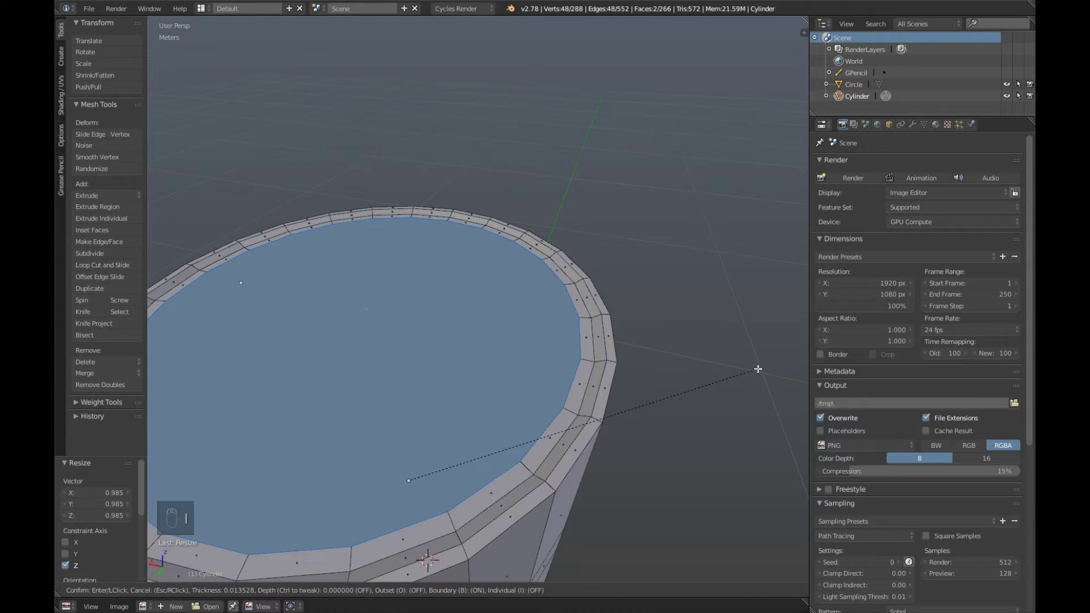
{"action": "key", "text": "s"}
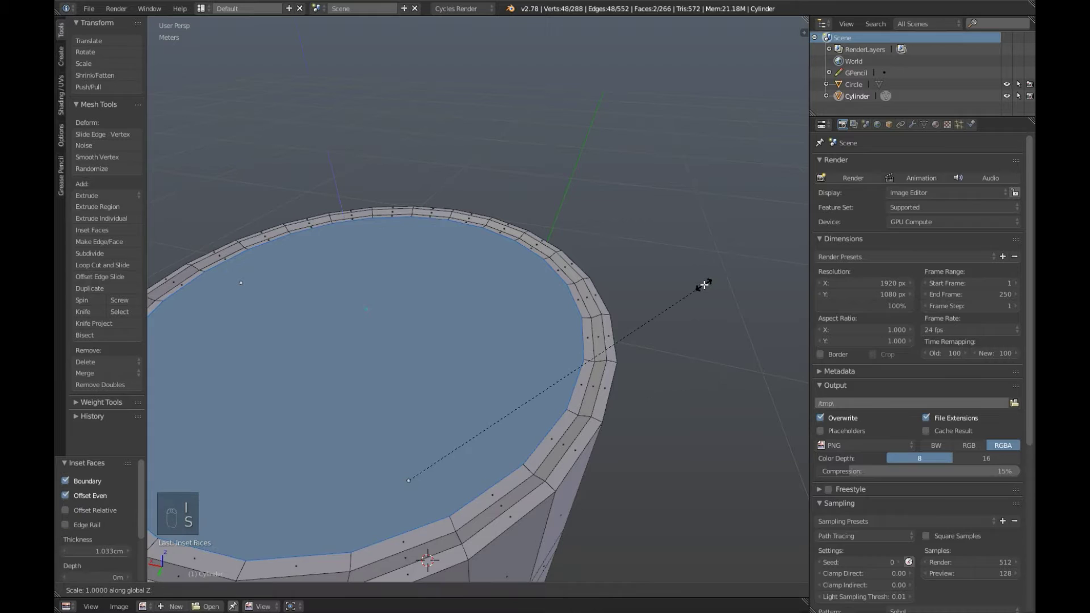
Deselect everything and orbit back to a side view of the cylinder.
{"action": "left_click_drag", "start_coordinate": [648, 386], "coordinate": [689, 321]}
{"action": "middle_click", "coordinate": [650, 333]}
{"action": "key", "text": "a"}
{"action": "middle_click", "coordinate": [568, 410]}
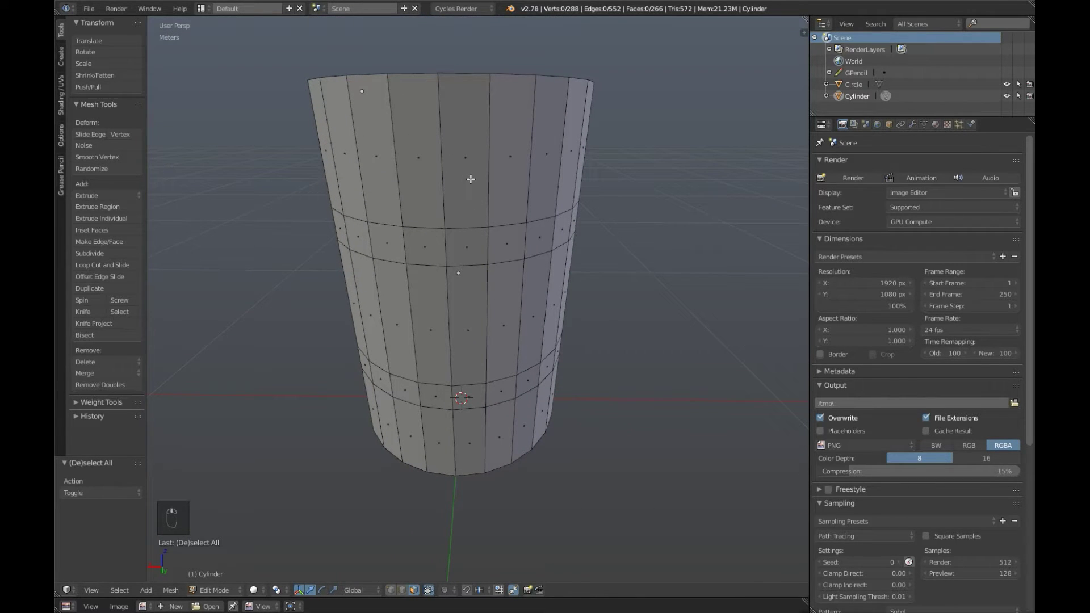
Add a loop cut near the top edge and another near the bottom edge, then deselect.
{"action": "key", "text": "ctrl+r"}
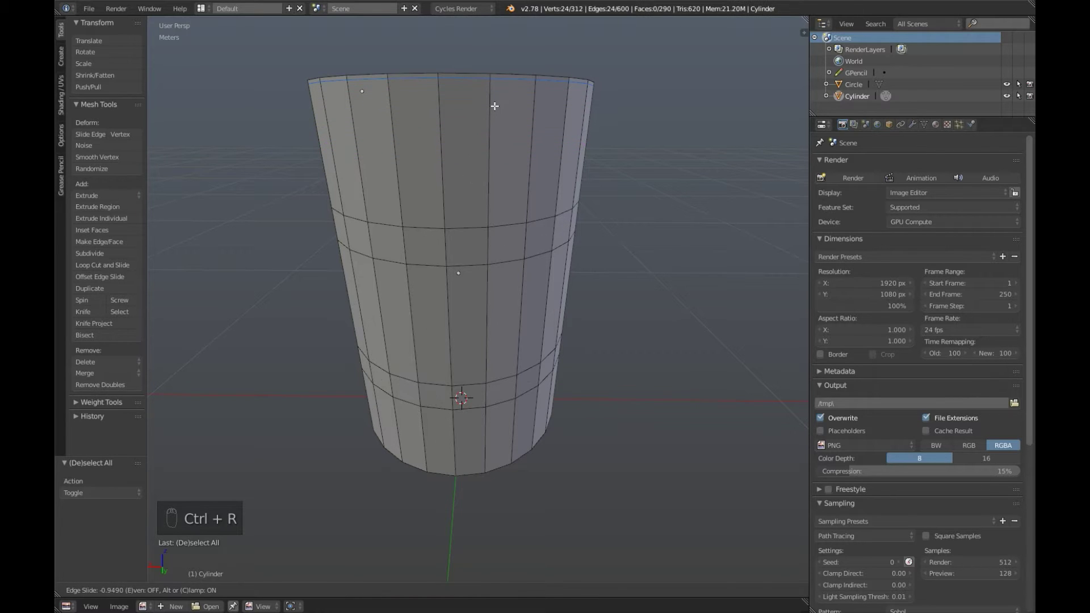
{"action": "left_click", "coordinate": [481, 265]}
{"action": "key", "text": "ctrl+r"}
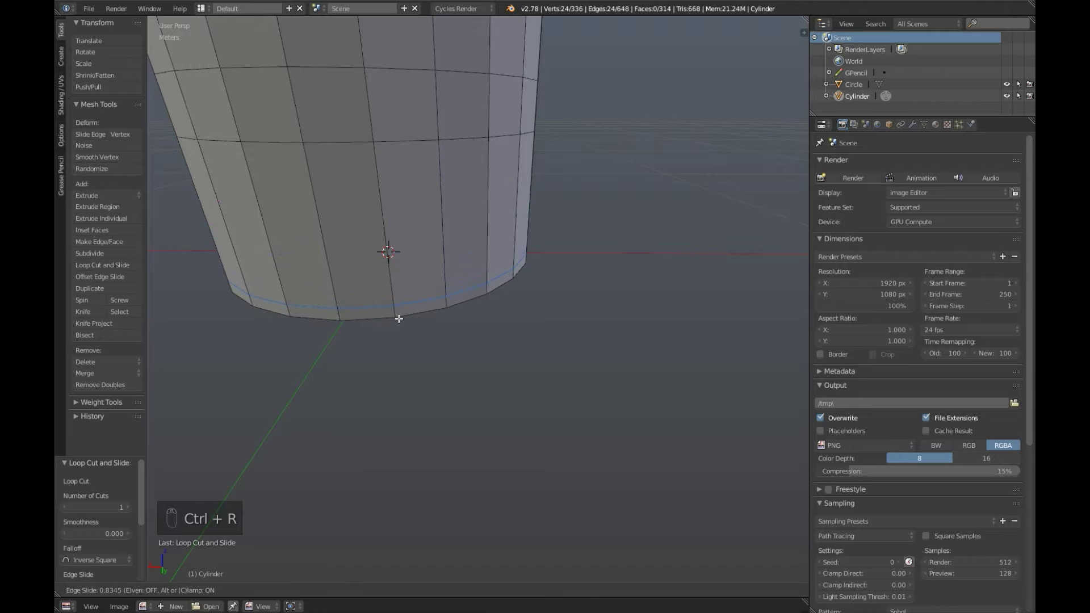
{"action": "left_click_drag", "start_coordinate": [488, 314], "coordinate": [519, 306]}
{"action": "key", "text": "a"}
Select the upper and lower narrow face rings together around the cylinder.
{"action": "left_click_drag", "start_coordinate": [542, 308], "coordinate": [420, 599]}
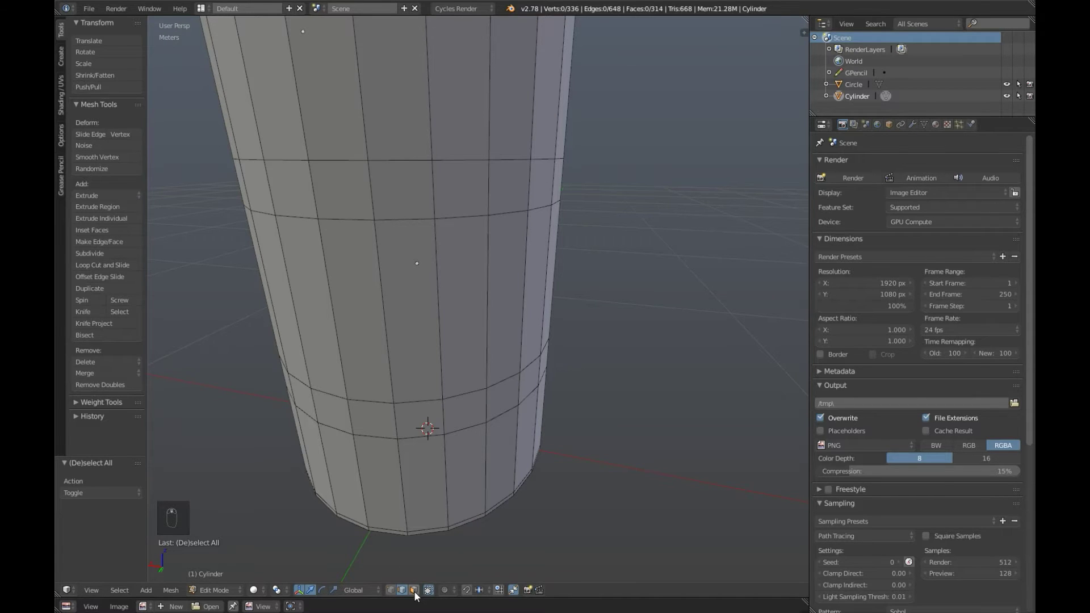
{"action": "left_click_drag", "start_coordinate": [420, 599], "coordinate": [492, 256]}
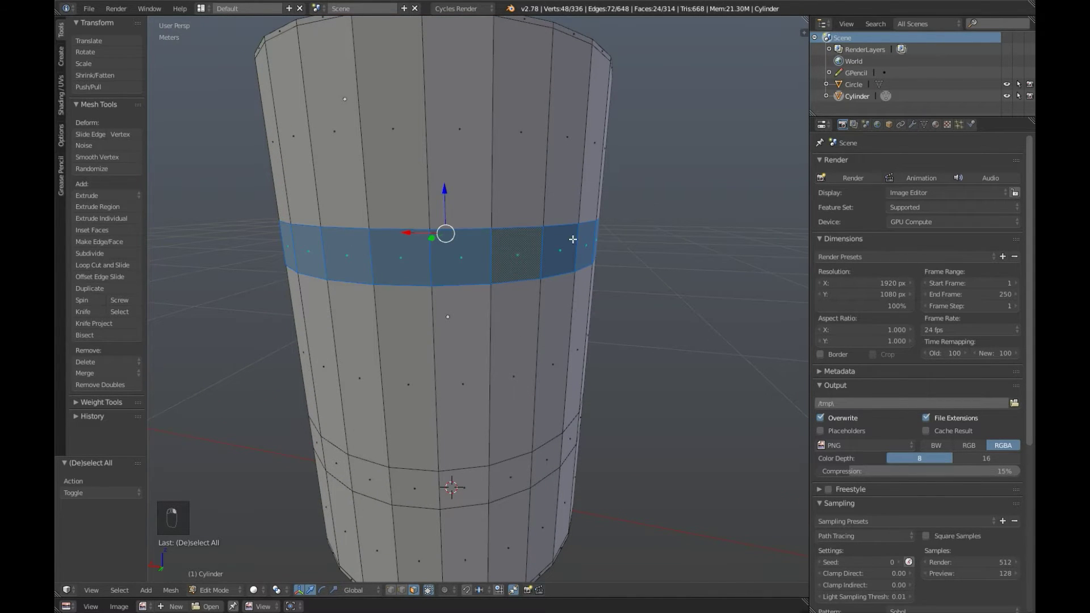
{"action": "middle_click", "coordinate": [512, 306]}
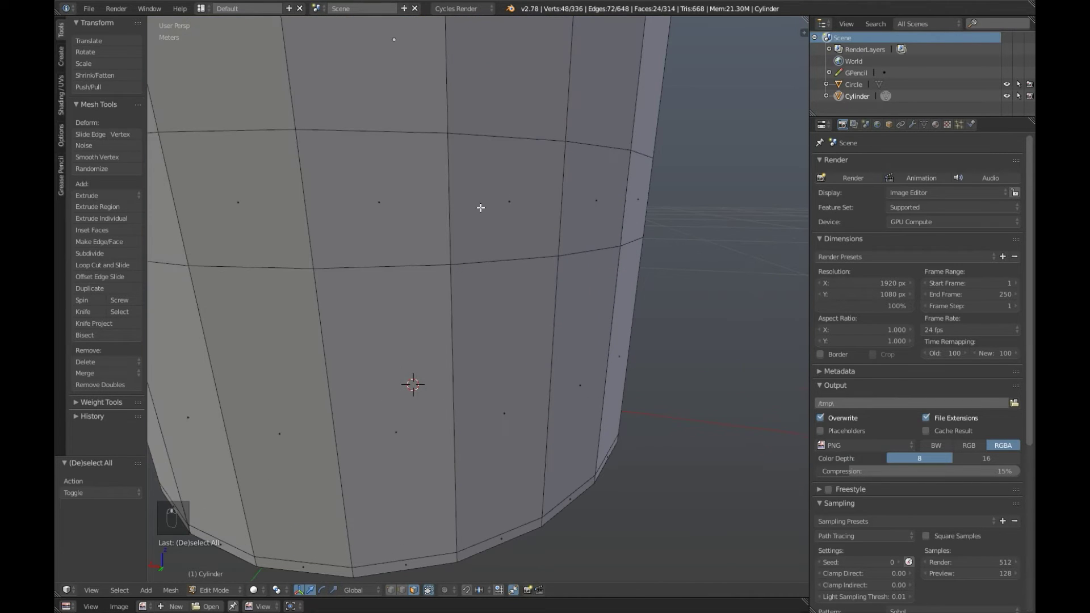
{"action": "left_click", "coordinate": [447, 210]}
{"action": "left_click_drag", "start_coordinate": [431, 320], "coordinate": [517, 288]}
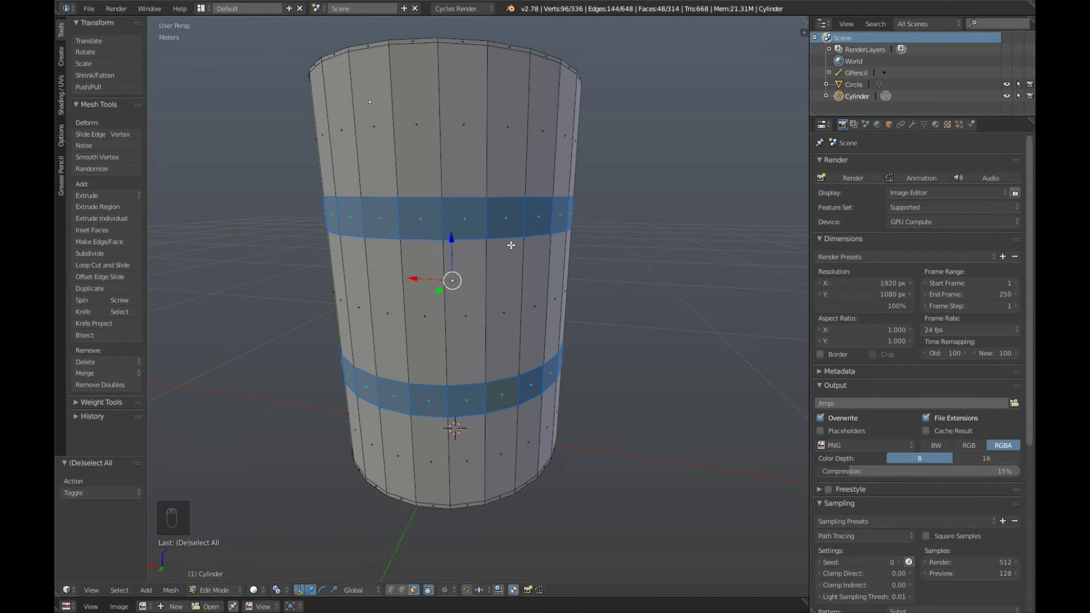
In orthographic side view, inset the two selected bands and scale them to start the ribs.
{"action": "middle_click", "coordinate": [569, 346]}
{"action": "key", "text": "shift+KP_3"}
{"action": "key", "text": "KP_5"}
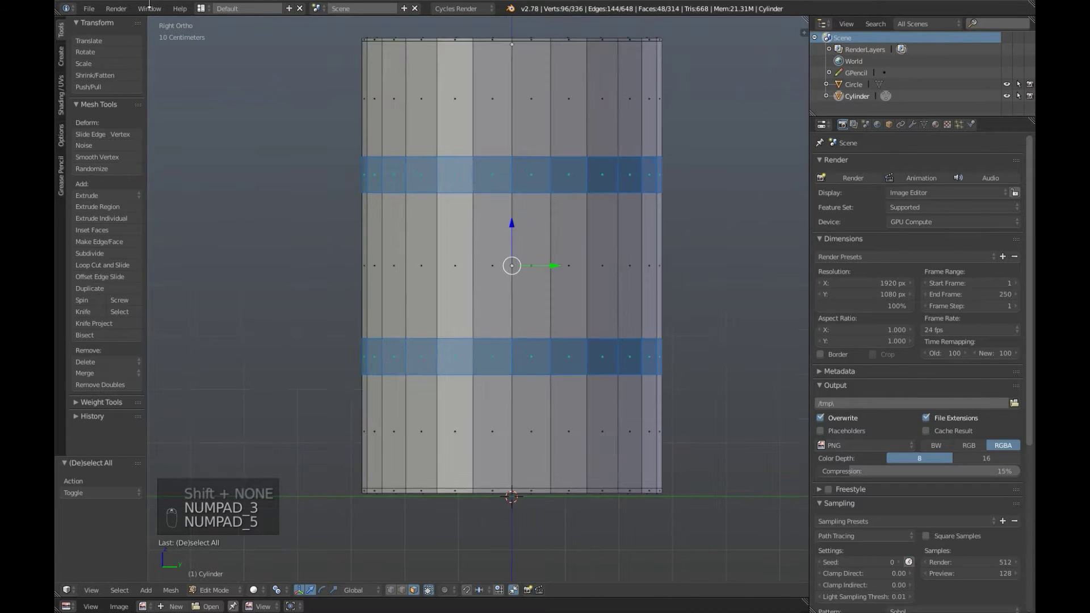
{"action": "left_click_drag", "start_coordinate": [628, 283], "coordinate": [728, 114]}
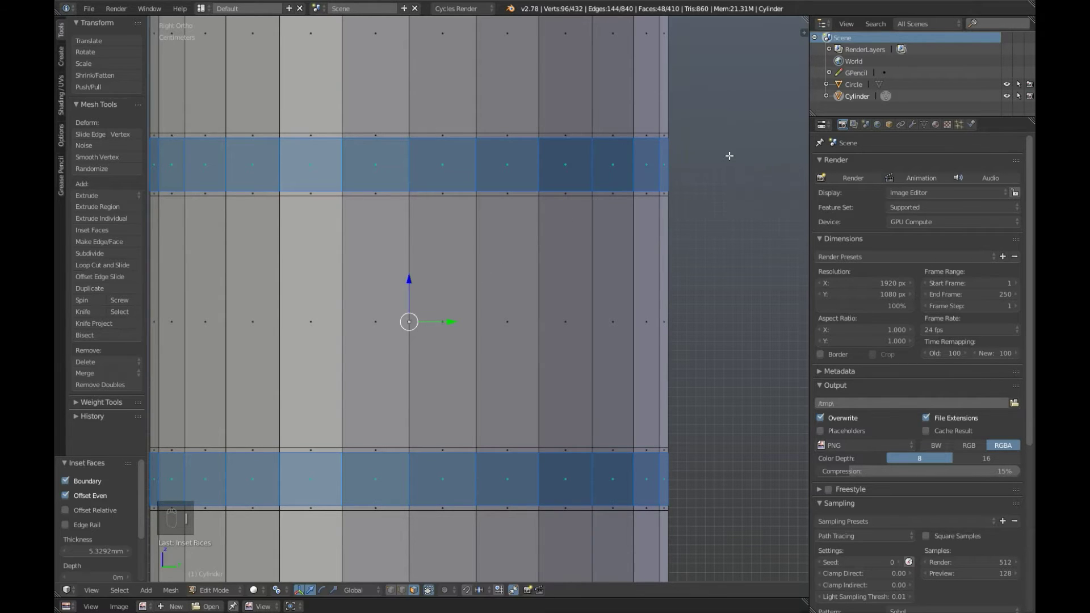
{"action": "key", "text": "i"}
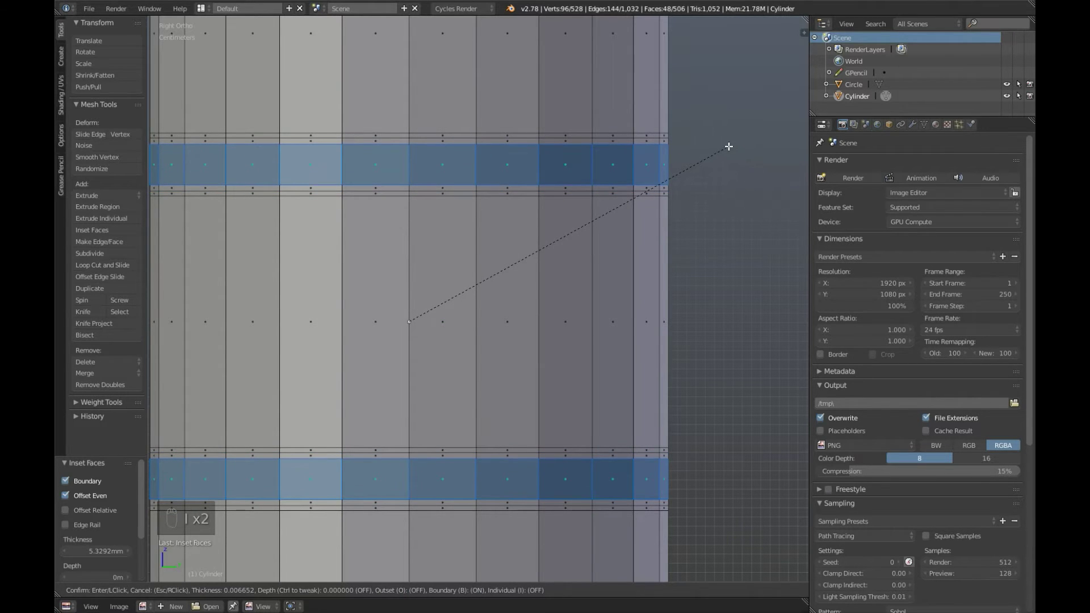
{"action": "middle_click", "coordinate": [708, 208]}
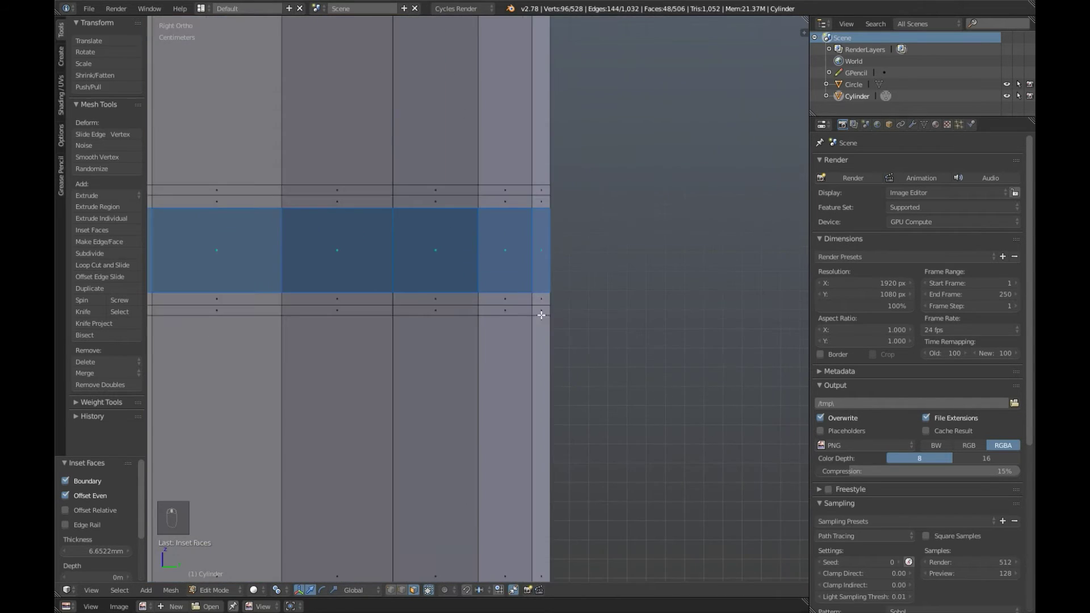
{"action": "key", "text": "s"}
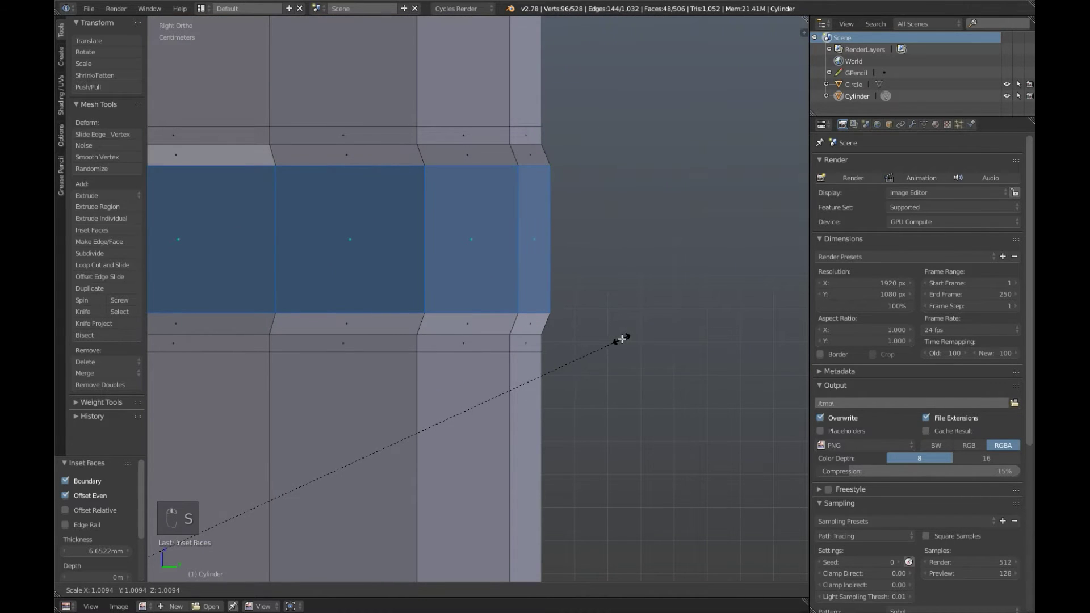
{"action": "key", "text": "i"}
{"action": "key", "text": "s"}
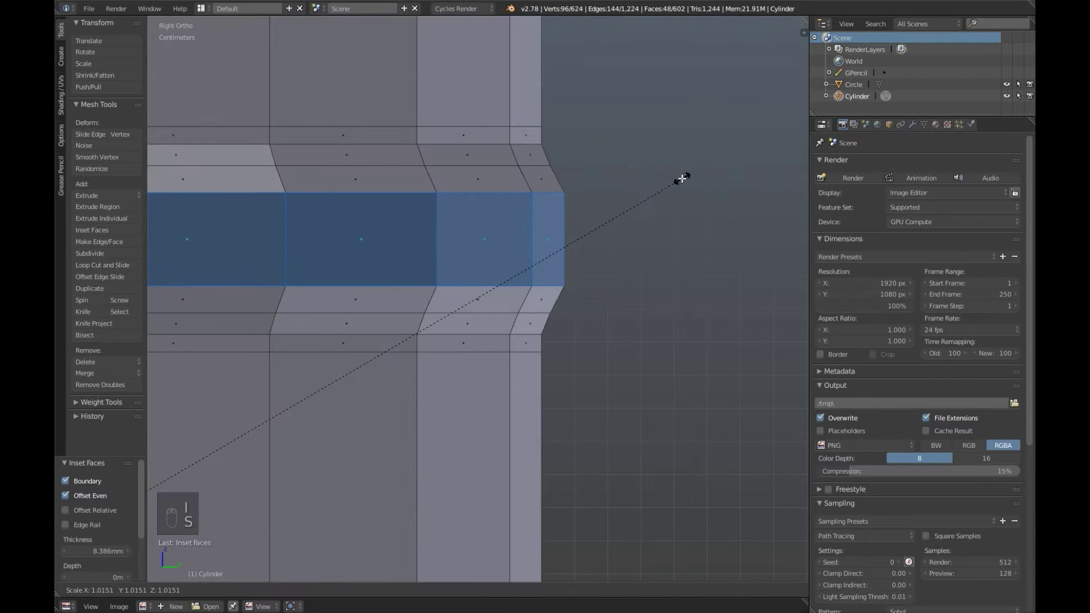
Undo and redo the insets, scaling the middle ring outward into raised hoops.
{"action": "key", "text": "ctrl+z"}
{"action": "key", "text": "ctrl+z"}
{"action": "key", "text": "ctrl+z"}
{"action": "key", "text": "i"}
{"action": "key", "text": "s"}
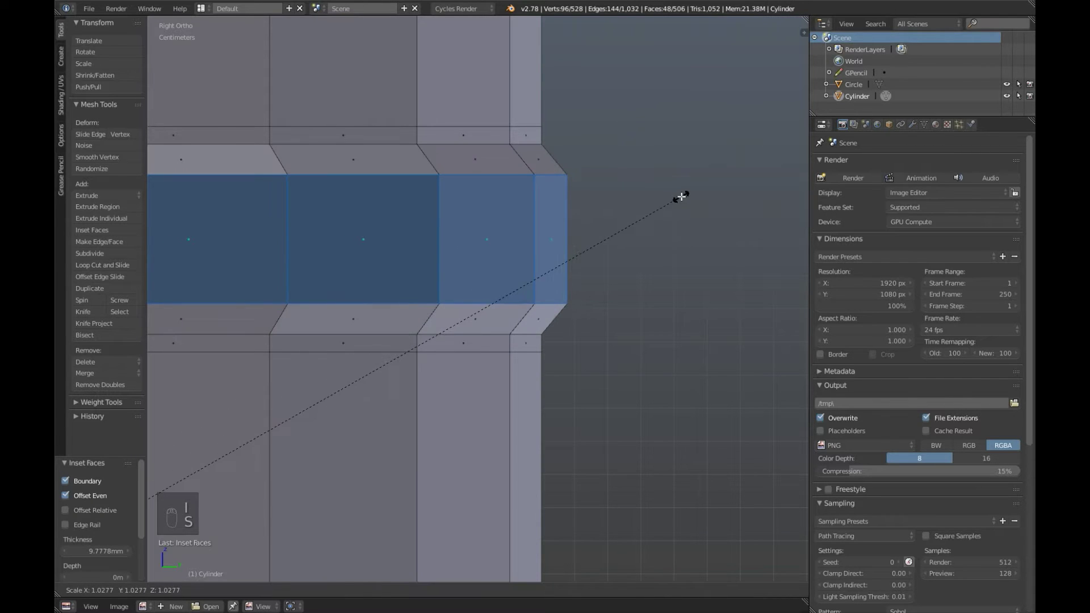
{"action": "key", "text": "i"}
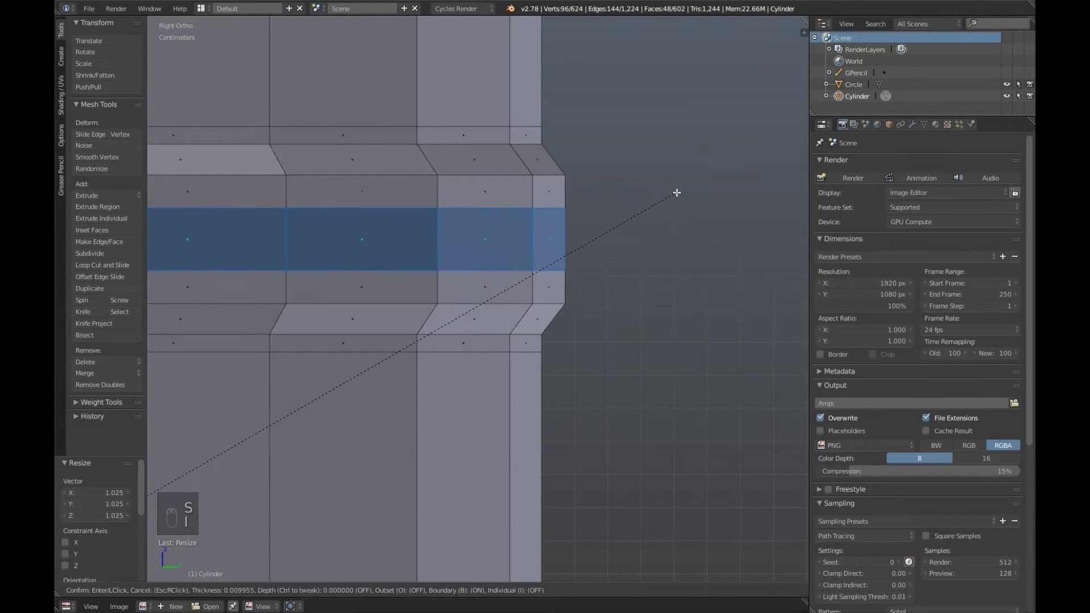
{"action": "key", "text": "s"}
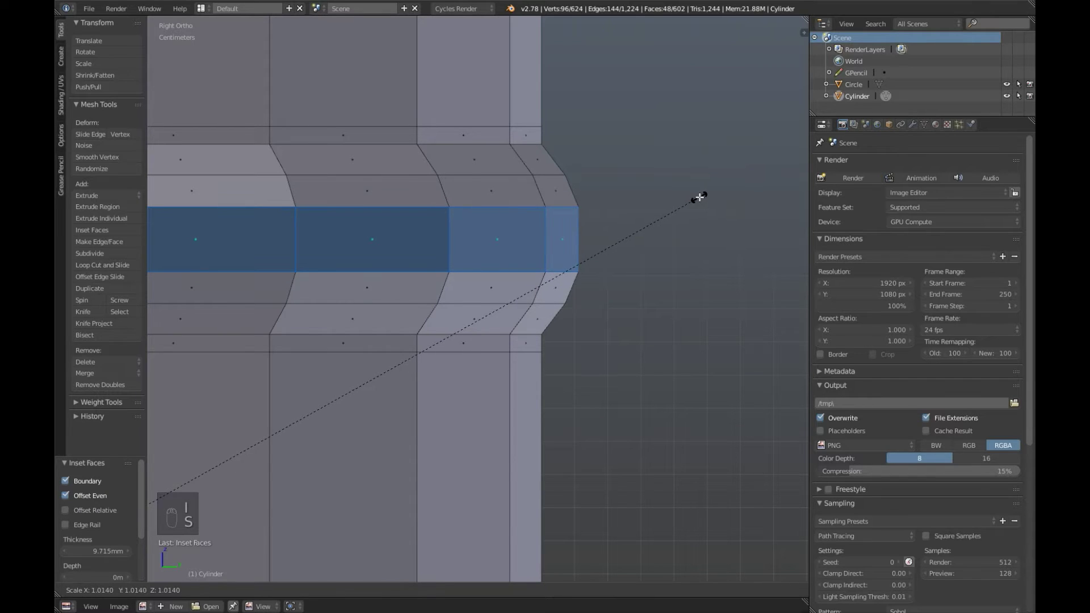
Zoom out to view the whole barrel from above and toggle out and back into Edit Mode.
{"action": "middle_click", "coordinate": [568, 387]}
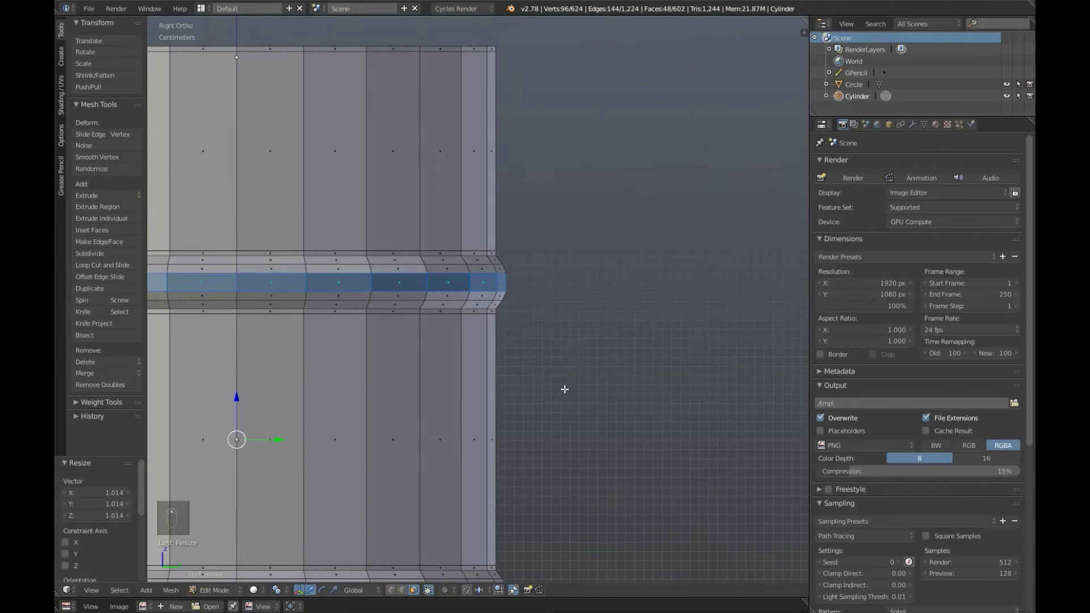
{"action": "middle_click", "coordinate": [579, 363]}
{"action": "key", "text": "a"}
{"action": "key", "text": "Tab"}
Add a circle to the mesh and shrink it to a small cap size.
{"action": "key", "text": "Tab"}
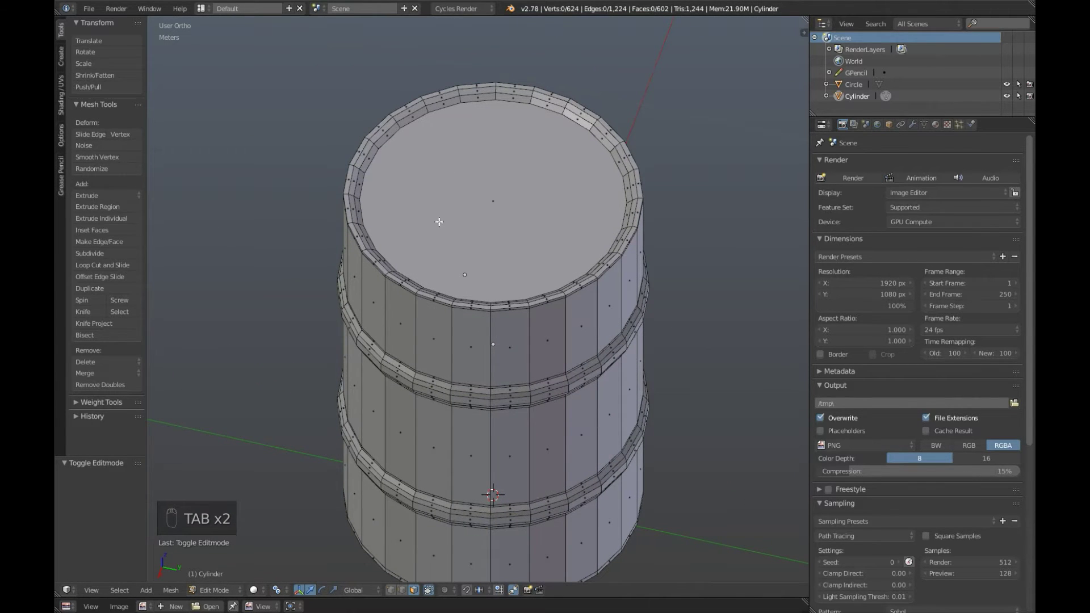
{"action": "key", "text": "shift+a"}
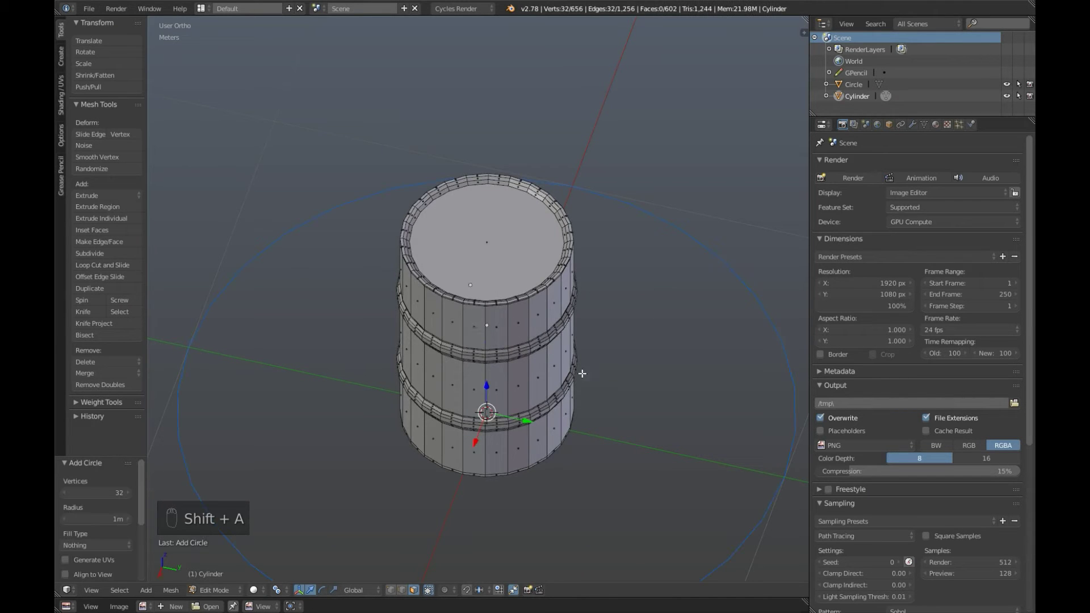
{"action": "key", "text": "s"}
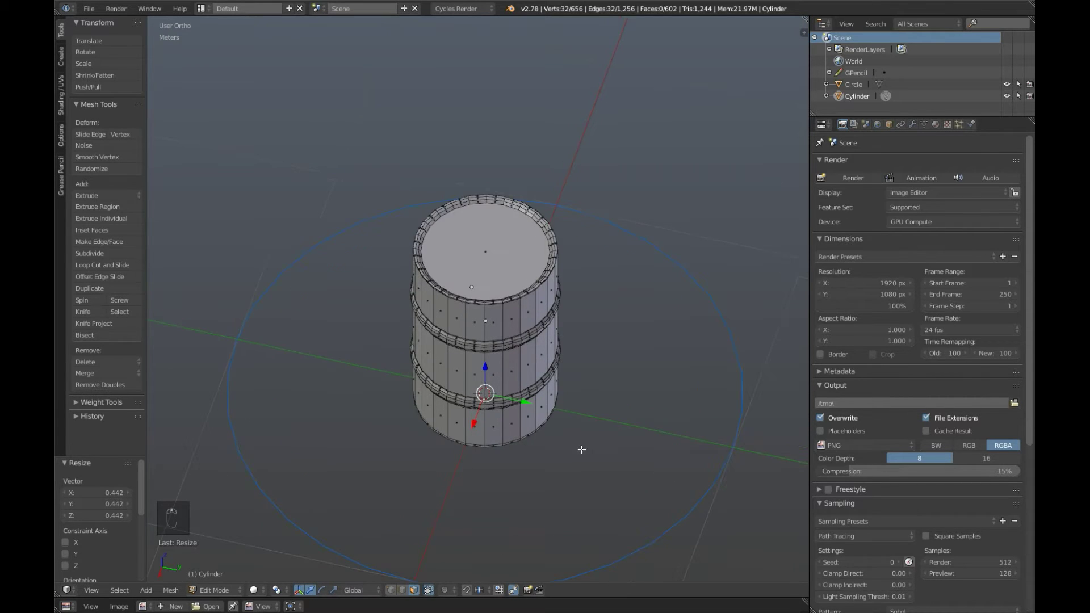
{"action": "key", "text": "s"}
{"action": "key", "text": "s"}
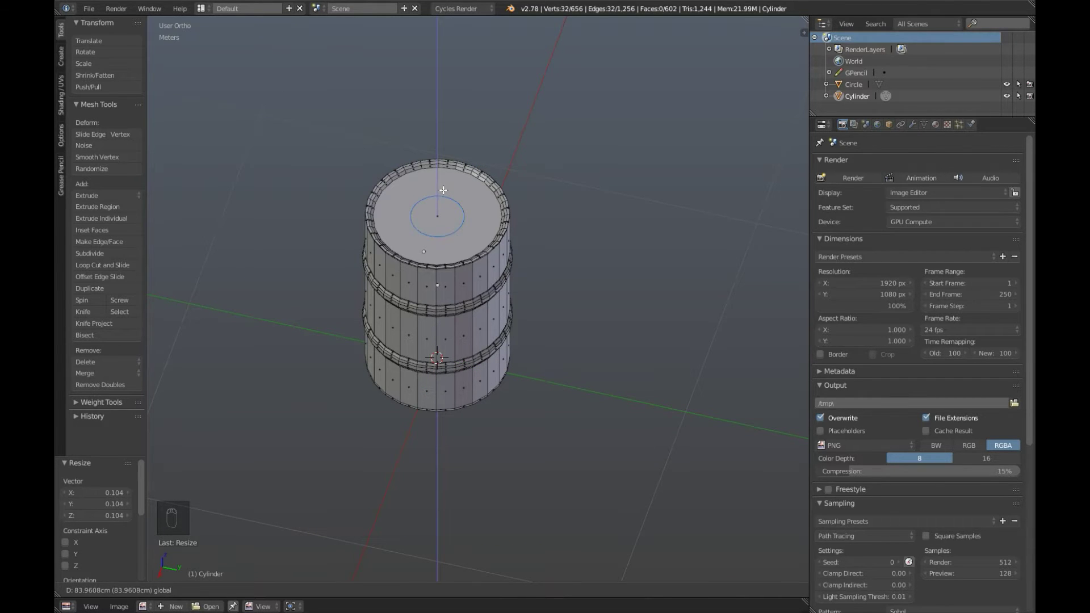
Move the circle onto the lid near the rim and fine-tune its size in top view.
{"action": "left_click_drag", "start_coordinate": [475, 384], "coordinate": [450, 363]}
{"action": "key", "text": "s"}
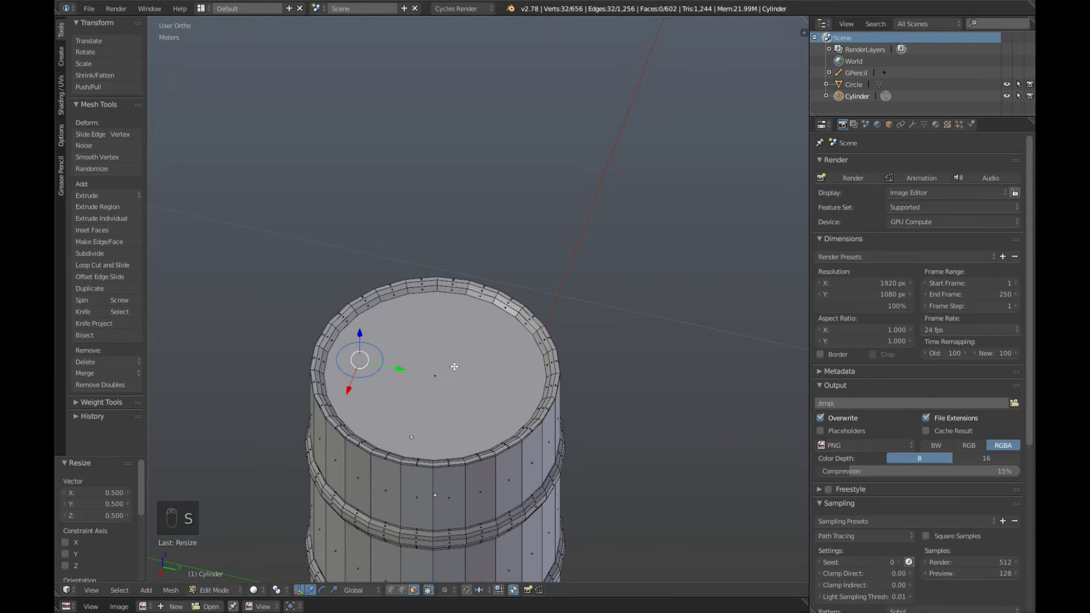
{"action": "key", "text": "KP_7"}
{"action": "key", "text": "KP_5"}
{"action": "key", "text": "KP_5"}
{"action": "key", "text": "s"}
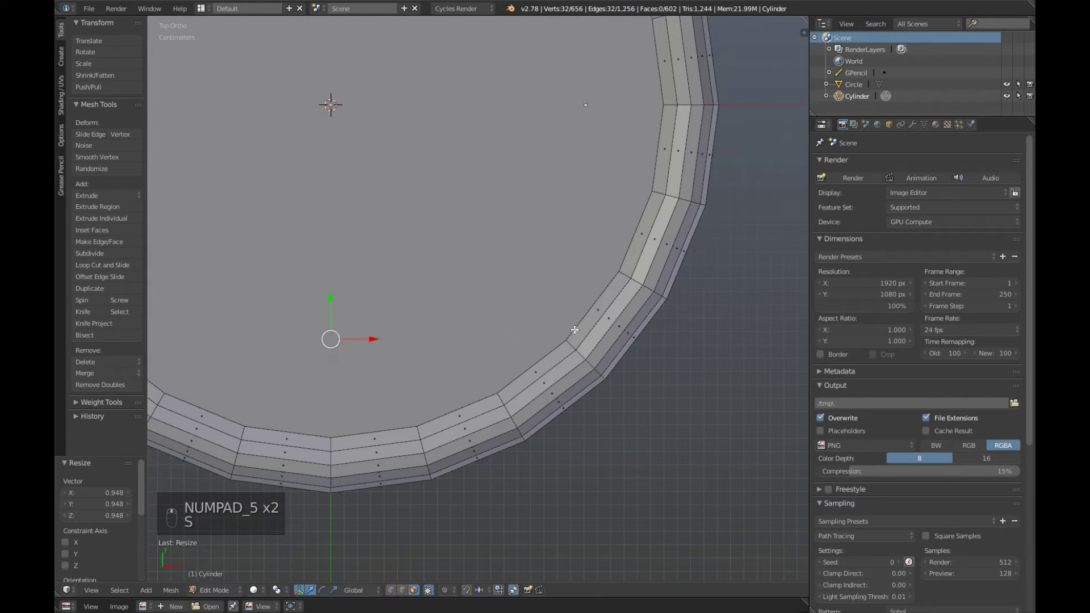
{"action": "key", "text": "s"}
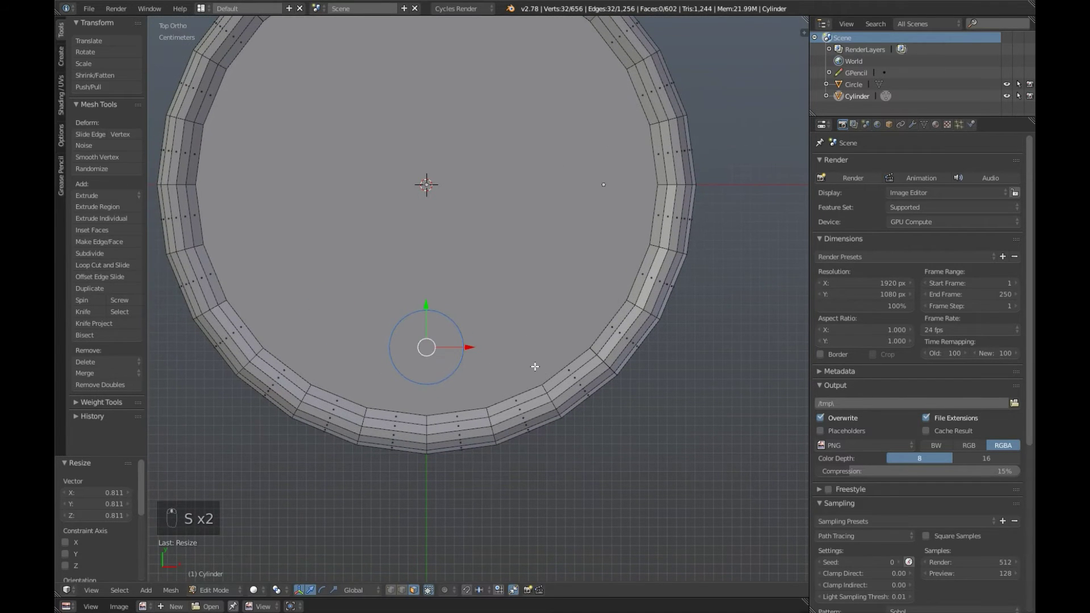
{"action": "key", "text": "s"}
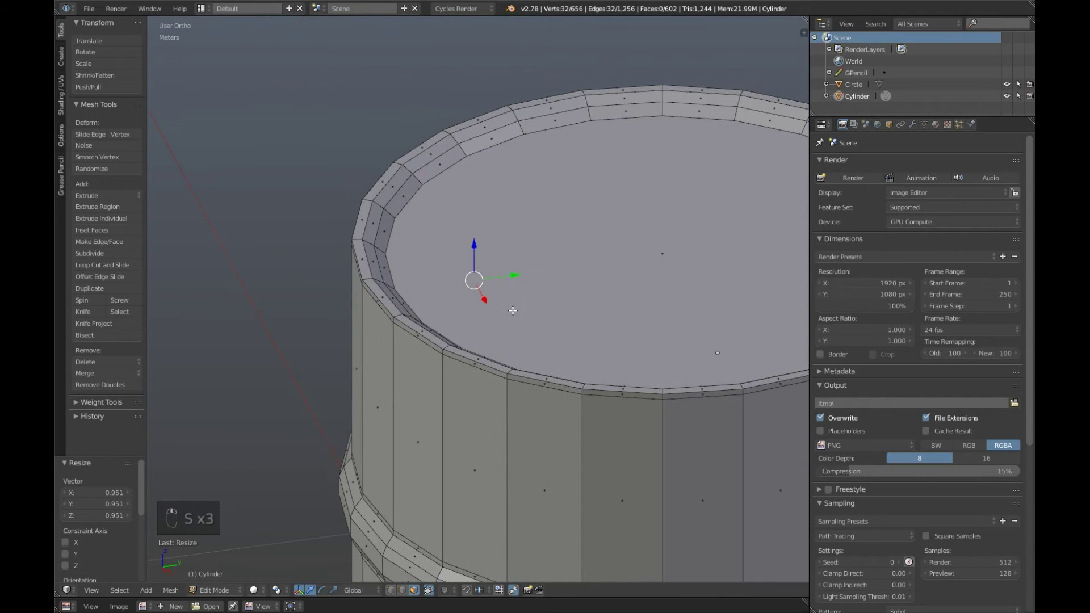
Try extruding the circle upward, then undo the extrusion.
{"action": "key", "text": "e"}
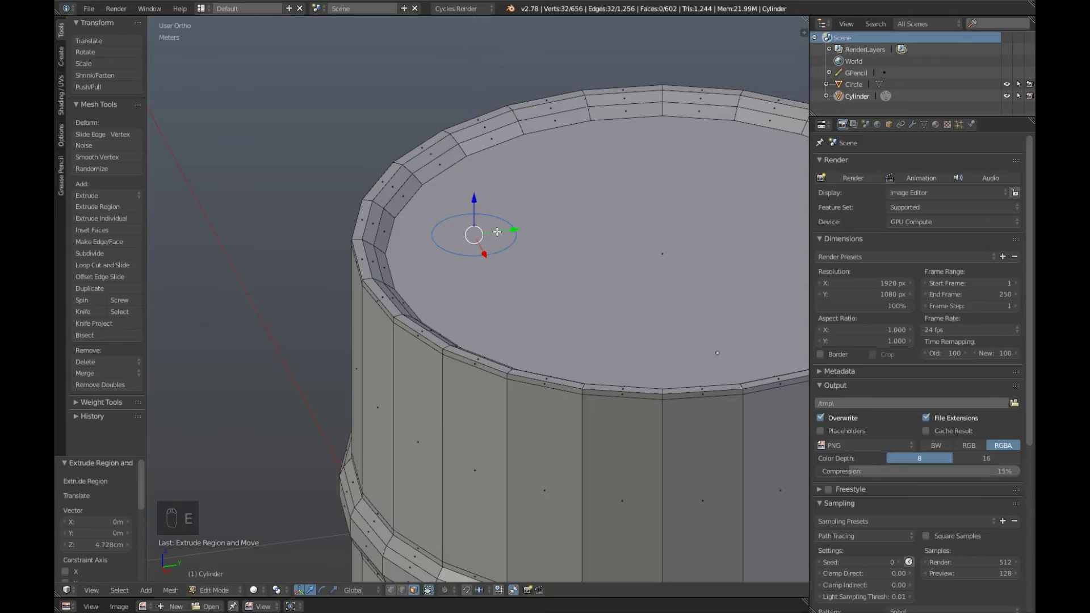
{"action": "key", "text": "ctrl+z"}
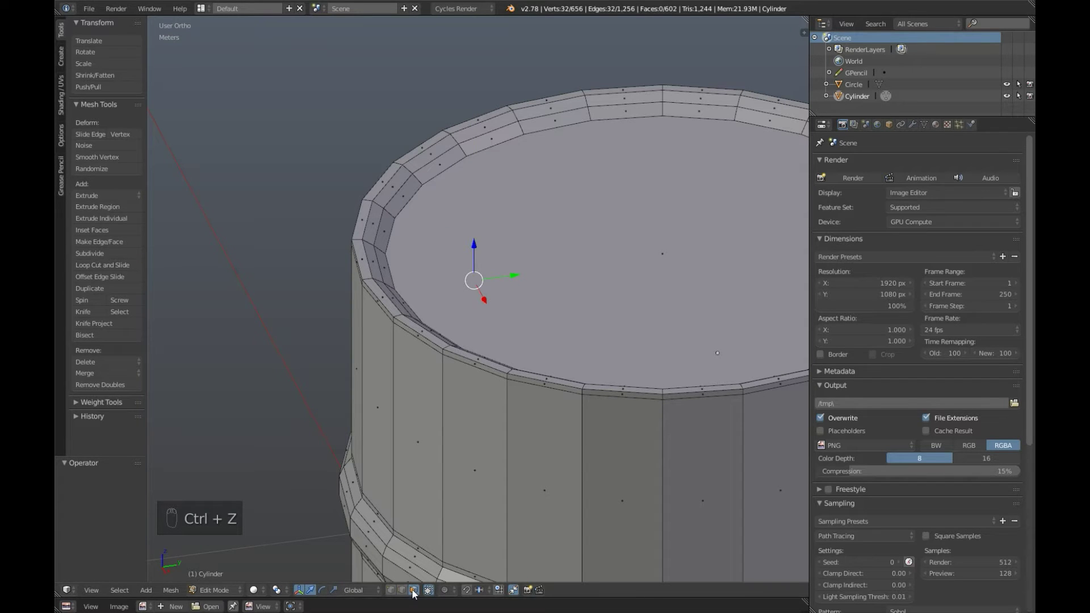
Extrude the circle up into a short wall and fill its top with a face.
{"action": "left_click_drag", "start_coordinate": [406, 594], "coordinate": [494, 328]}
{"action": "key", "text": "e"}
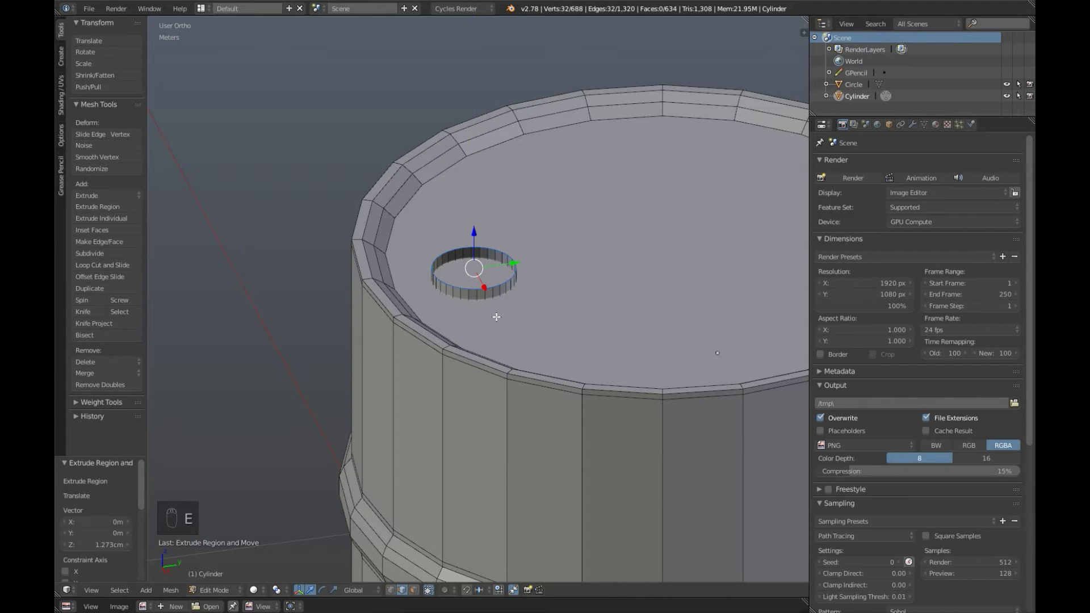
{"action": "key", "text": "f"}
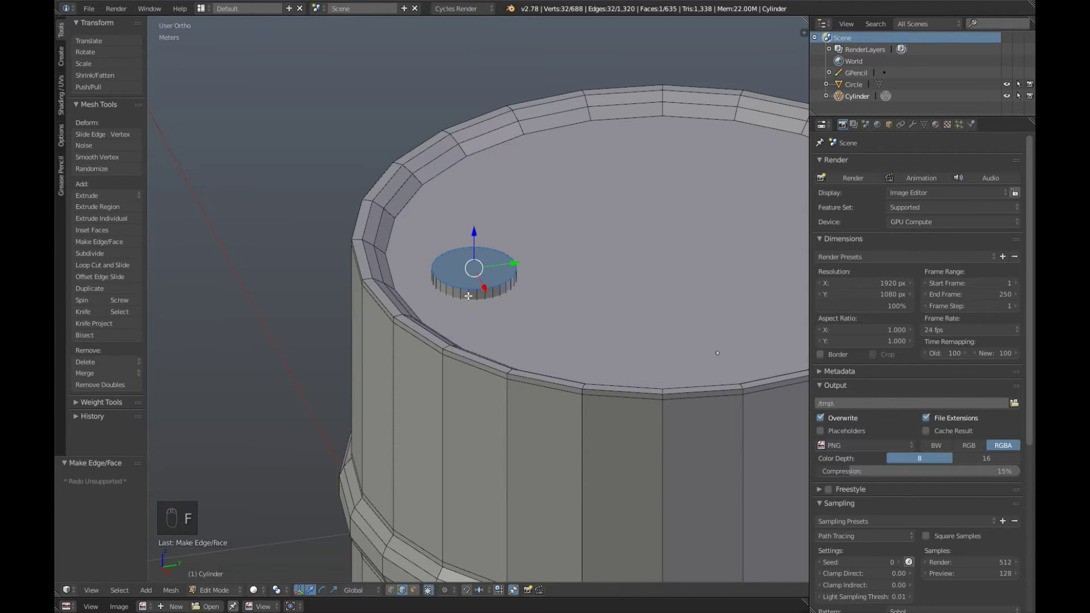
{"action": "middle_click", "coordinate": [517, 435]}
{"action": "left_click", "coordinate": [503, 379]}
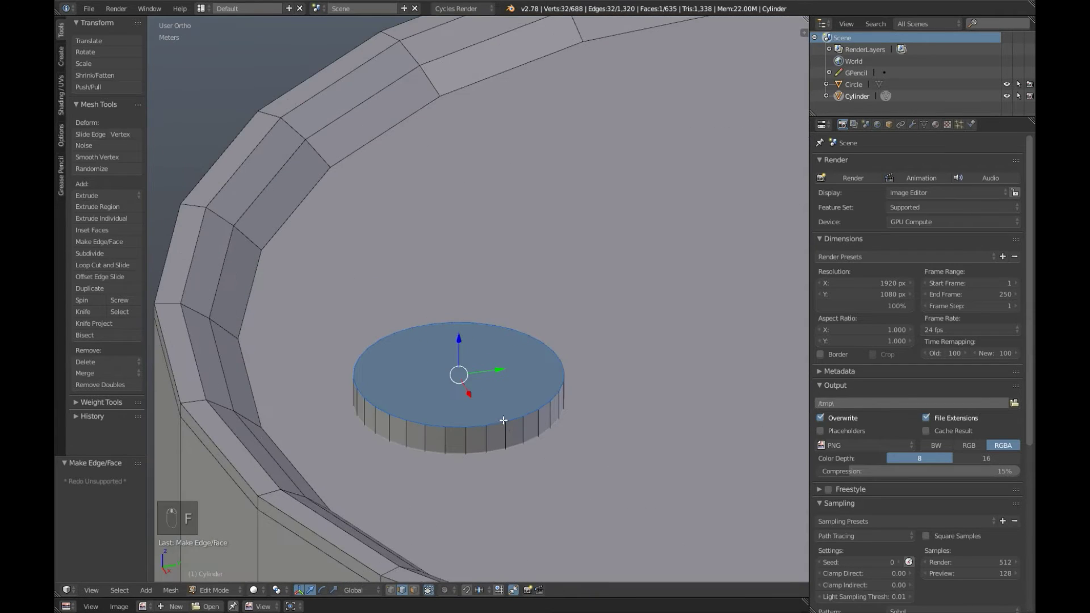
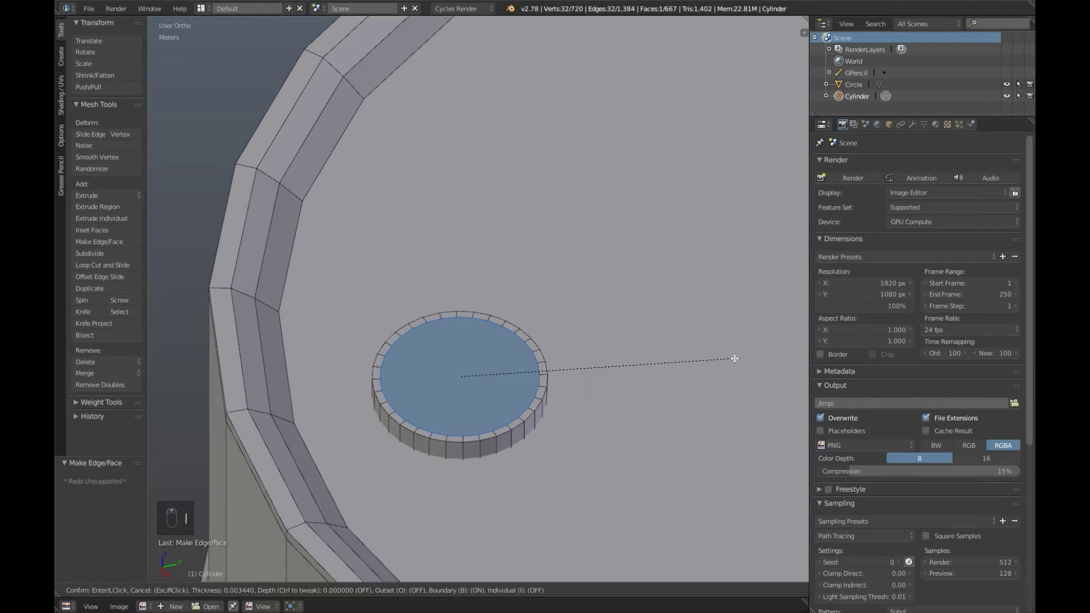
Inset the cap's top twice, lower the inner face into a recess and leave Edit Mode.
{"action": "key", "text": "i"}
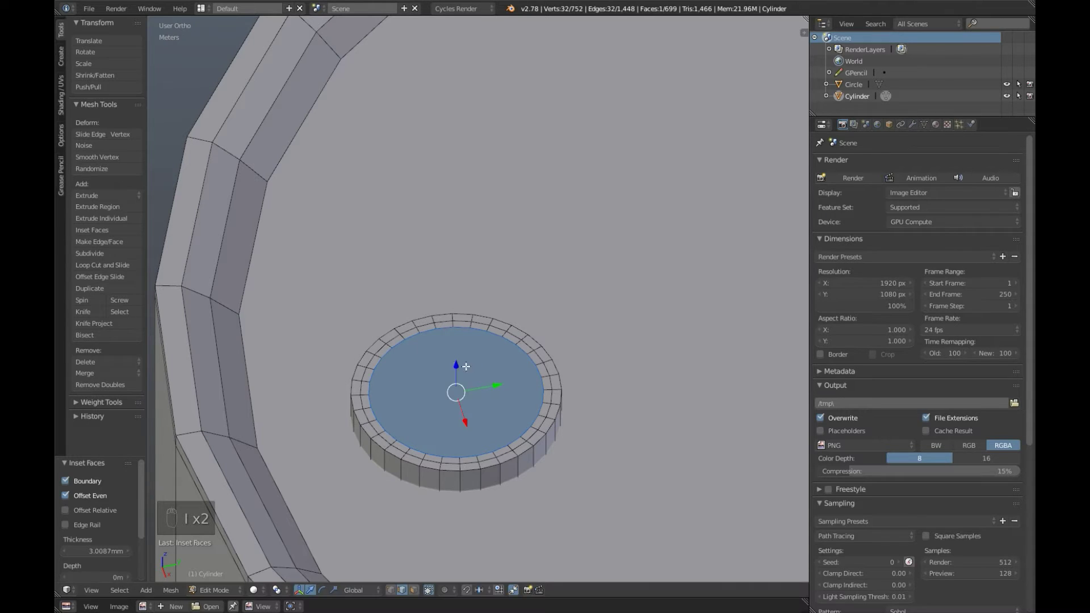
{"action": "key", "text": "i"}
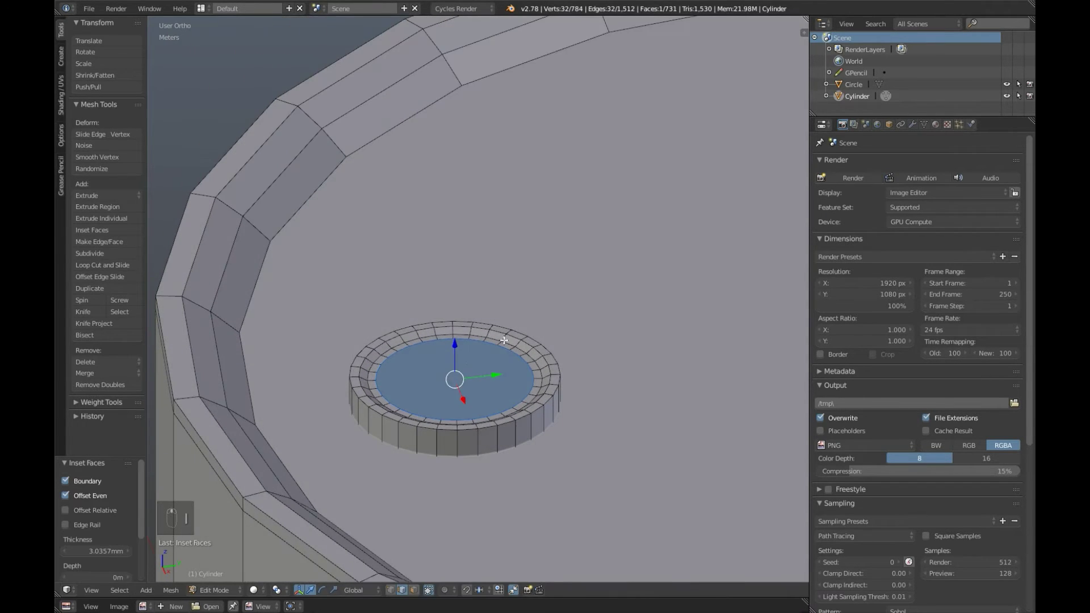
{"action": "left_click_drag", "start_coordinate": [457, 342], "coordinate": [457, 347]}
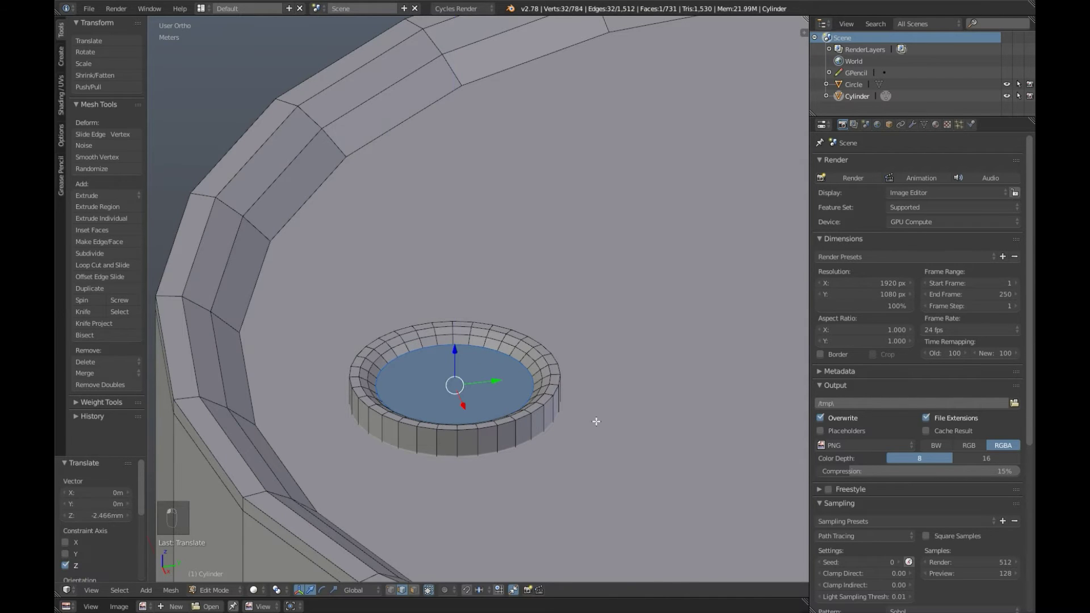
{"action": "key", "text": "a"}
{"action": "key", "text": "Tab"}
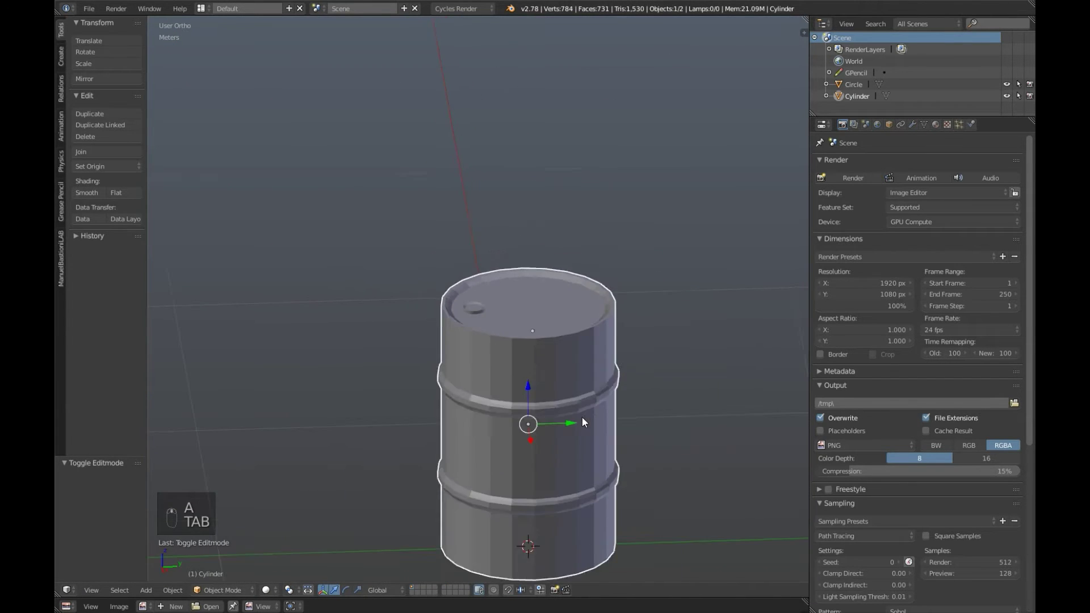
Deselect all, orbit to inspect the drum's top and re-enter Edit Mode on it.
{"action": "key", "text": "a"}
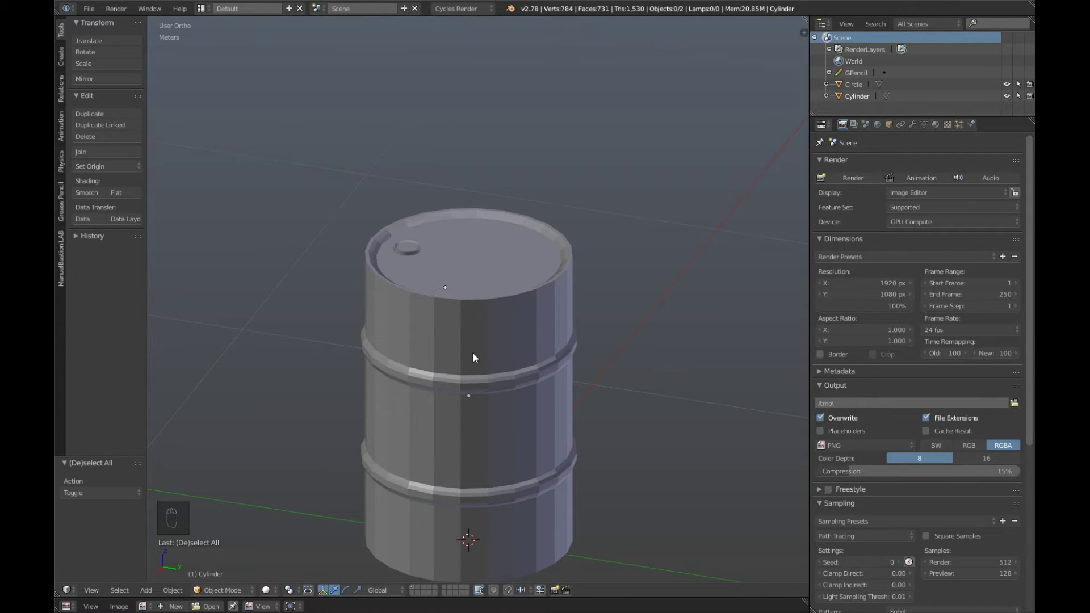
{"action": "left_click_drag", "start_coordinate": [478, 362], "coordinate": [87, 193]}
{"action": "left_click_drag", "start_coordinate": [82, 198], "coordinate": [467, 370]}
{"action": "key", "text": "Tab"}
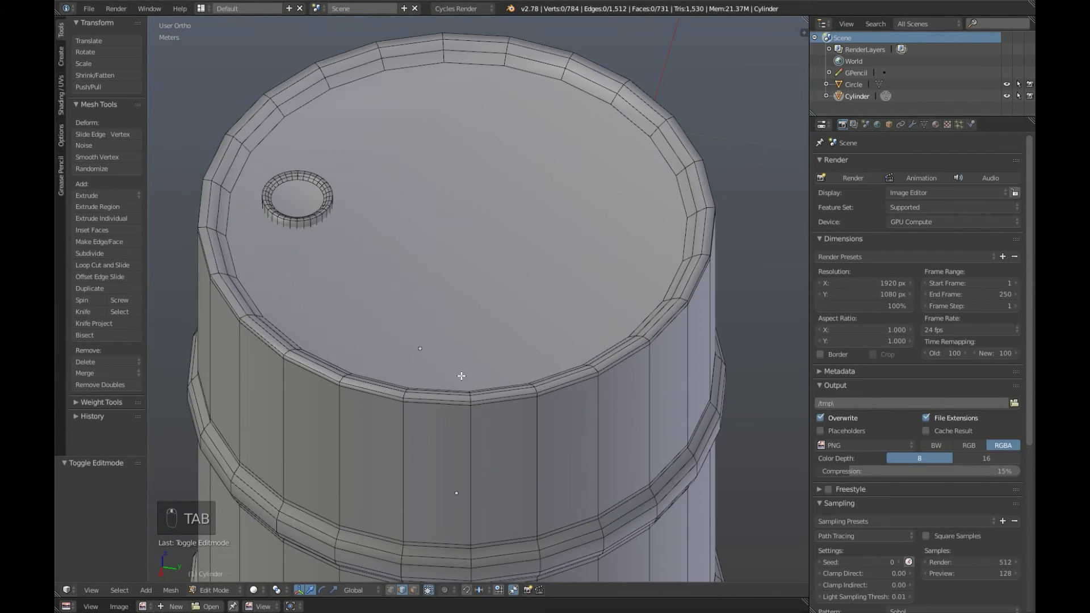
{"action": "key", "text": "Tab"}
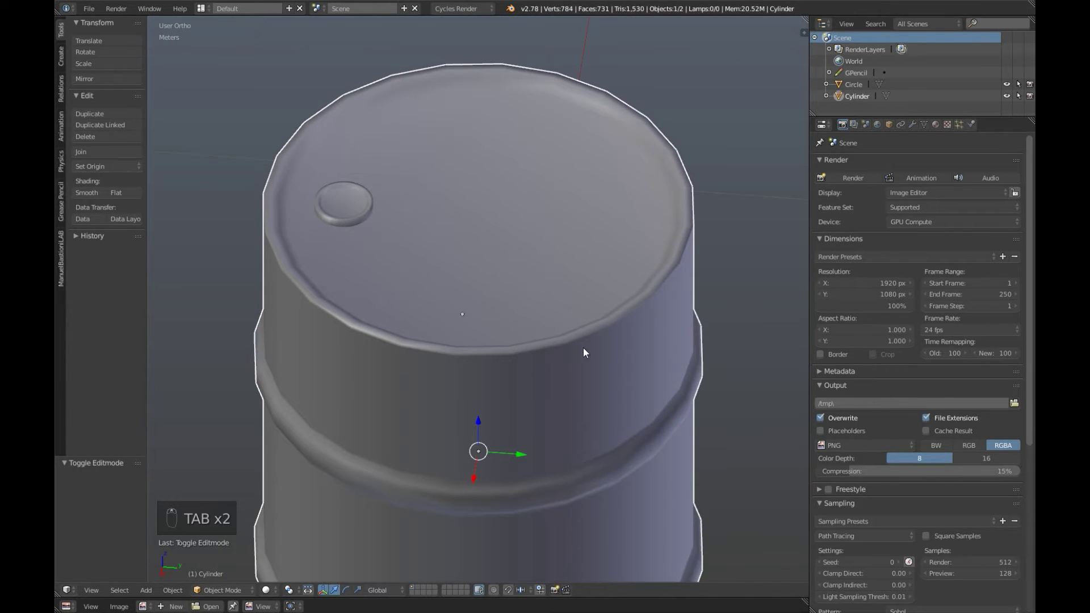
{"action": "middle_click", "coordinate": [497, 337]}
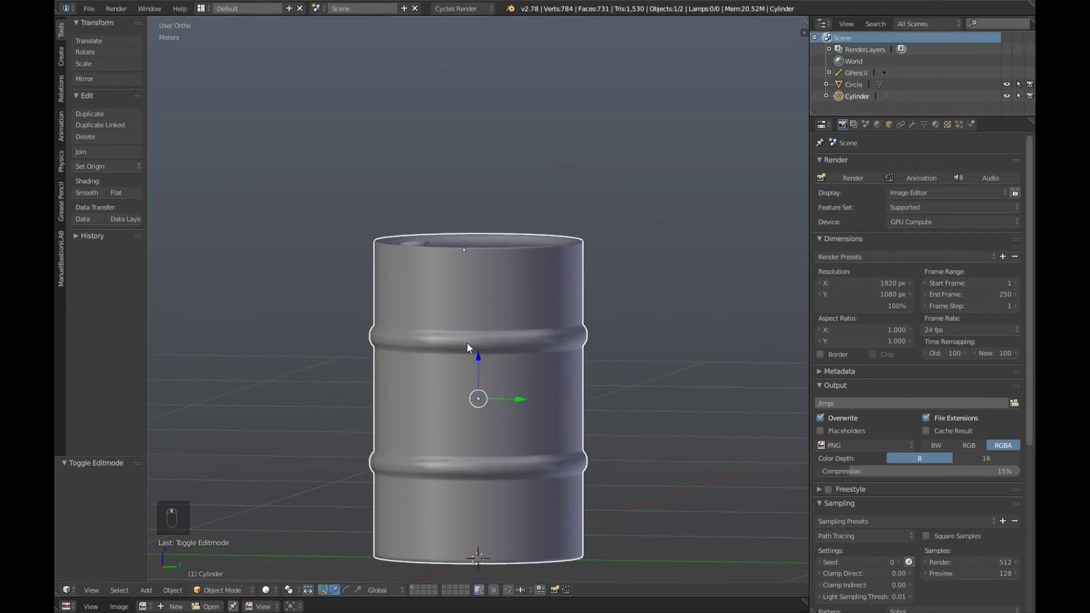
{"action": "key", "text": "Tab"}
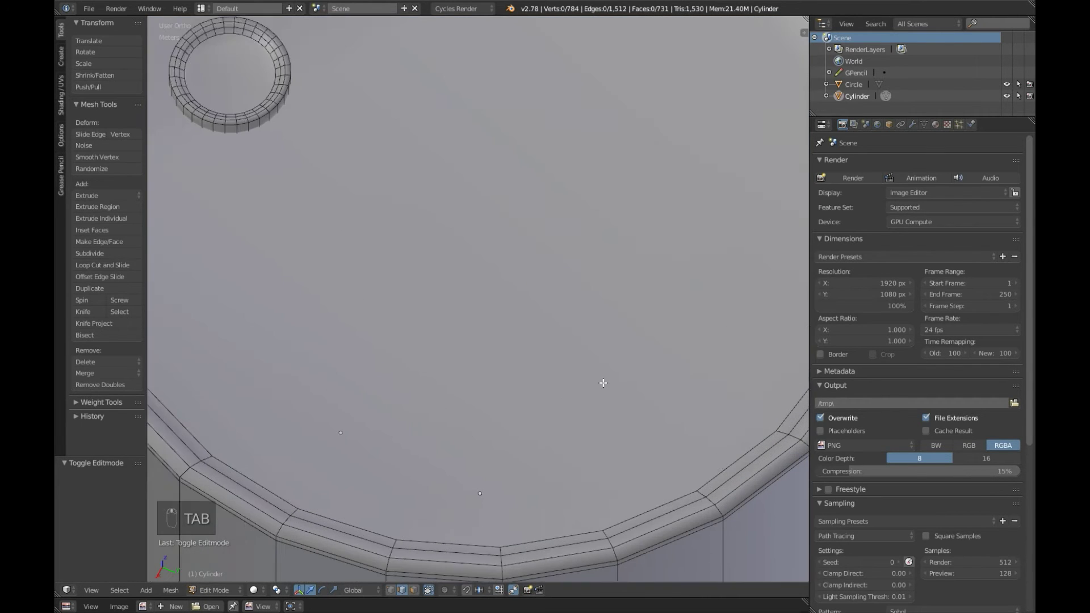
In face select mode, select the drum's top and bottom faces, orbiting to reach the underside.
{"action": "key", "text": "KP_5"}
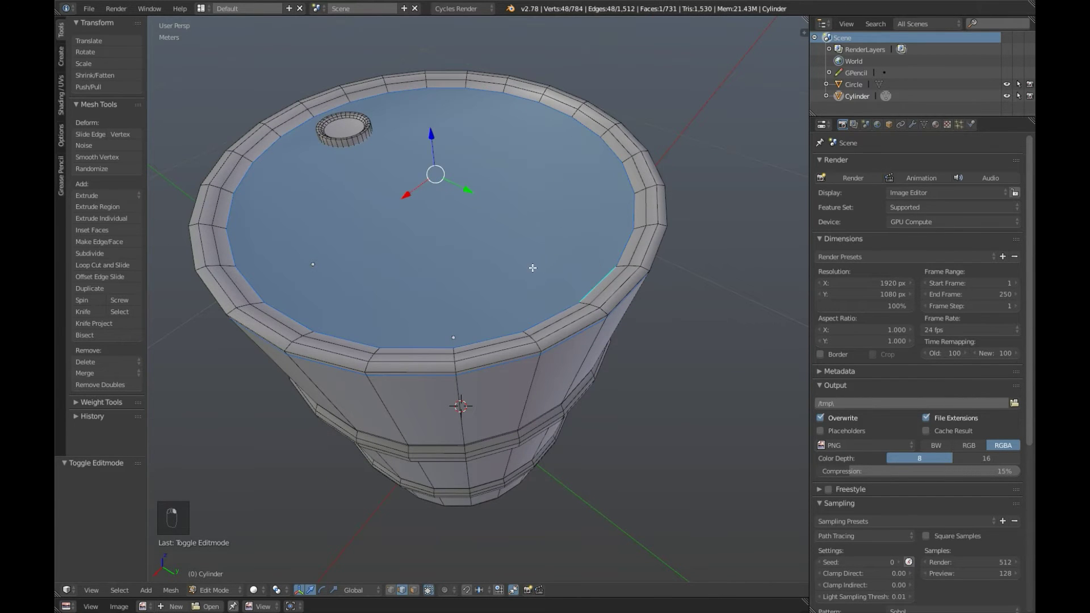
{"action": "left_click", "coordinate": [498, 288]}
{"action": "middle_click", "coordinate": [451, 225]}
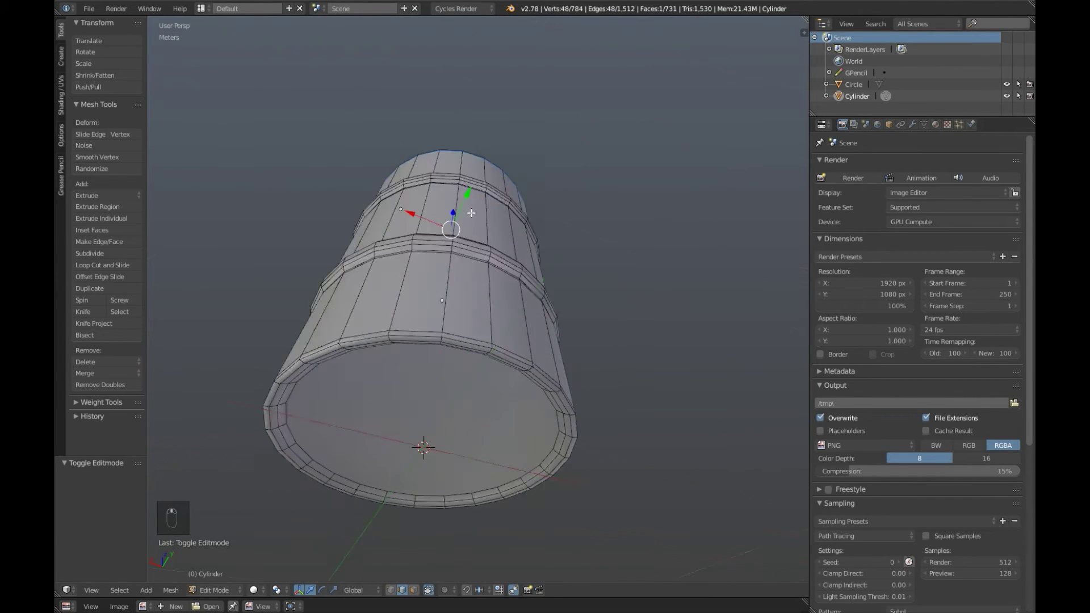
{"action": "middle_click", "coordinate": [433, 153]}
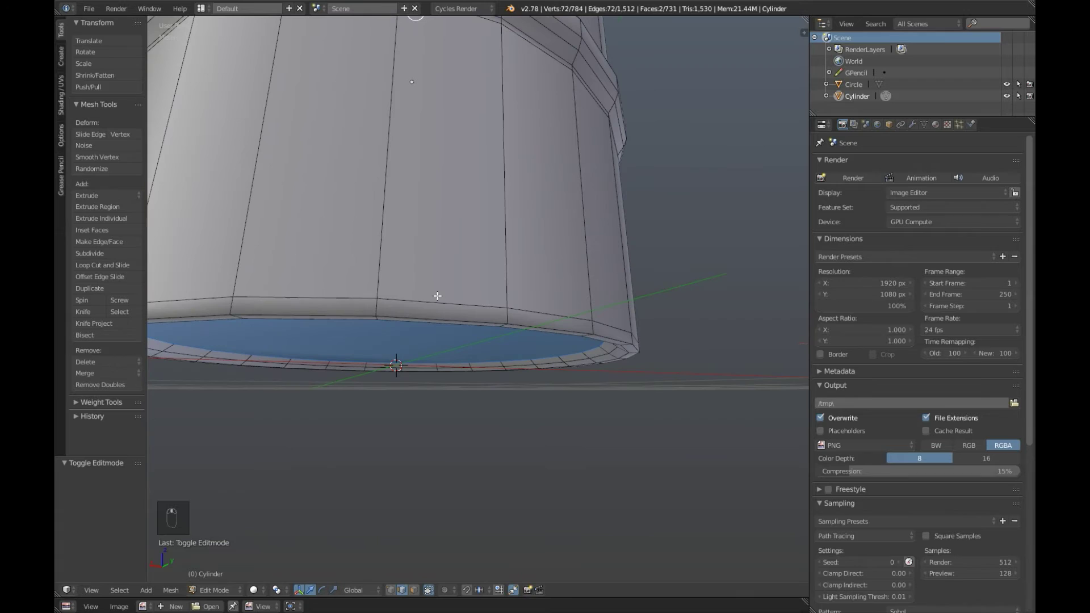
{"action": "middle_click", "coordinate": [455, 236]}
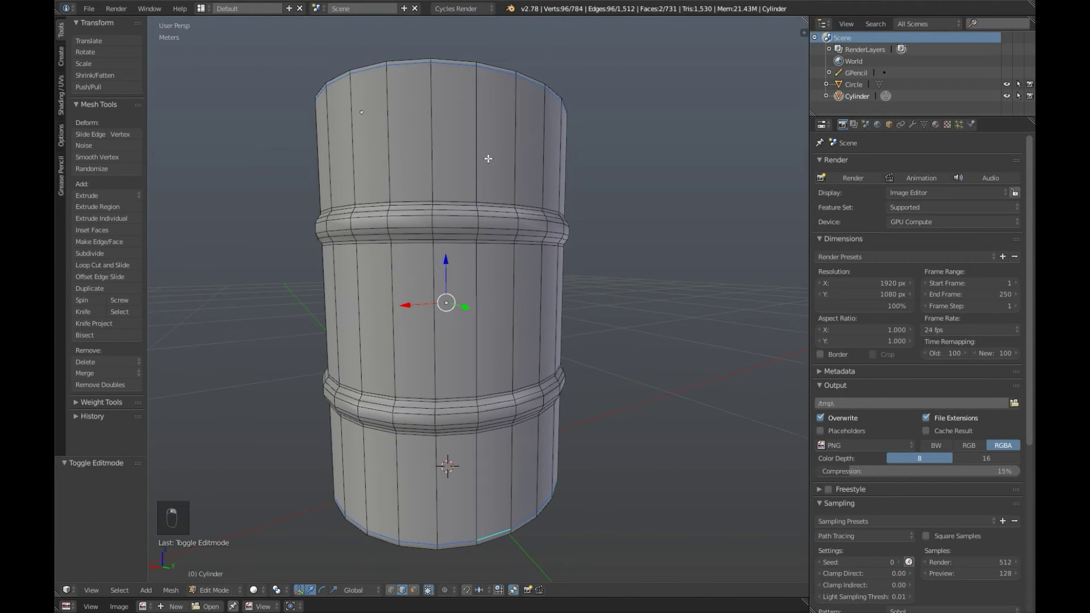
{"action": "middle_click", "coordinate": [489, 153]}
{"action": "middle_click", "coordinate": [546, 327]}
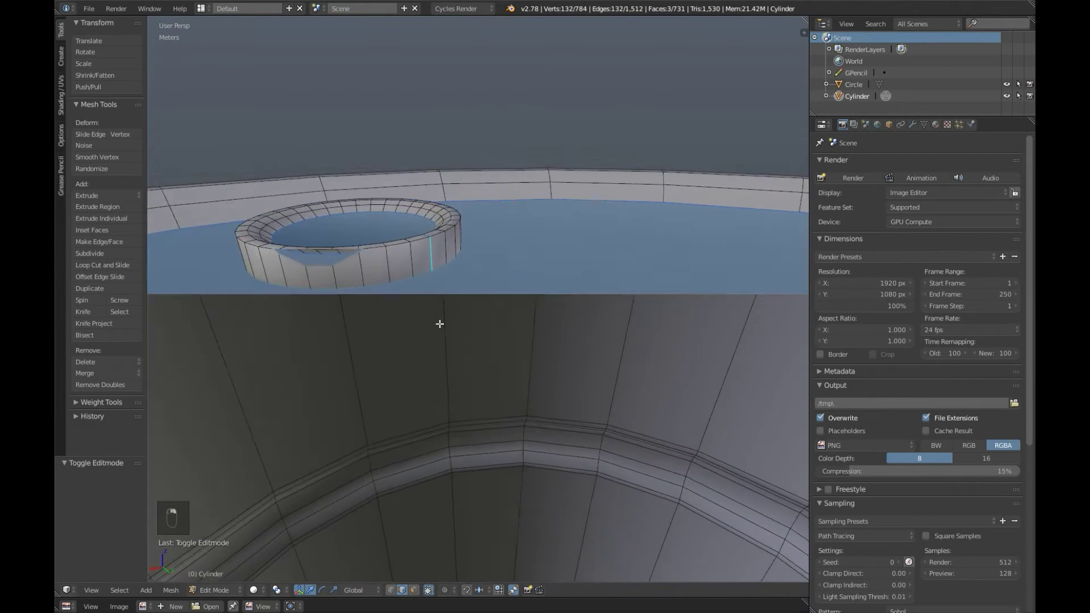
Mark the edges around the selected lid and rim faces as sharp via Ctrl+E.
{"action": "key", "text": "ctrl+z"}
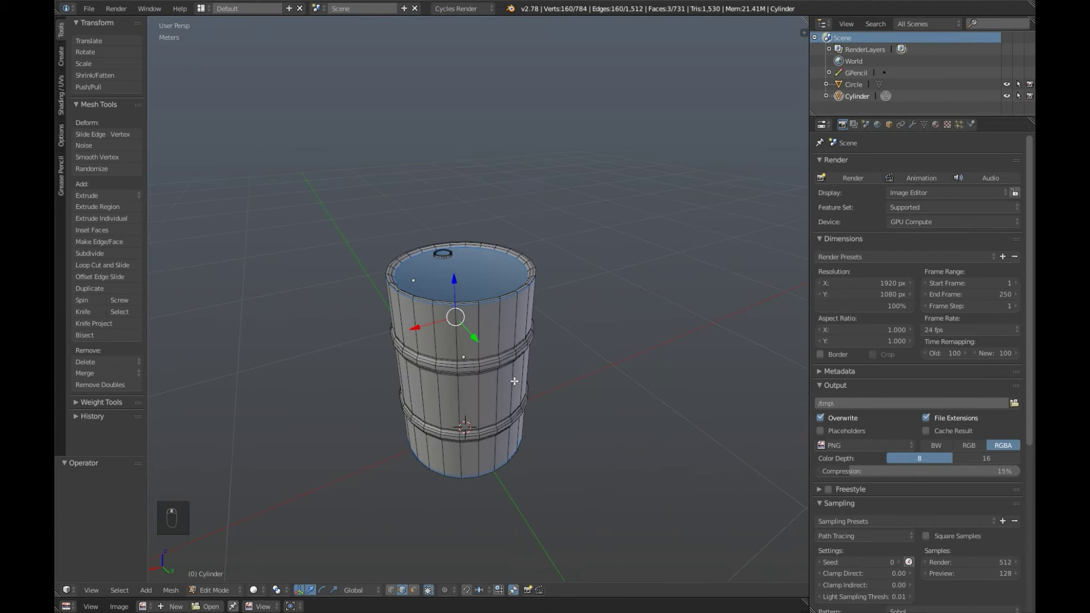
{"action": "key", "text": "ctrl+e"}
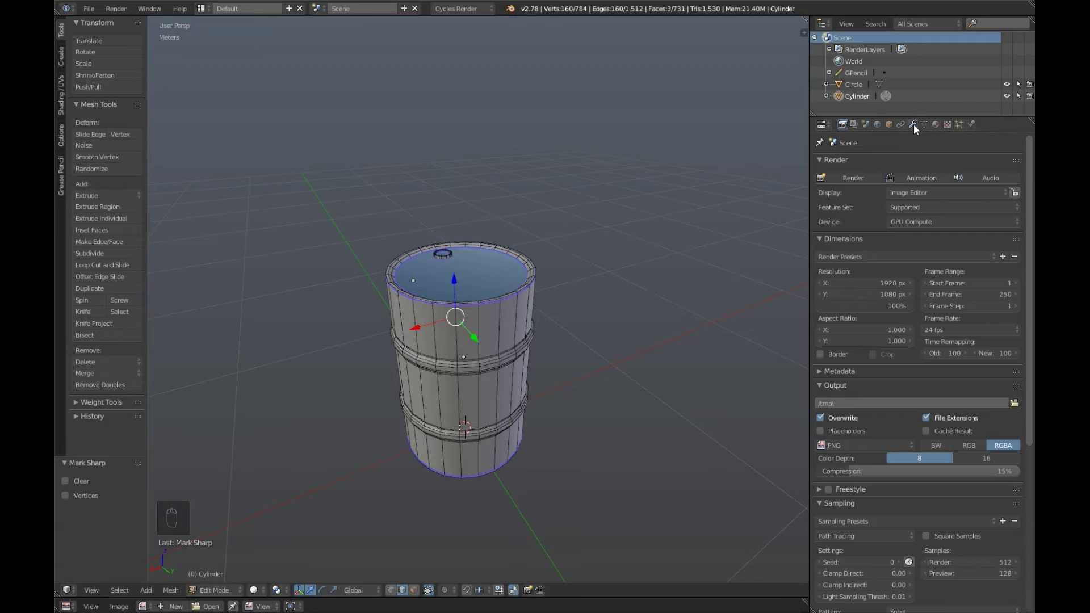
Add an EdgeSplit modifier to the drum with Edge Angle unticked so only sharp edges split.
{"action": "left_click_drag", "start_coordinate": [919, 130], "coordinate": [809, 251]}
{"action": "middle_click", "coordinate": [621, 270]}
{"action": "left_click_drag", "start_coordinate": [847, 223], "coordinate": [587, 289]}
Leave Edit Mode and set the whole drum to smooth shading.
{"action": "key", "text": "Tab"}
{"action": "left_click", "coordinate": [607, 312]}
{"action": "key", "text": "a"}
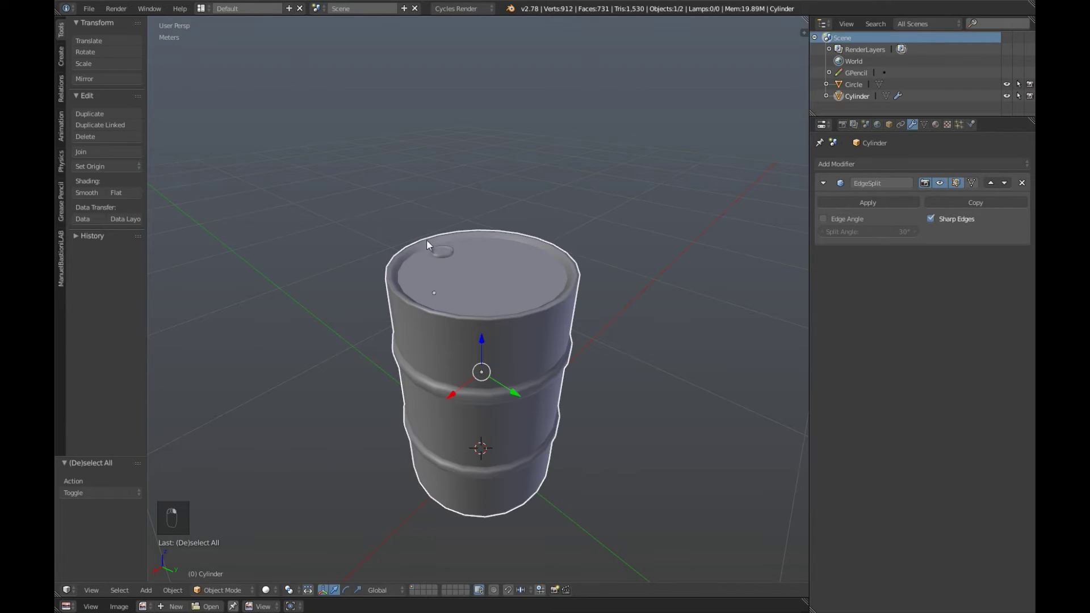
{"action": "left_click_drag", "start_coordinate": [459, 463], "coordinate": [513, 372]}
Duplicate the drum with Shift+D and move the copy onto a separate layer.
{"action": "key", "text": "shift+d"}
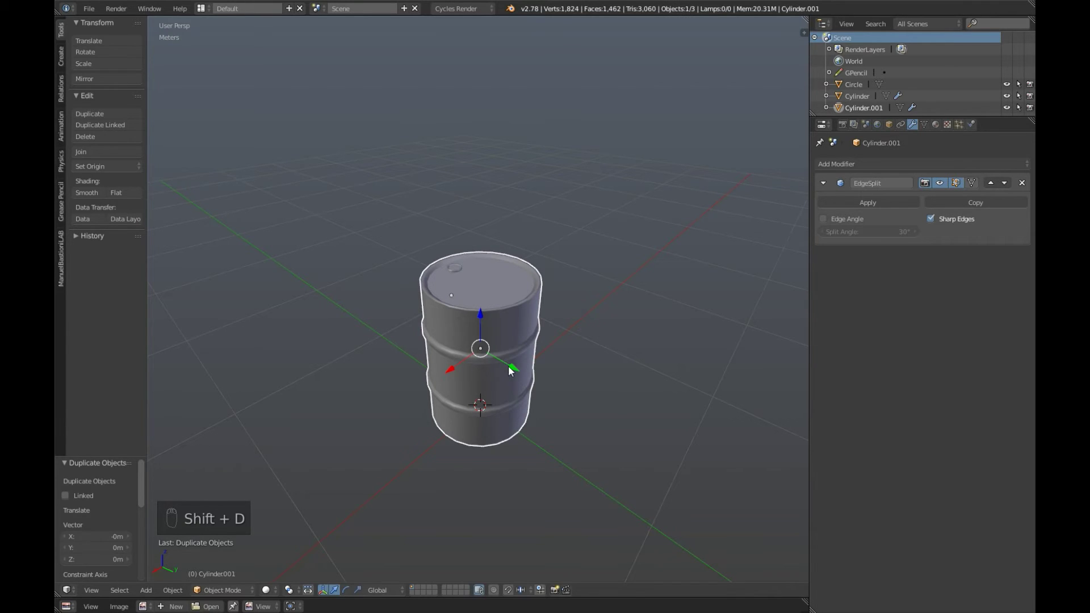
{"action": "key", "text": "m"}
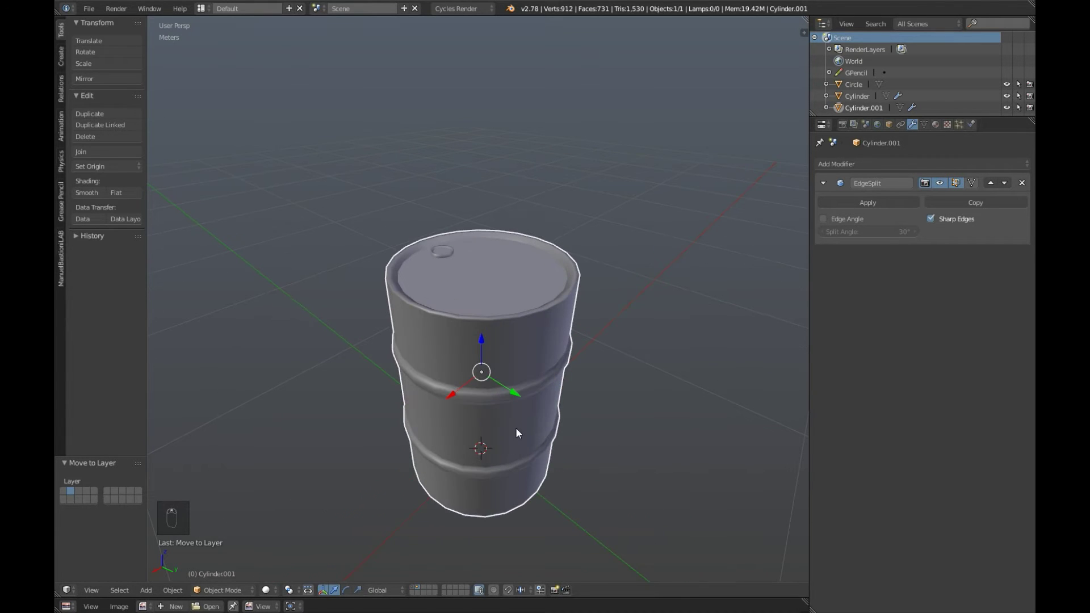
Enter Edit Mode on the copy, inspect the base, and undo a trial vertex move.
{"action": "key", "text": "Tab"}
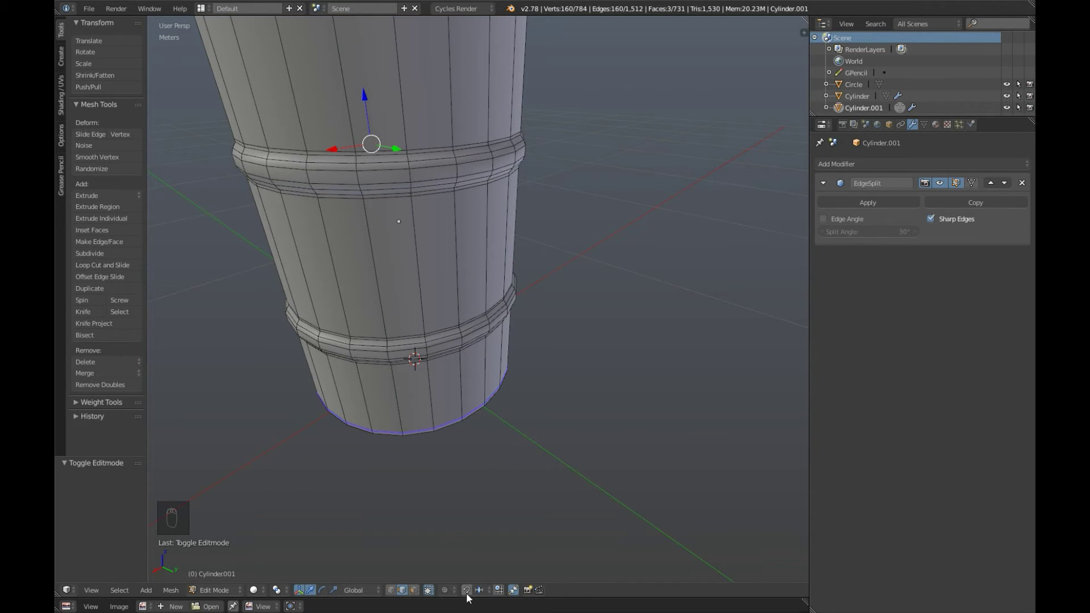
{"action": "left_click_drag", "start_coordinate": [470, 592], "coordinate": [446, 184]}
{"action": "left_click_drag", "start_coordinate": [446, 184], "coordinate": [485, 593]}
{"action": "left_click_drag", "start_coordinate": [485, 592], "coordinate": [488, 570]}
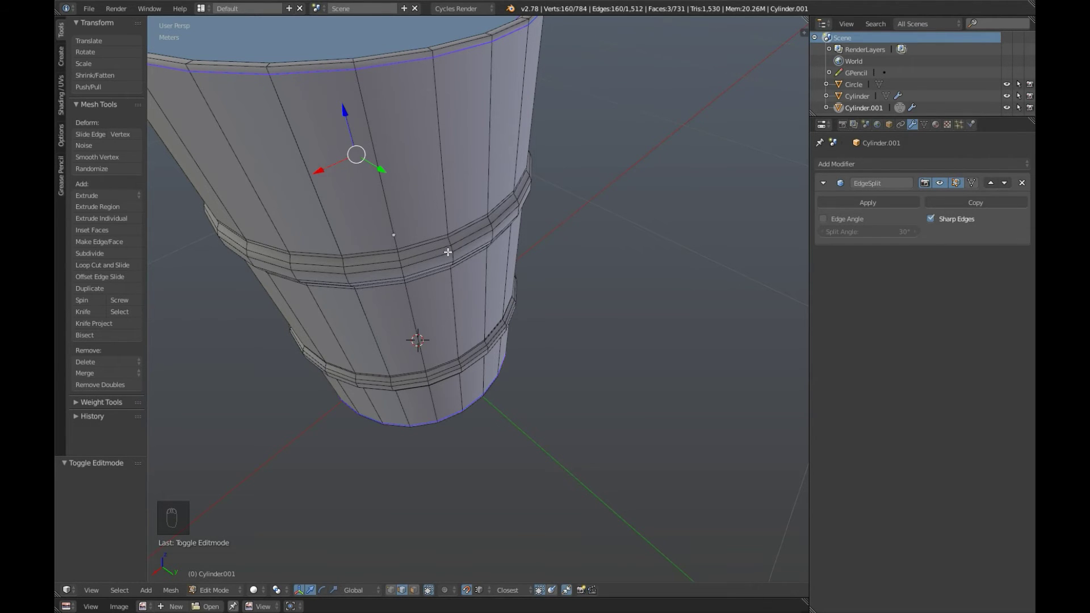
{"action": "middle_click", "coordinate": [520, 283]}
{"action": "key", "text": "a"}
{"action": "left_click", "coordinate": [541, 360]}
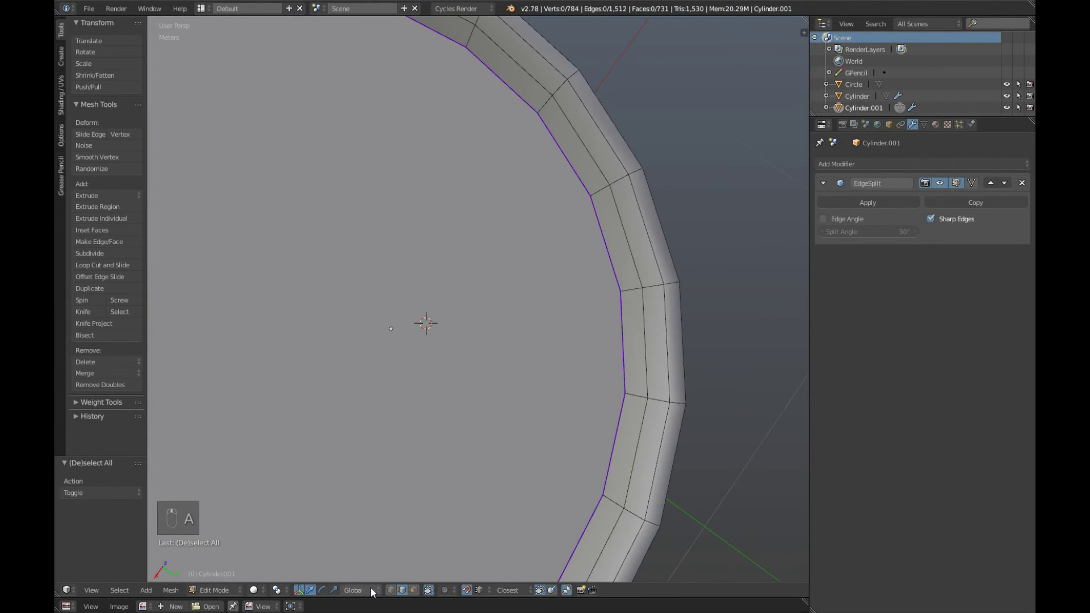
{"action": "left_click_drag", "start_coordinate": [395, 600], "coordinate": [615, 255]}
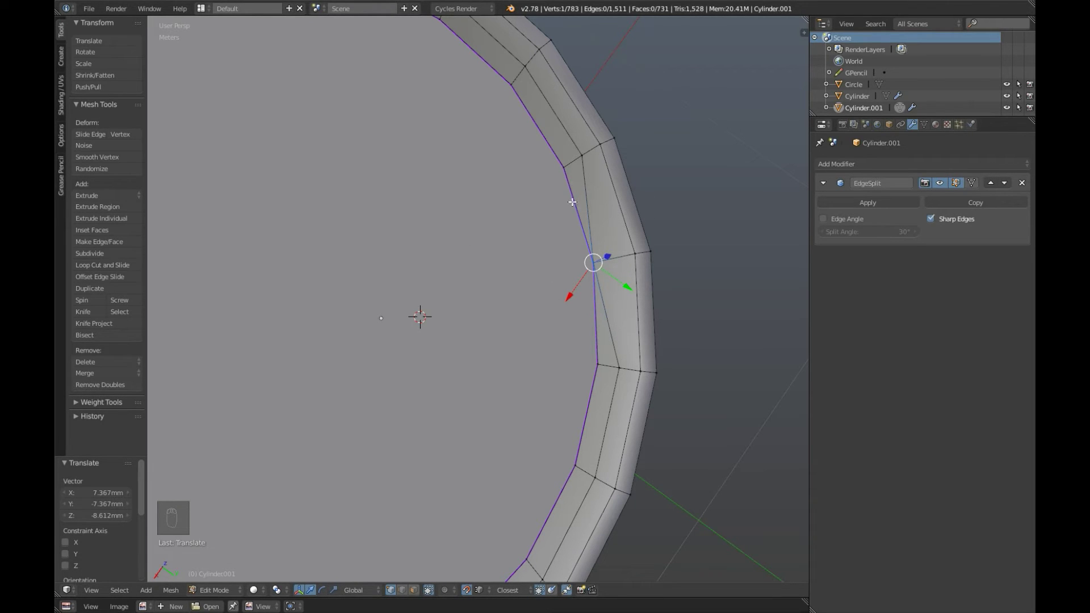
{"action": "key", "text": "ctrl+z"}
Select the drum's bottom face and lower it along Z onto the base.
{"action": "left_click", "coordinate": [717, 349]}
{"action": "key", "text": "a"}
{"action": "middle_click", "coordinate": [467, 204]}
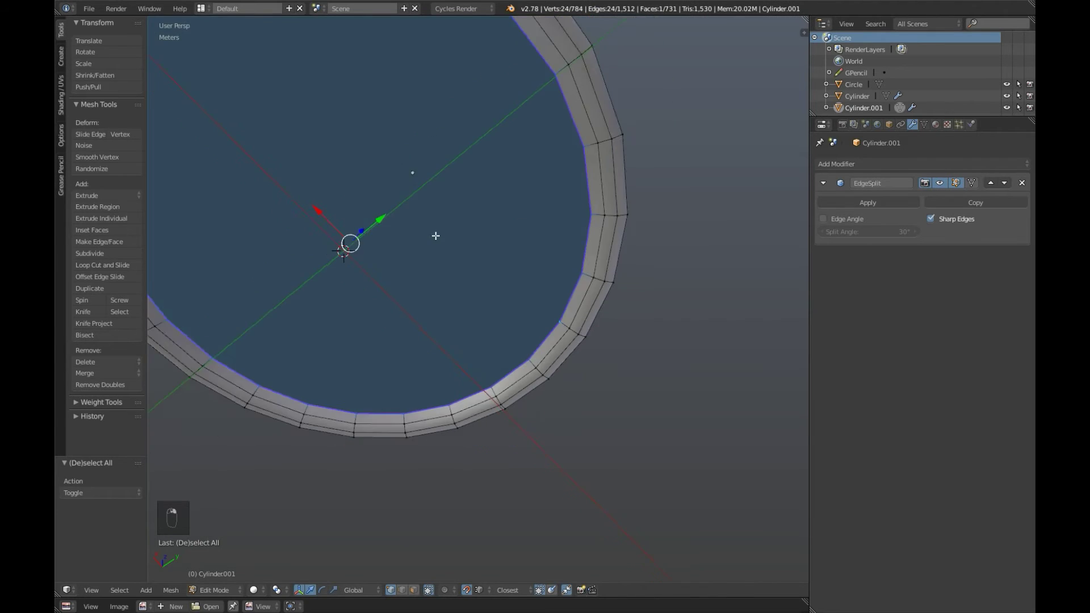
{"action": "left_click_drag", "start_coordinate": [345, 270], "coordinate": [620, 251]}
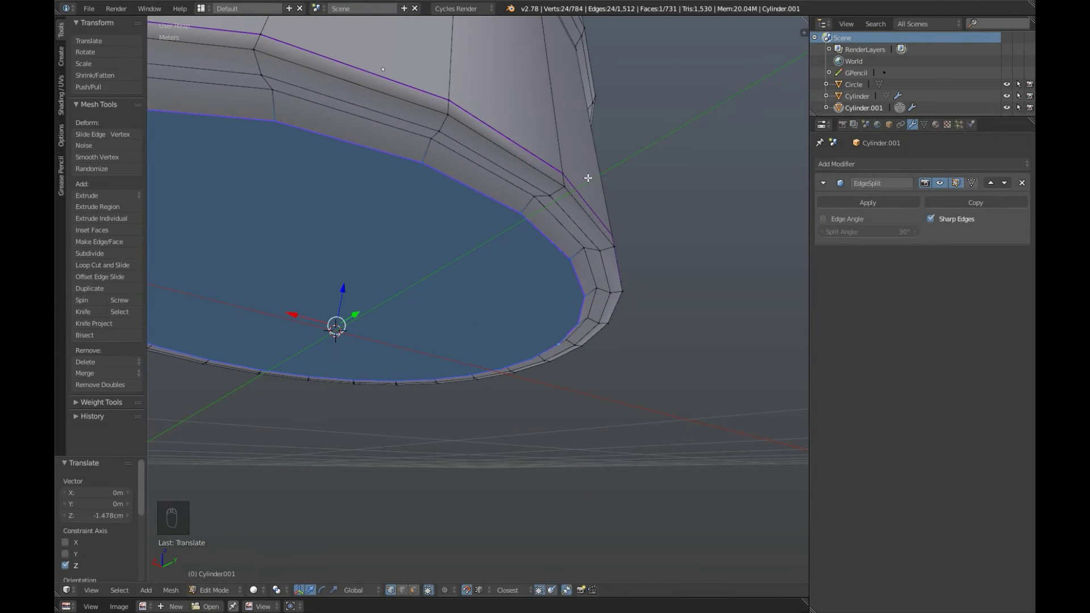
{"action": "left_click_drag", "start_coordinate": [340, 282], "coordinate": [614, 252]}
{"action": "key", "text": "a"}
Scale the inner bottom ring and remove its extra geometry for a simpler base.
{"action": "left_click", "coordinate": [621, 259]}
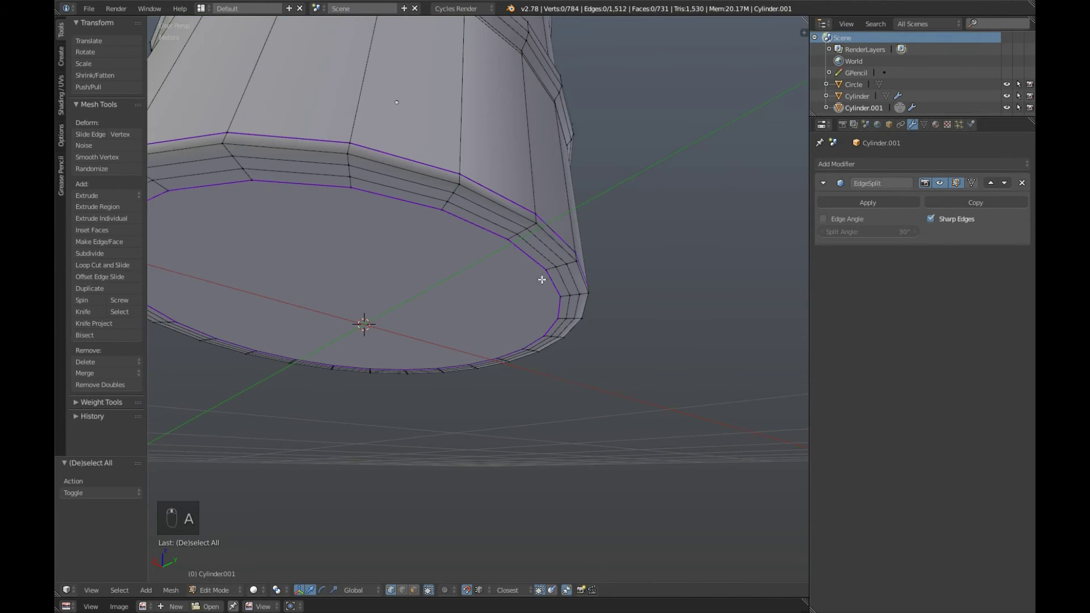
{"action": "left_click_drag", "start_coordinate": [532, 237], "coordinate": [575, 251]}
{"action": "key", "text": "s"}
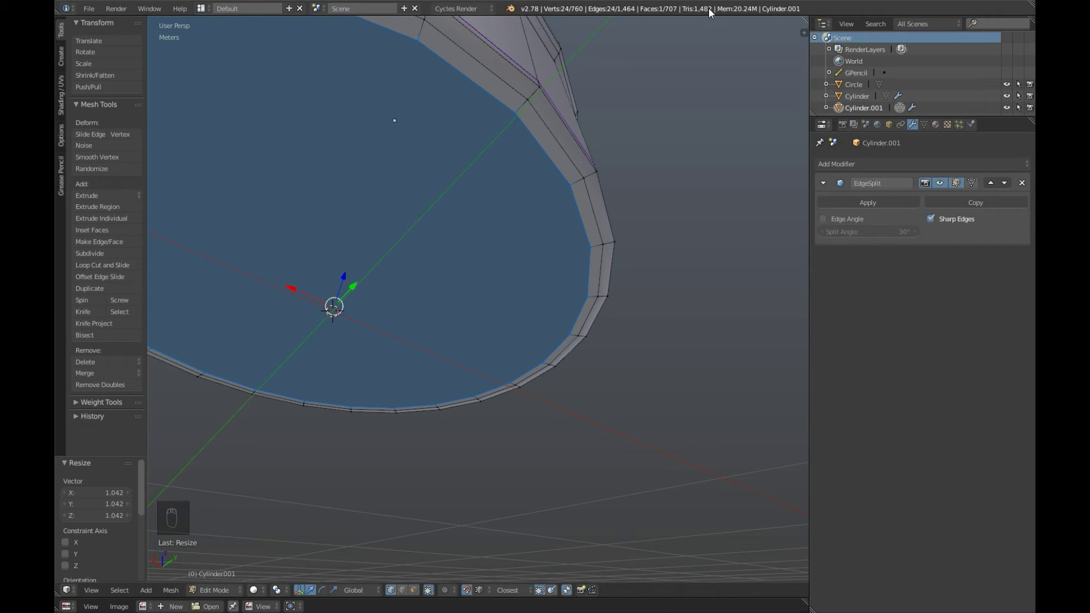
{"action": "key", "text": "s"}
{"action": "key", "text": "s"}
{"action": "left_click_drag", "start_coordinate": [605, 255], "coordinate": [466, 308]}
Switch to Top view with Limit selection to visible turned off.
{"action": "key", "text": "a"}
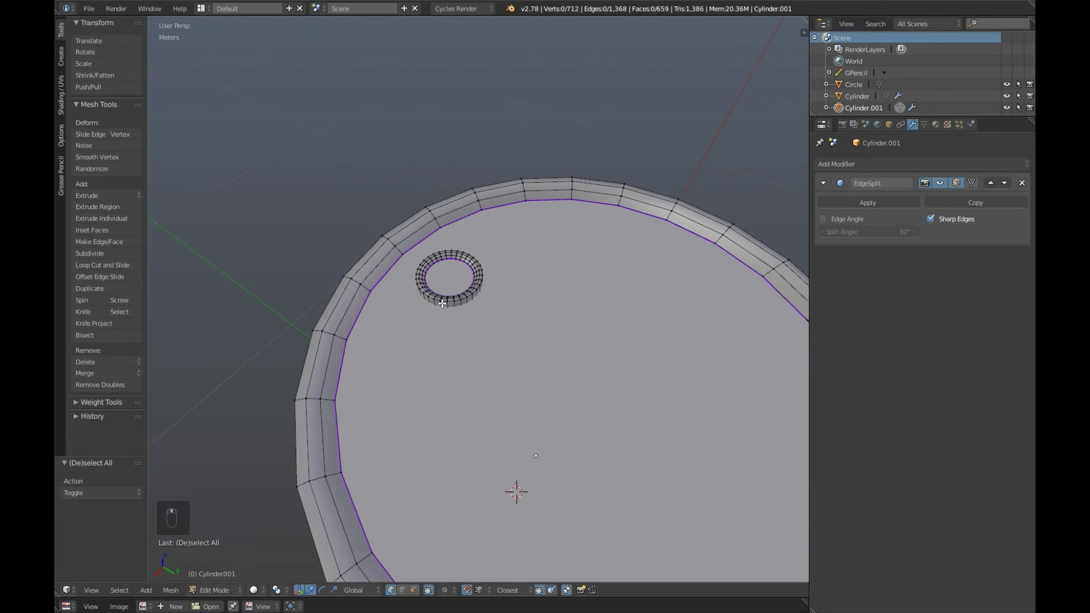
{"action": "left_click_drag", "start_coordinate": [446, 317], "coordinate": [503, 331]}
{"action": "key", "text": "KP_7"}
{"action": "key", "text": "KP_5"}
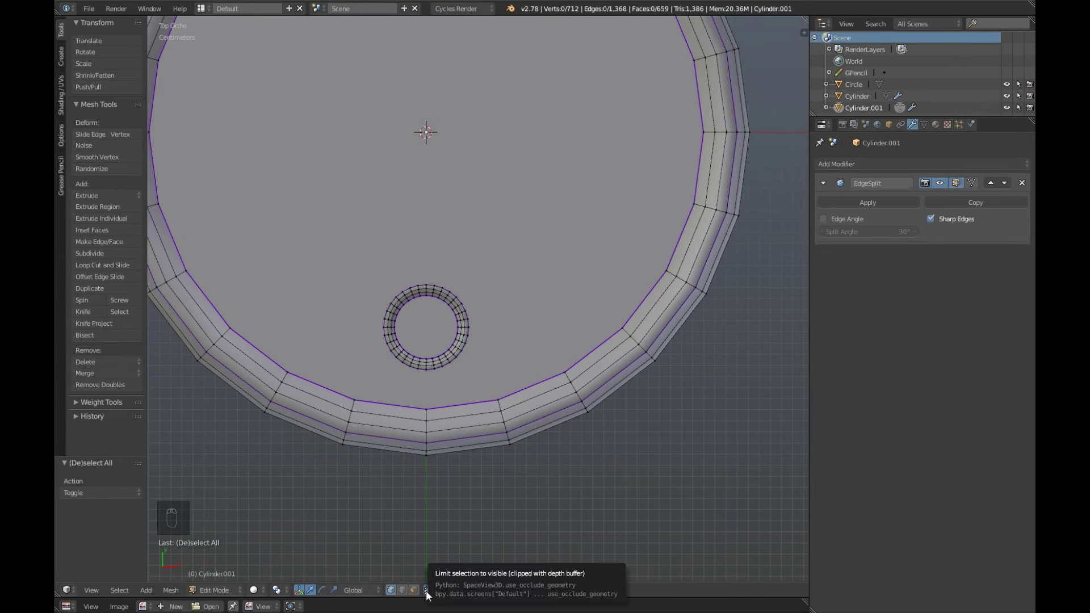
Box-select the small filler cap ring and delete its vertices from the lid.
{"action": "left_click_drag", "start_coordinate": [435, 595], "coordinate": [484, 373]}
{"action": "middle_click", "coordinate": [484, 373]}
{"action": "key", "text": "d"}
{"action": "key", "text": "Delete"}
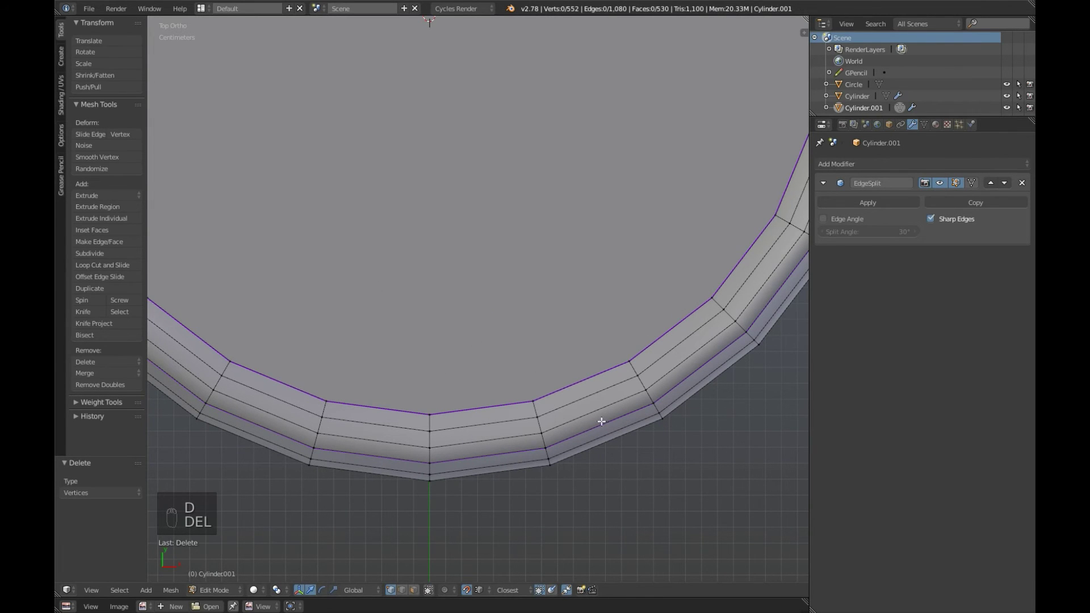
{"action": "middle_click", "coordinate": [619, 441]}
Select the top face and raise it along Z level with the lid.
{"action": "key", "text": "KP_5"}
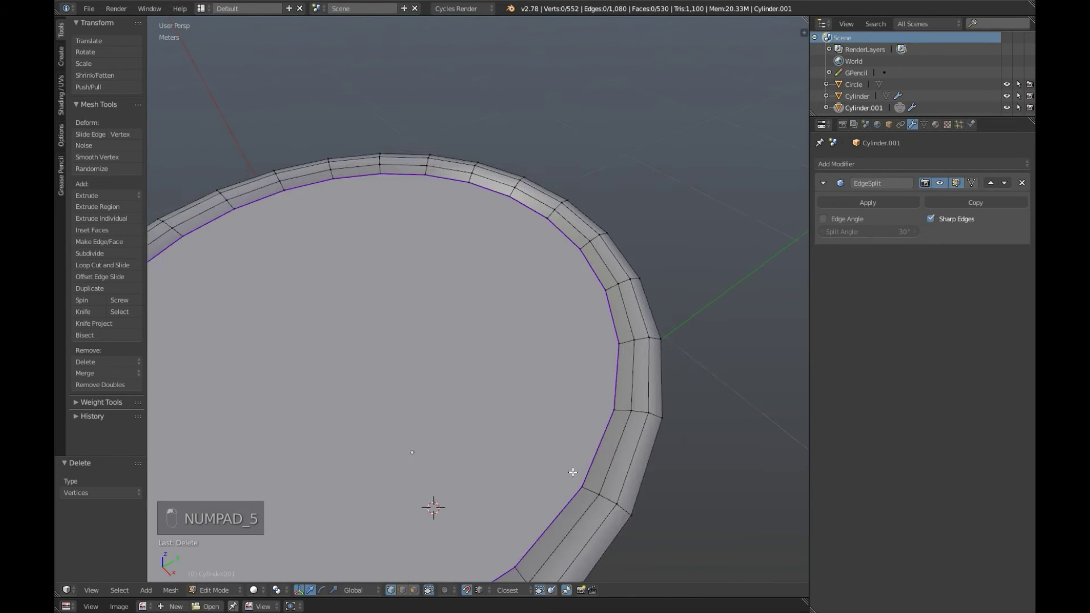
{"action": "left_click_drag", "start_coordinate": [581, 367], "coordinate": [522, 259]}
{"action": "left_click_drag", "start_coordinate": [633, 294], "coordinate": [320, 184]}
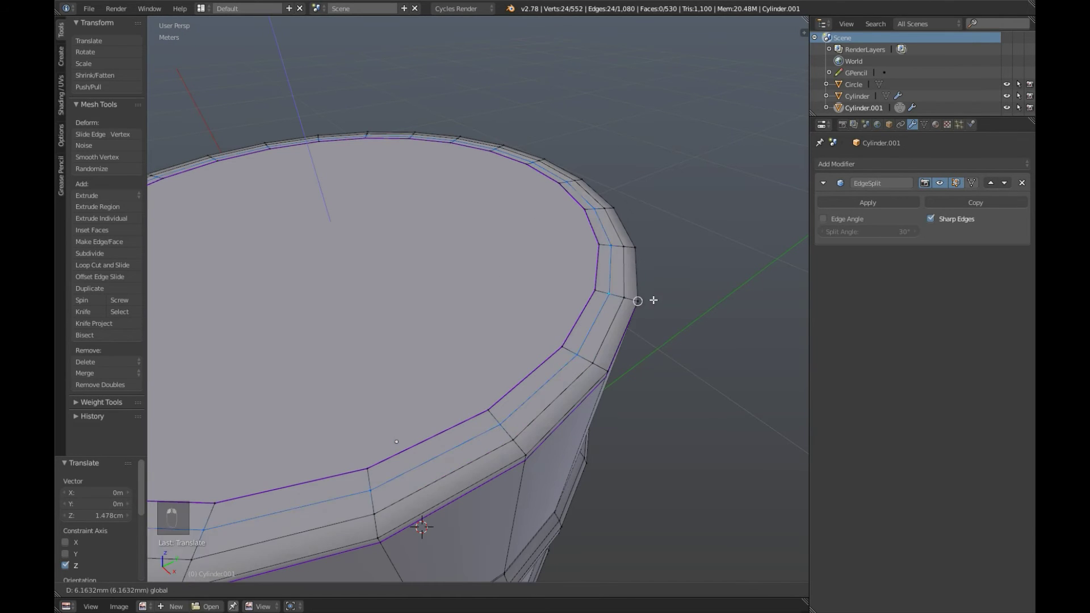
{"action": "left_click_drag", "start_coordinate": [581, 318], "coordinate": [585, 300]}
Scale the top face outward and remove the inset lid ring geometry.
{"action": "key", "text": "s"}
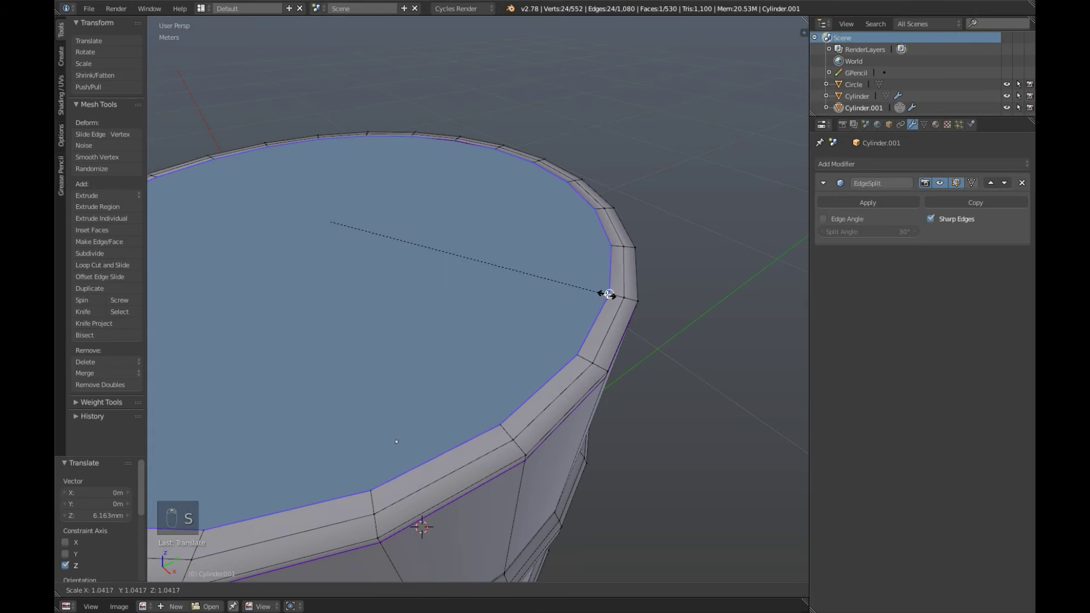
{"action": "key", "text": "s"}
{"action": "key", "text": "s"}
{"action": "left_click", "coordinate": [726, 410]}
{"action": "key", "text": "a"}
{"action": "left_click_drag", "start_coordinate": [453, 306], "coordinate": [480, 368]}
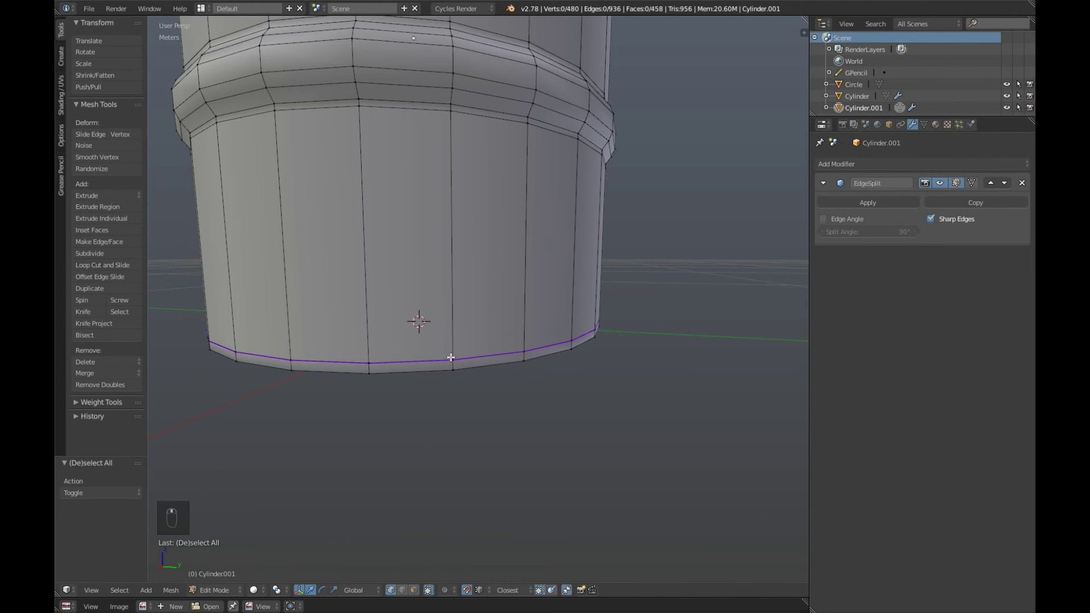
Move the bottom edge loop down onto the base so the extra ring collapses.
{"action": "key", "text": "a"}
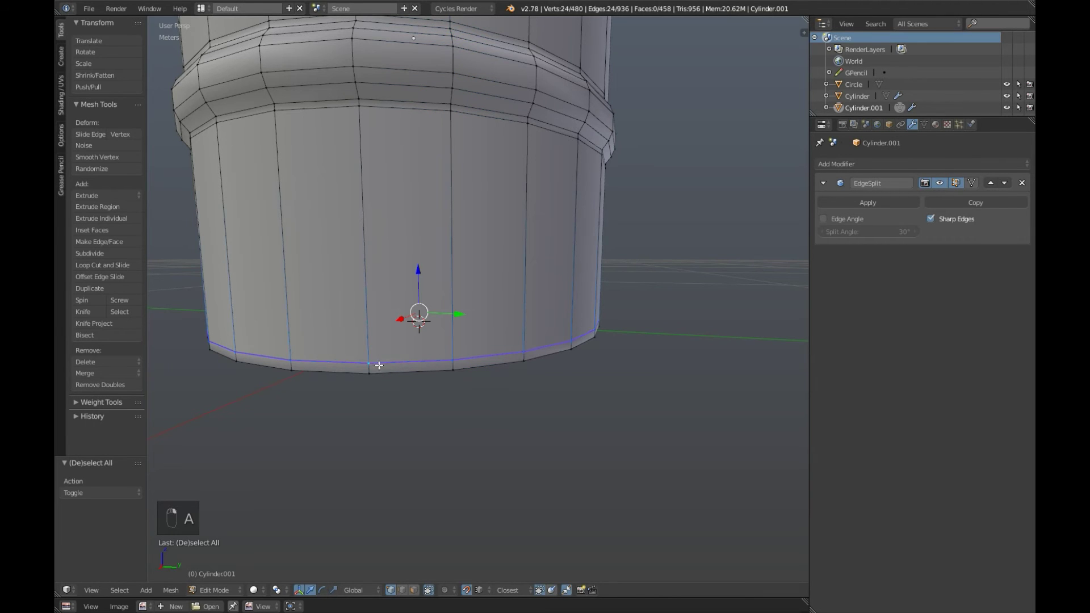
{"action": "middle_click", "coordinate": [430, 336]}
{"action": "middle_click", "coordinate": [451, 381]}
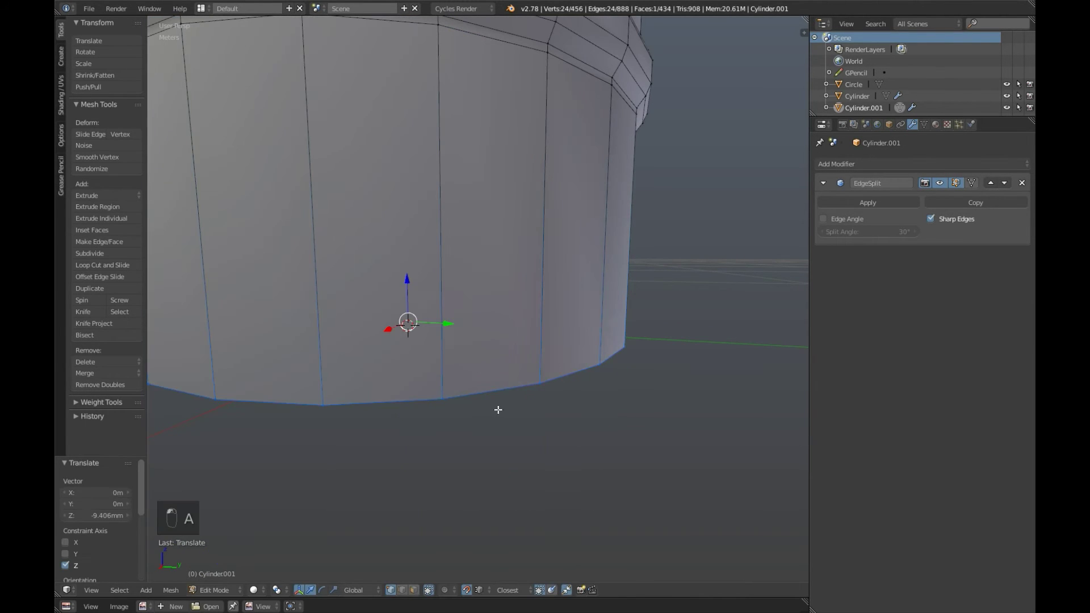
{"action": "left_click", "coordinate": [502, 338]}
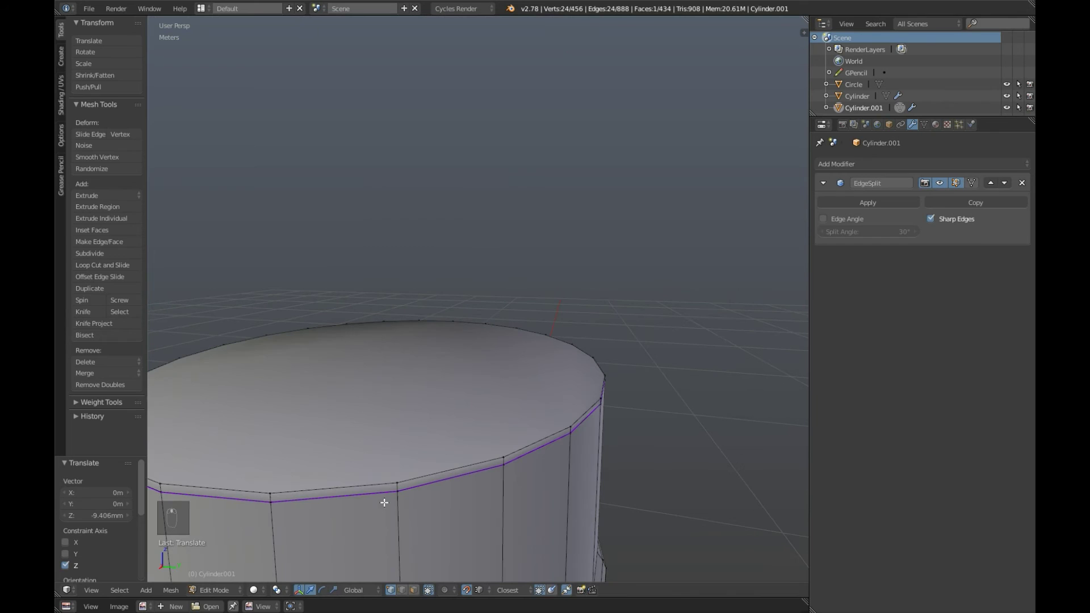
{"action": "middle_click", "coordinate": [380, 496]}
Merge the doubled base vertices and switch to a straight side view.
{"action": "left_click_drag", "start_coordinate": [393, 493], "coordinate": [532, 367]}
{"action": "key", "text": "a"}
{"action": "left_click_drag", "start_coordinate": [533, 367], "coordinate": [403, 321]}
{"action": "key", "text": "KP_3"}
{"action": "key", "text": "KP_5"}
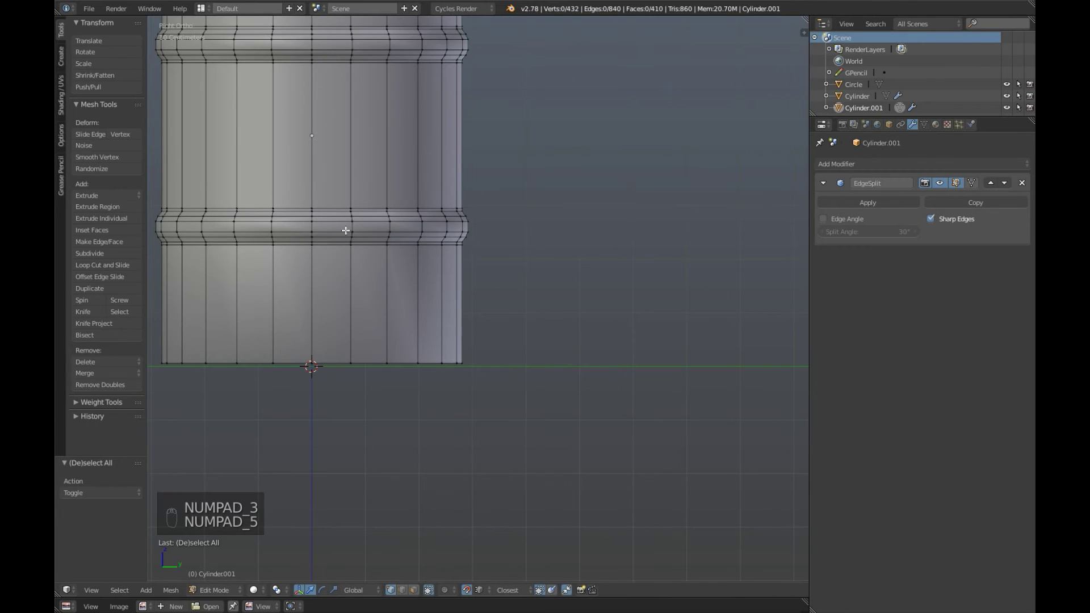
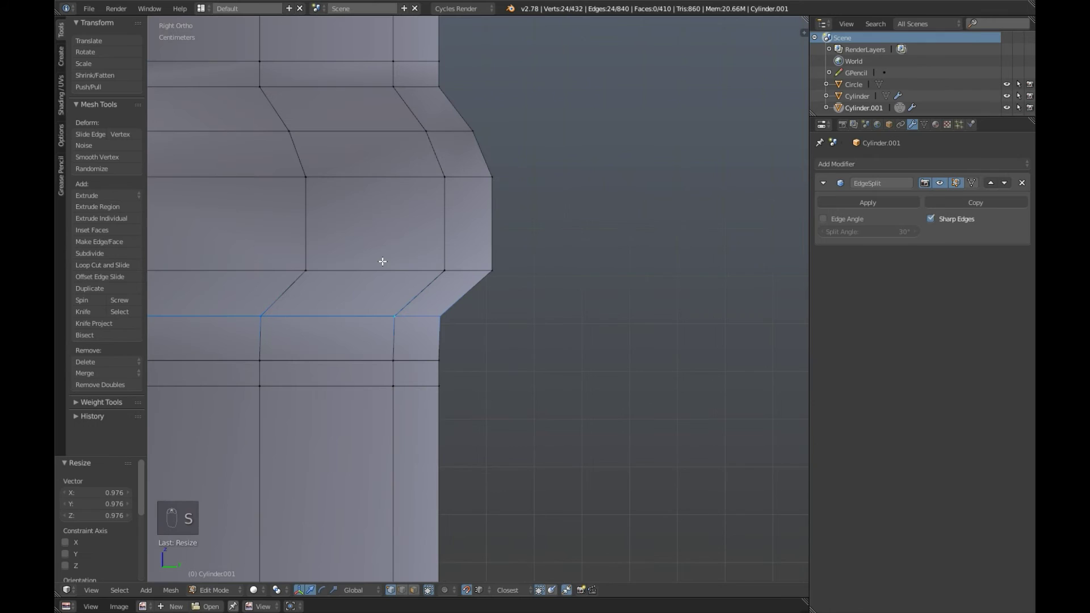
Scale the first ridge edge loops inward until they line up with the side wall.
{"action": "left_click_drag", "start_coordinate": [380, 266], "coordinate": [530, 271]}
{"action": "key", "text": "s"}
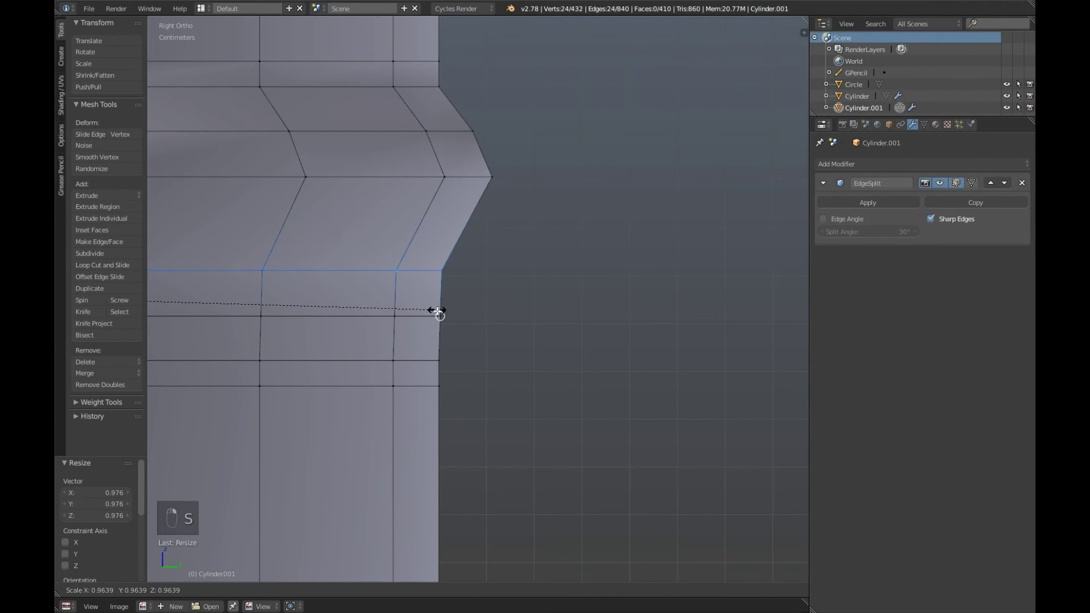
{"action": "left_click_drag", "start_coordinate": [405, 342], "coordinate": [326, 226]}
{"action": "key", "text": "s"}
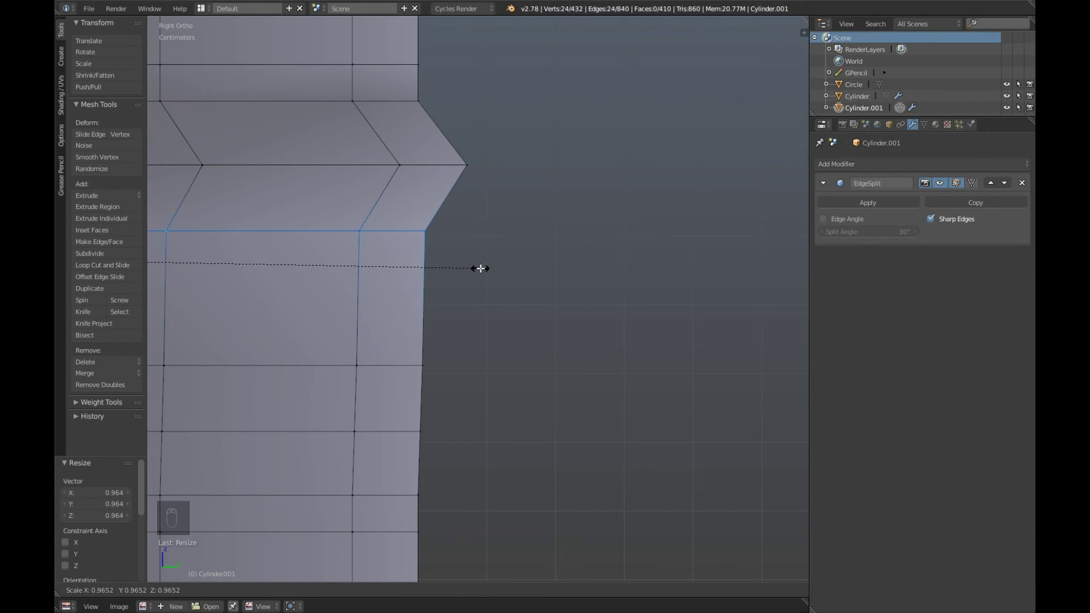
{"action": "middle_click", "coordinate": [467, 259]}
{"action": "middle_click", "coordinate": [420, 227]}
{"action": "key", "text": "s"}
{"action": "key", "text": "s"}
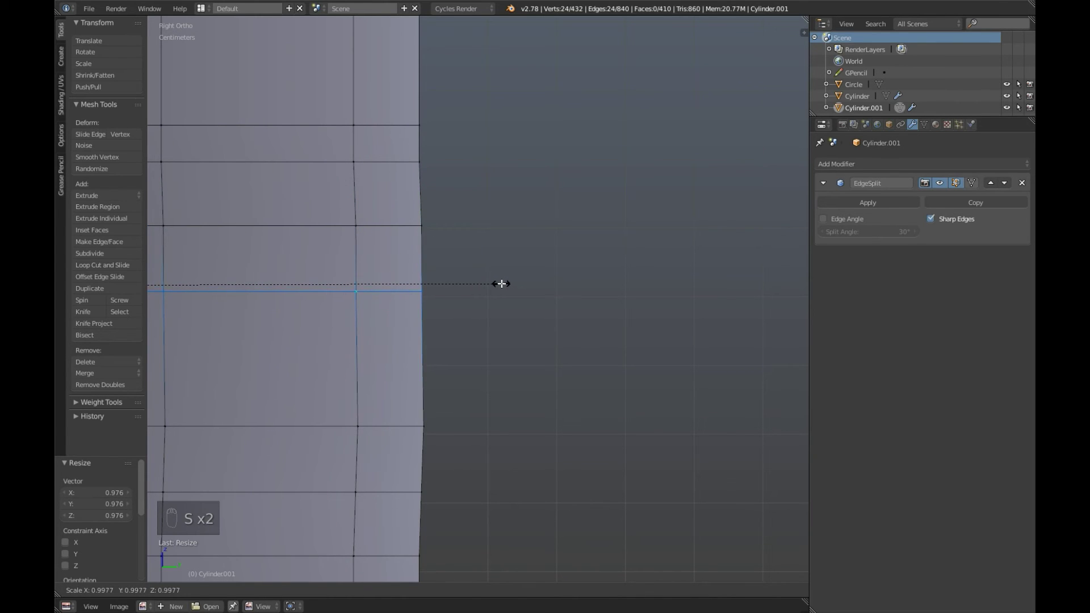
{"action": "middle_click", "coordinate": [456, 381]}
{"action": "key", "text": "a"}
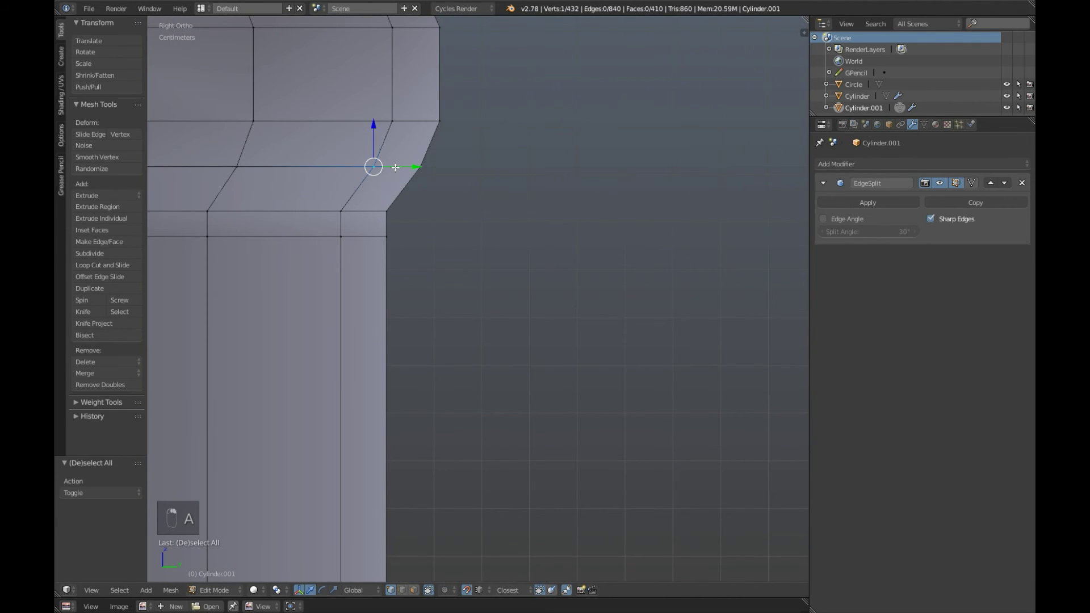
Scale the upper and lower ridge loops inward flush with the wall.
{"action": "key", "text": "s"}
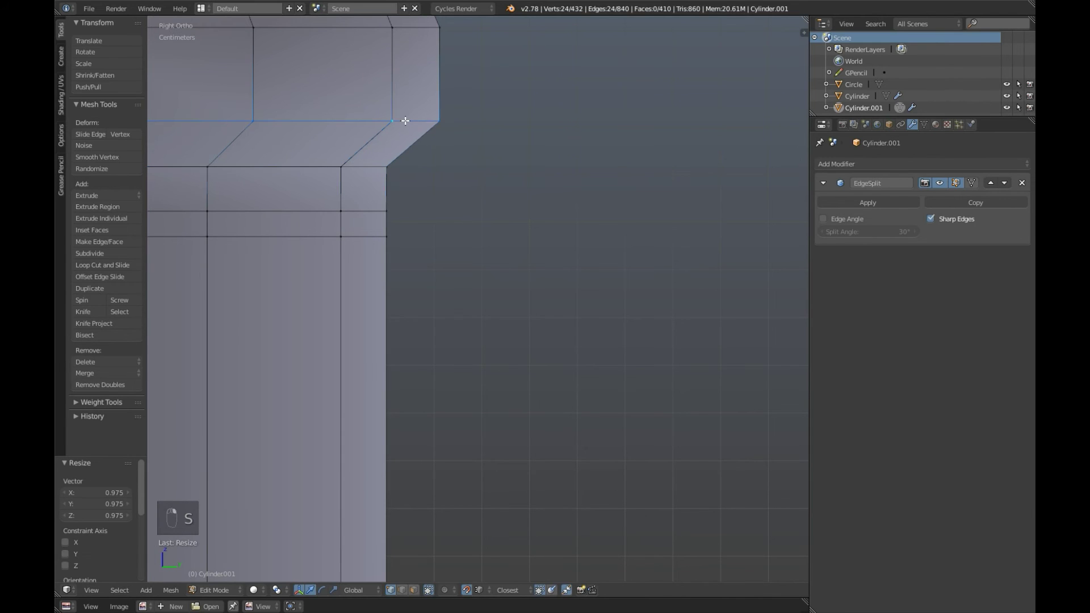
{"action": "key", "text": "s"}
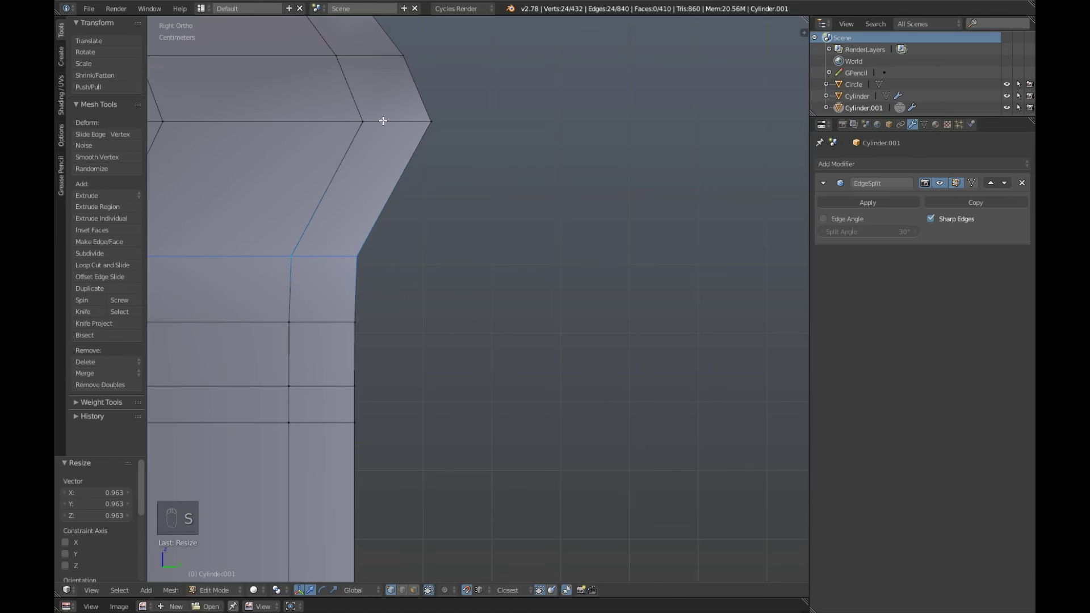
{"action": "key", "text": "s"}
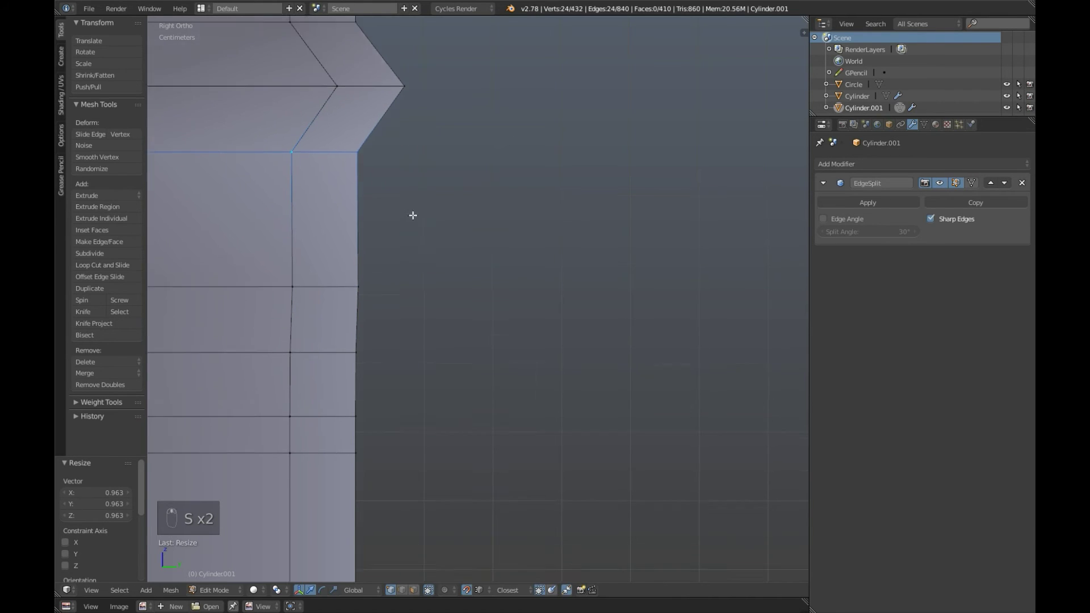
{"action": "key", "text": "s"}
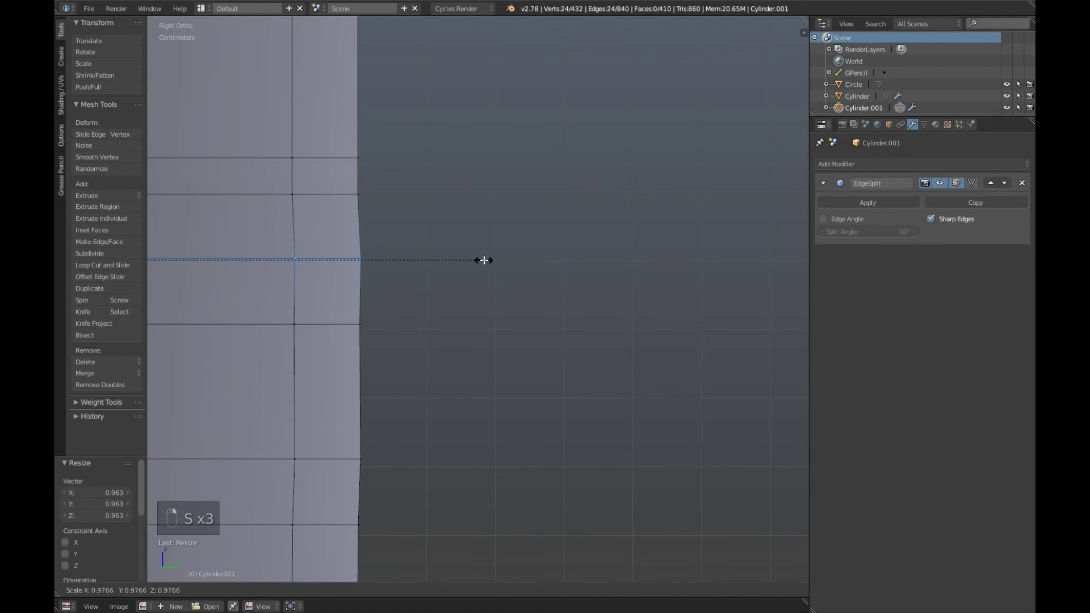
{"action": "middle_click", "coordinate": [446, 346]}
{"action": "key", "text": "a"}
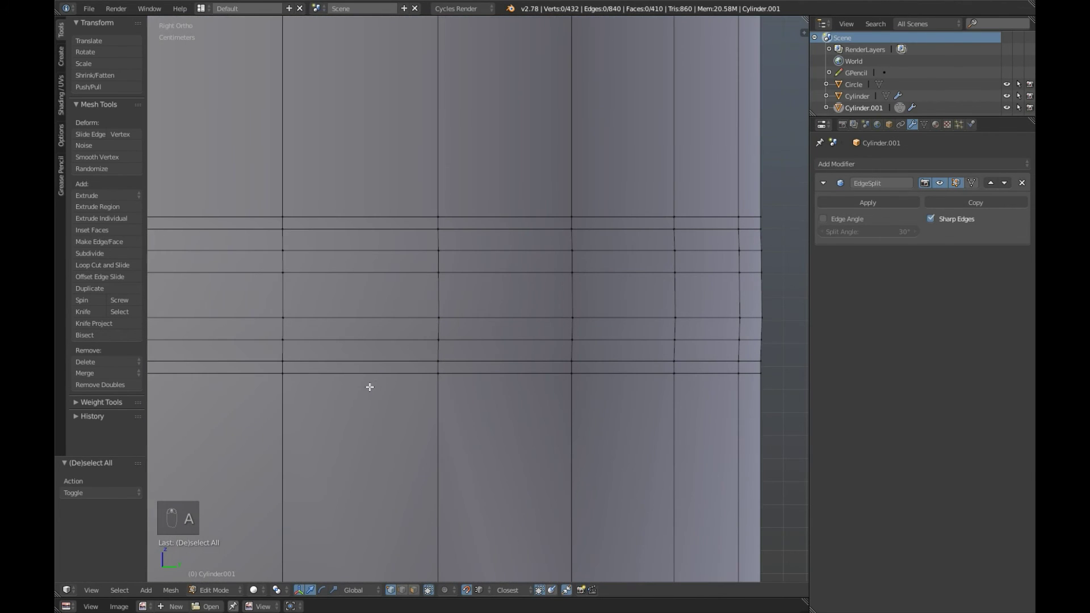
Select a leftover horizontal edge loop and move it along Z onto its neighbour.
{"action": "left_click_drag", "start_coordinate": [337, 349], "coordinate": [314, 295]}
{"action": "left_click_drag", "start_coordinate": [315, 295], "coordinate": [320, 332]}
{"action": "left_click", "coordinate": [320, 333]}
{"action": "left_click_drag", "start_coordinate": [322, 296], "coordinate": [320, 285]}
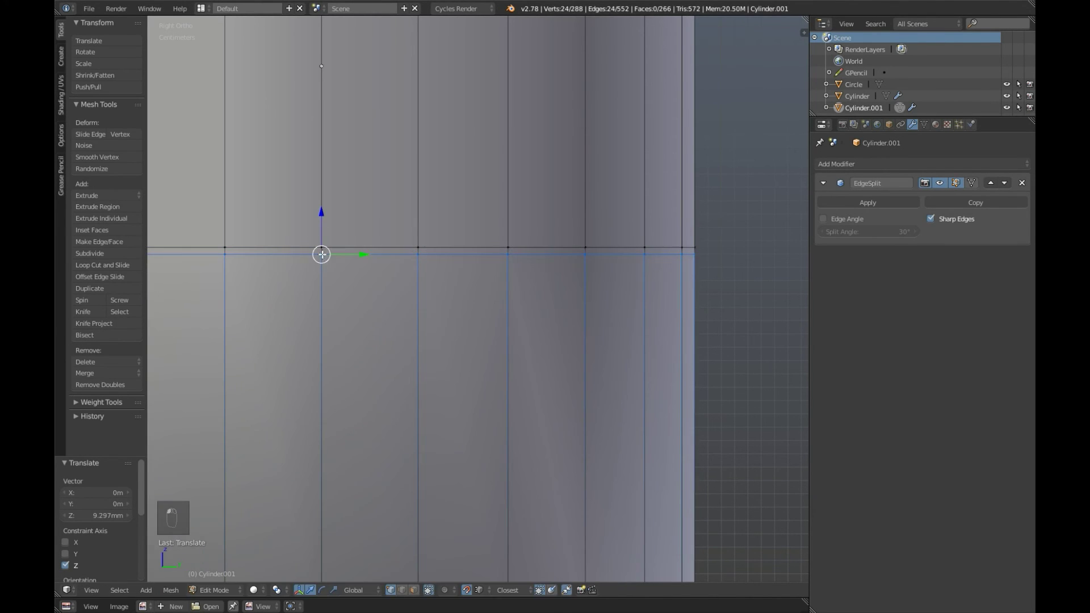
{"action": "middle_click", "coordinate": [412, 187]}
{"action": "left_click", "coordinate": [448, 249]}
Move the remaining side loop onto the cap edge as well.
{"action": "middle_click", "coordinate": [426, 314]}
{"action": "left_click_drag", "start_coordinate": [421, 141], "coordinate": [445, 166]}
{"action": "middle_click", "coordinate": [446, 165]}
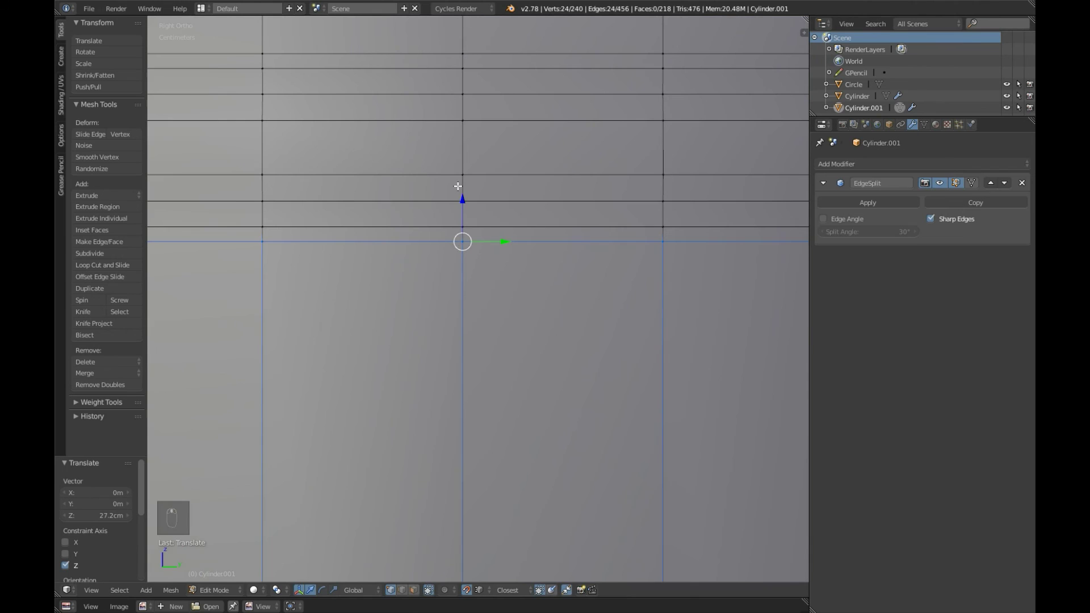
{"action": "middle_click", "coordinate": [460, 204]}
{"action": "left_click", "coordinate": [458, 234]}
Remove Doubles to merge the overlapping loops into a plain 24-sided cylinder.
{"action": "middle_click", "coordinate": [462, 189]}
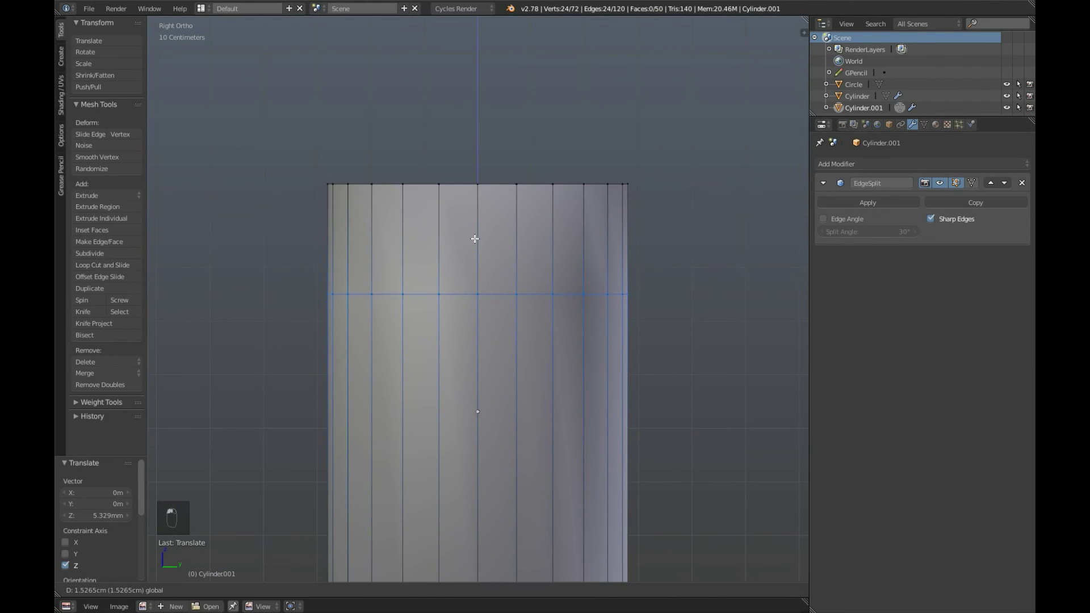
{"action": "key", "text": "a"}
{"action": "left_click_drag", "start_coordinate": [551, 355], "coordinate": [563, 346]}
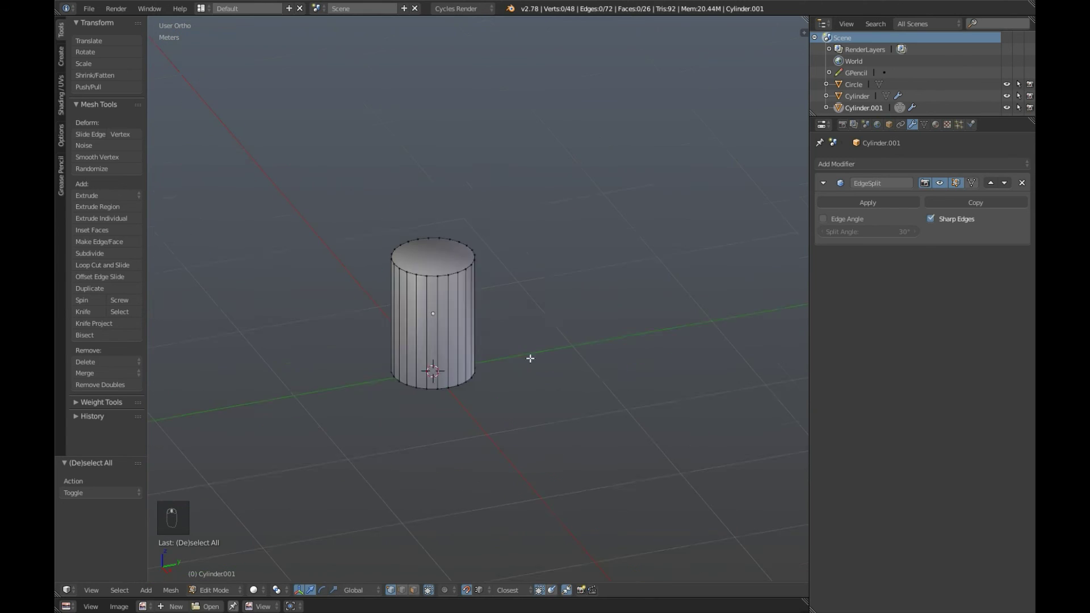
Re-enter Edit Mode and mark the cylinder's top rim edges sharp with Ctrl+E.
{"action": "key", "text": "ctrl+z"}
{"action": "key", "text": "Tab"}
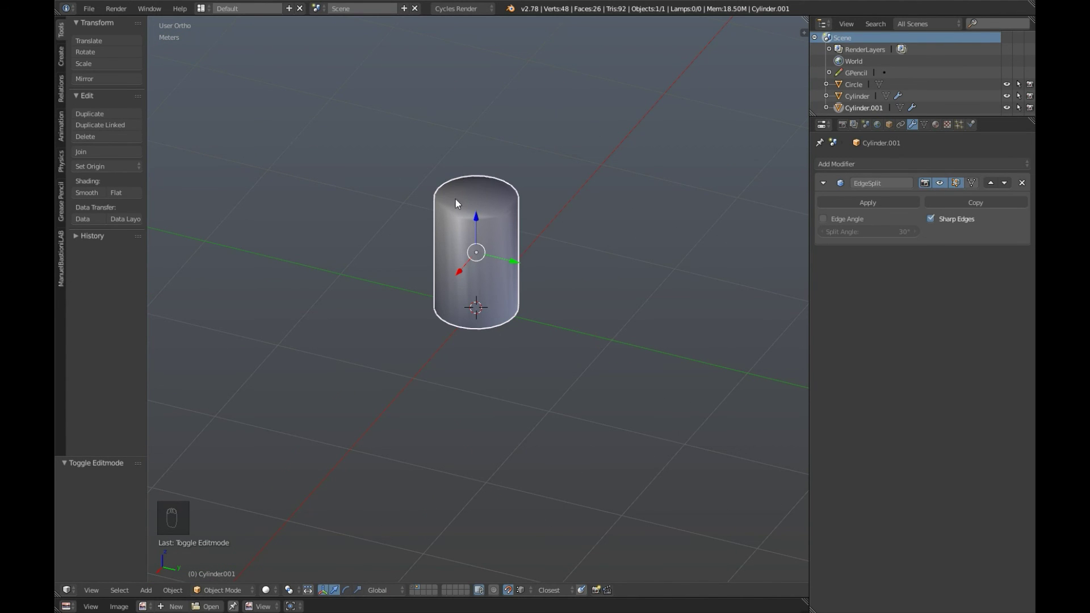
{"action": "left_click_drag", "start_coordinate": [543, 262], "coordinate": [534, 326]}
{"action": "key", "text": "Tab"}
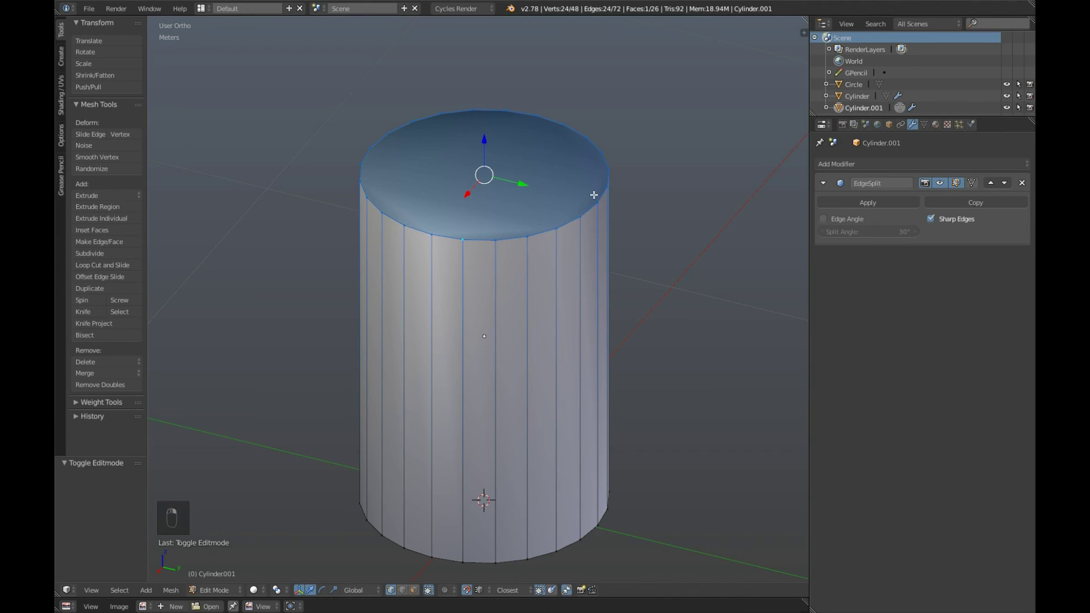
{"action": "key", "text": "ctrl+e"}
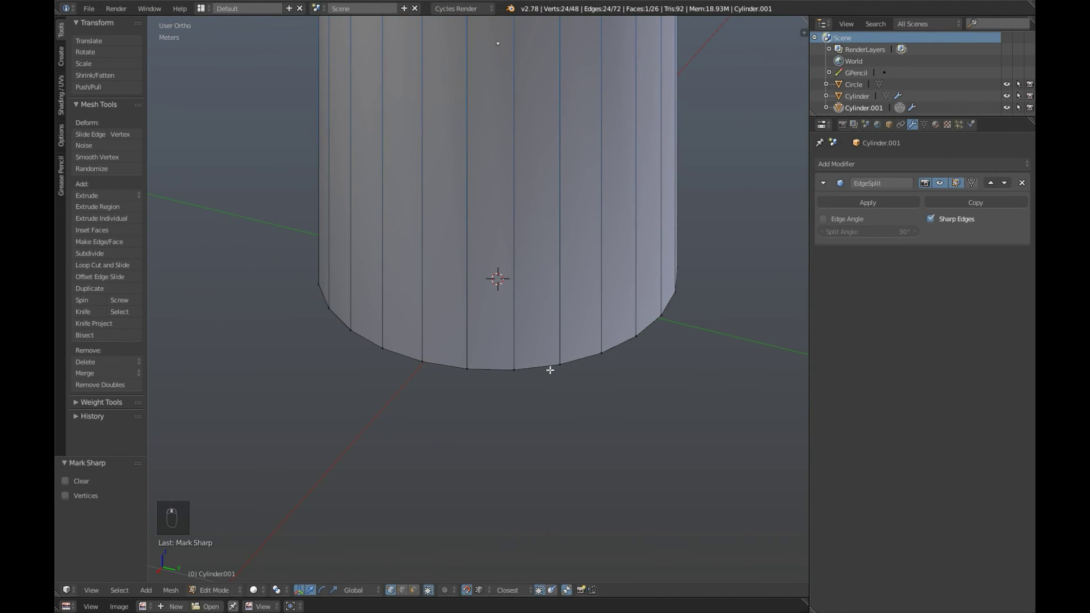
Mark the bottom rim edges sharp too and return to Object Mode.
{"action": "left_click_drag", "start_coordinate": [538, 367], "coordinate": [694, 340]}
{"action": "left_click_drag", "start_coordinate": [693, 340], "coordinate": [558, 278]}
{"action": "key", "text": "ctrl+e"}
{"action": "key", "text": "Tab"}
{"action": "key", "text": "a"}
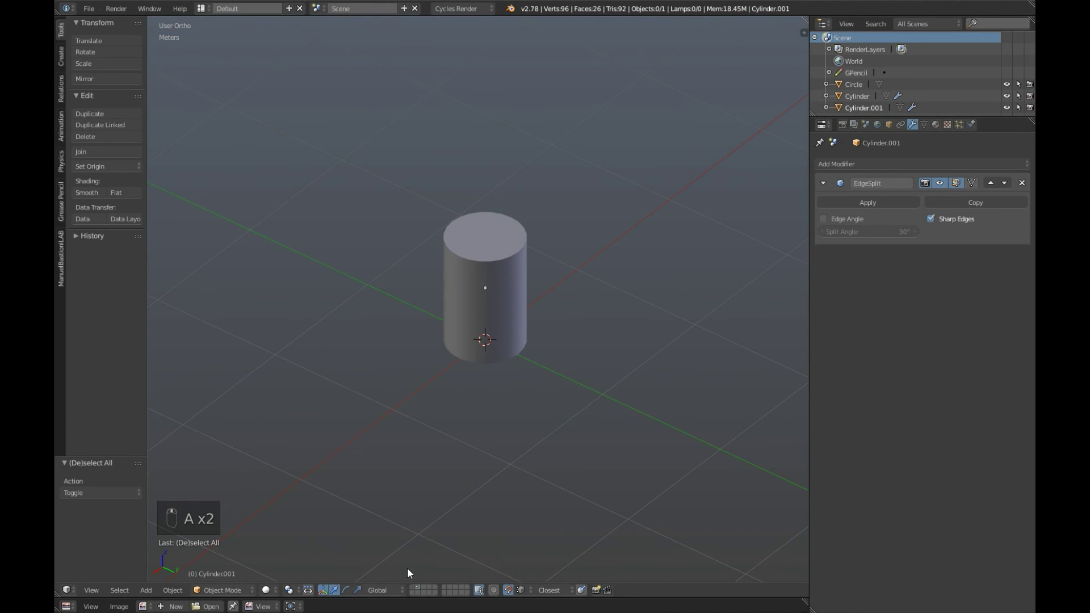
{"action": "middle_click", "coordinate": [414, 591]}
{"action": "middle_click", "coordinate": [478, 345]}
{"action": "left_click", "coordinate": [439, 341]}
{"action": "left_click_drag", "start_coordinate": [559, 355], "coordinate": [422, 587]}
{"action": "left_click_drag", "start_coordinate": [423, 587], "coordinate": [684, 309]}
{"action": "middle_click", "coordinate": [683, 310]}
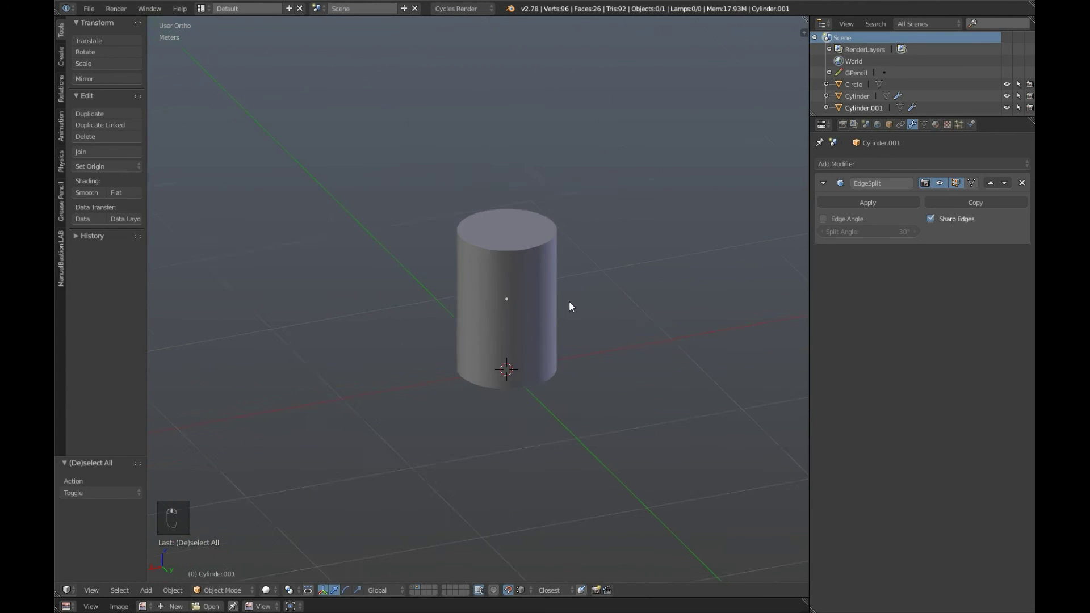
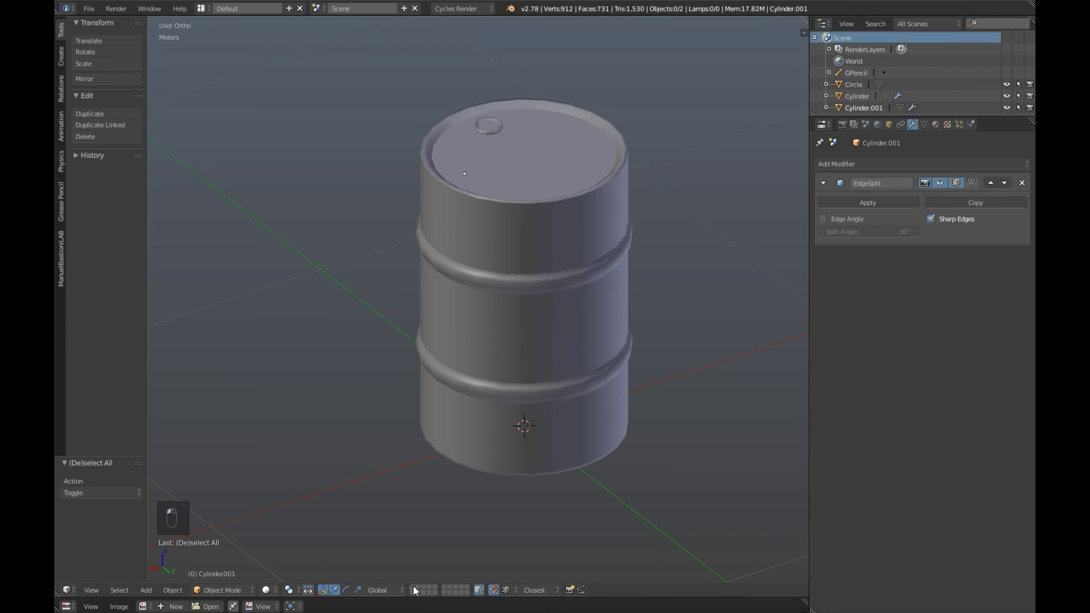
{"action": "left_click_drag", "start_coordinate": [552, 291], "coordinate": [425, 589]}
{"action": "left_click_drag", "start_coordinate": [530, 245], "coordinate": [497, 339]}
{"action": "left_click_drag", "start_coordinate": [498, 339], "coordinate": [616, 401]}
{"action": "left_click_drag", "start_coordinate": [617, 401], "coordinate": [592, 385]}
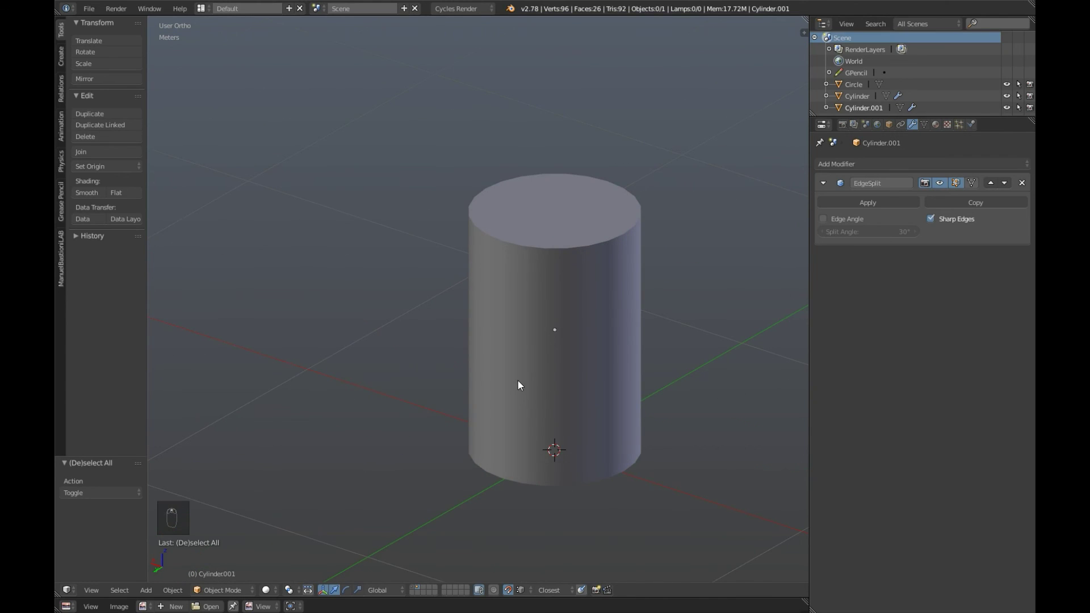